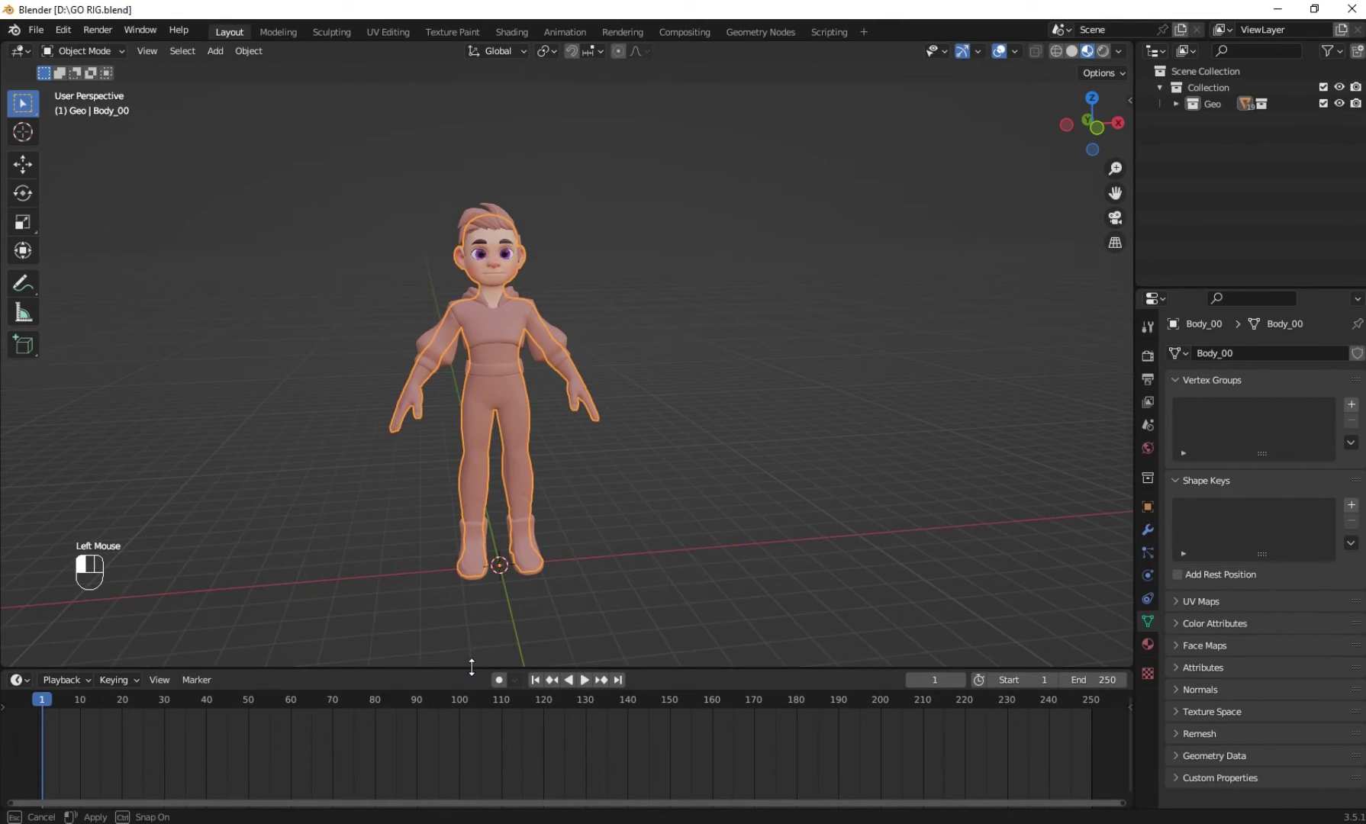
Inspect the boy from several angles and select everything ahead of the ActorCore T-pose conversion
left_click_drag(525, 354, 520, 366)
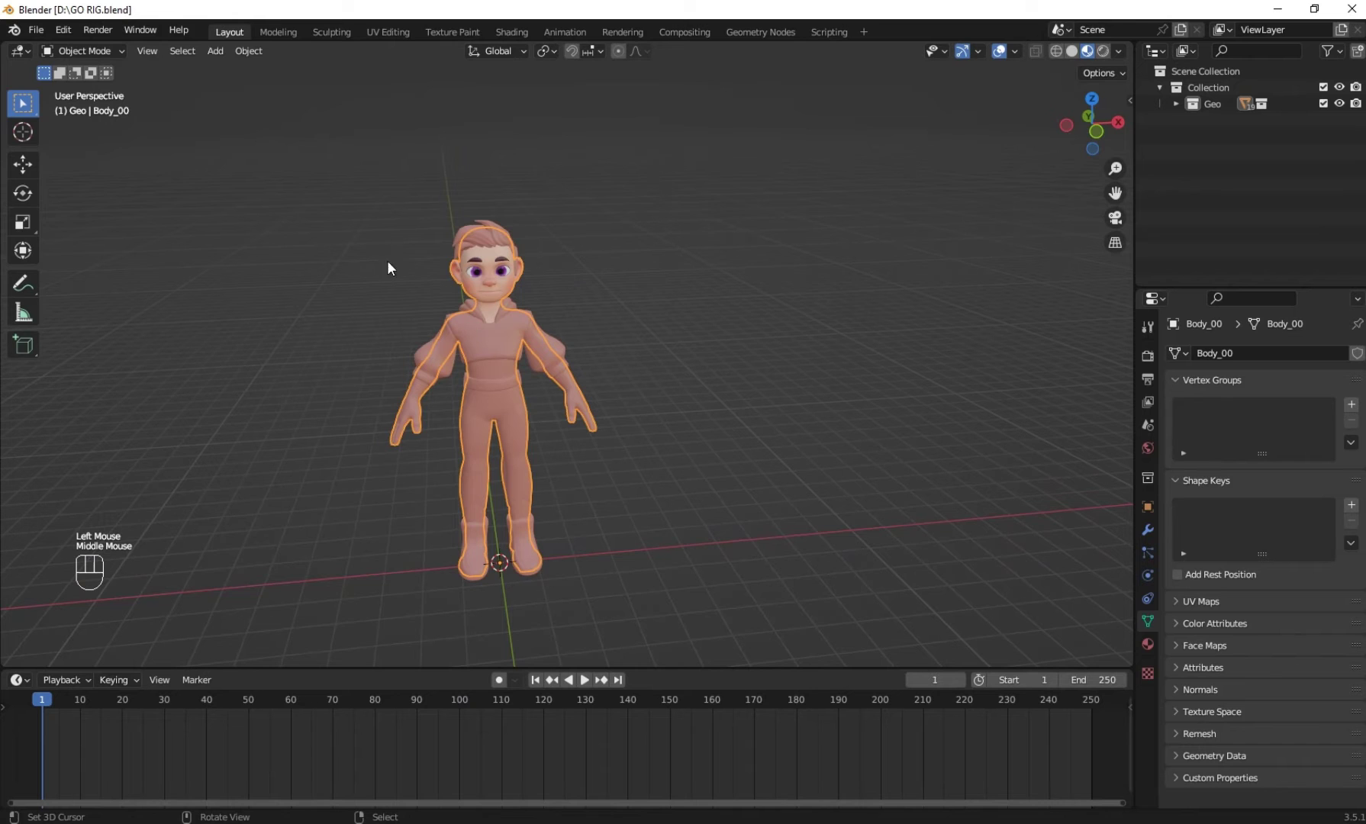
key("a")
left_click_drag(574, 327, 600, 313)
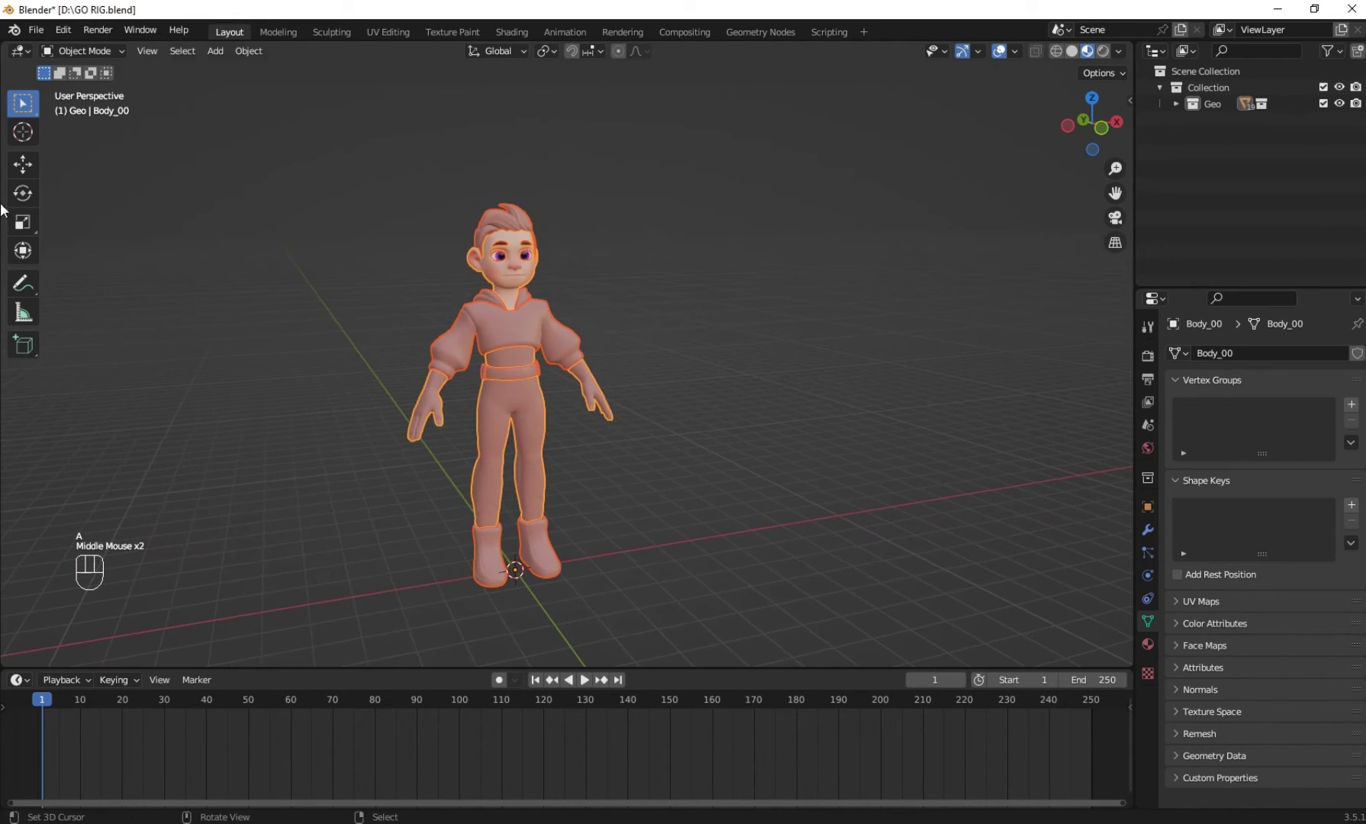
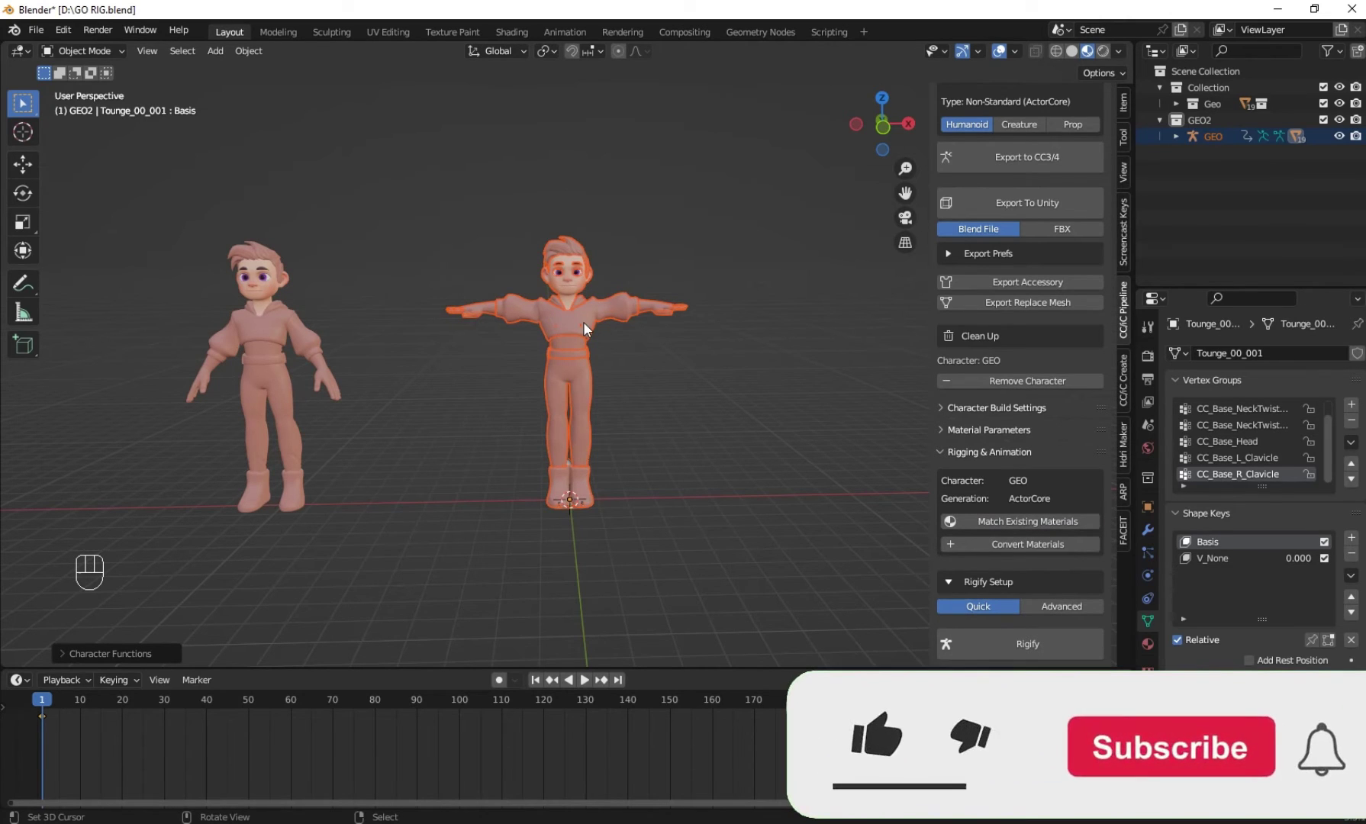
Hide the original Geo collection so only the T-posed boy remains, and frame him in view
left_click(1216, 95)
left_click_drag(1217, 107, 1346, 104)
left_click_drag(497, 303, 466, 305)
scroll("up", 3)
scroll("up", 3)
left_click_drag(645, 461, 606, 494)
Run CC/iC Rigify Setup in Quick mode to build the GEO_Rigify body rig around the boy
right_click(598, 509)
scroll("down", 3)
middle_click(608, 443)
right_click(608, 443)
scroll("down", 3)
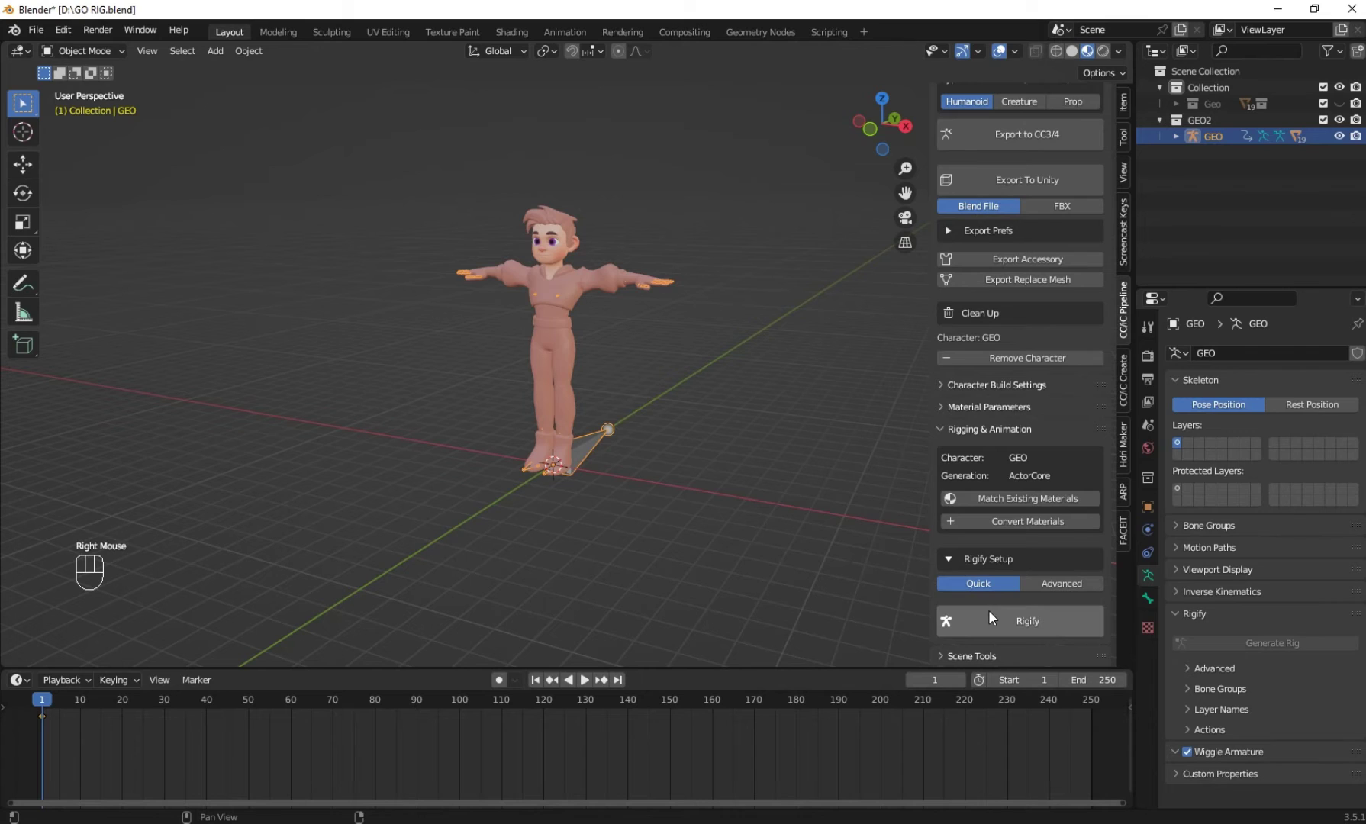
left_click_drag(994, 624, 562, 411)
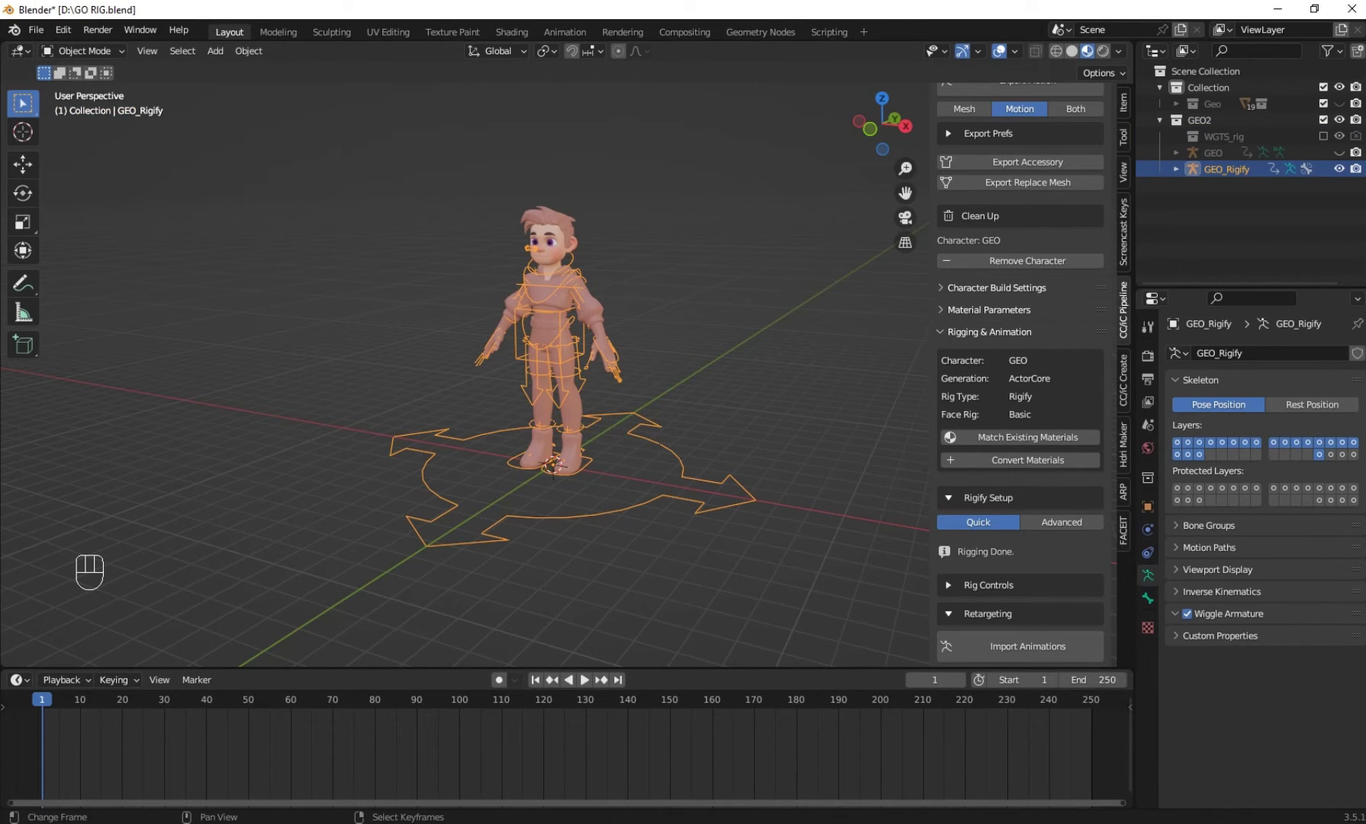
Enter Pose Mode and pull the left hand IK control down to bend the arm
left_click(954, 586)
scroll("down", 3)
scroll("down", 3)
scroll("up", 3)
left_click_drag(715, 418, 783, 385)
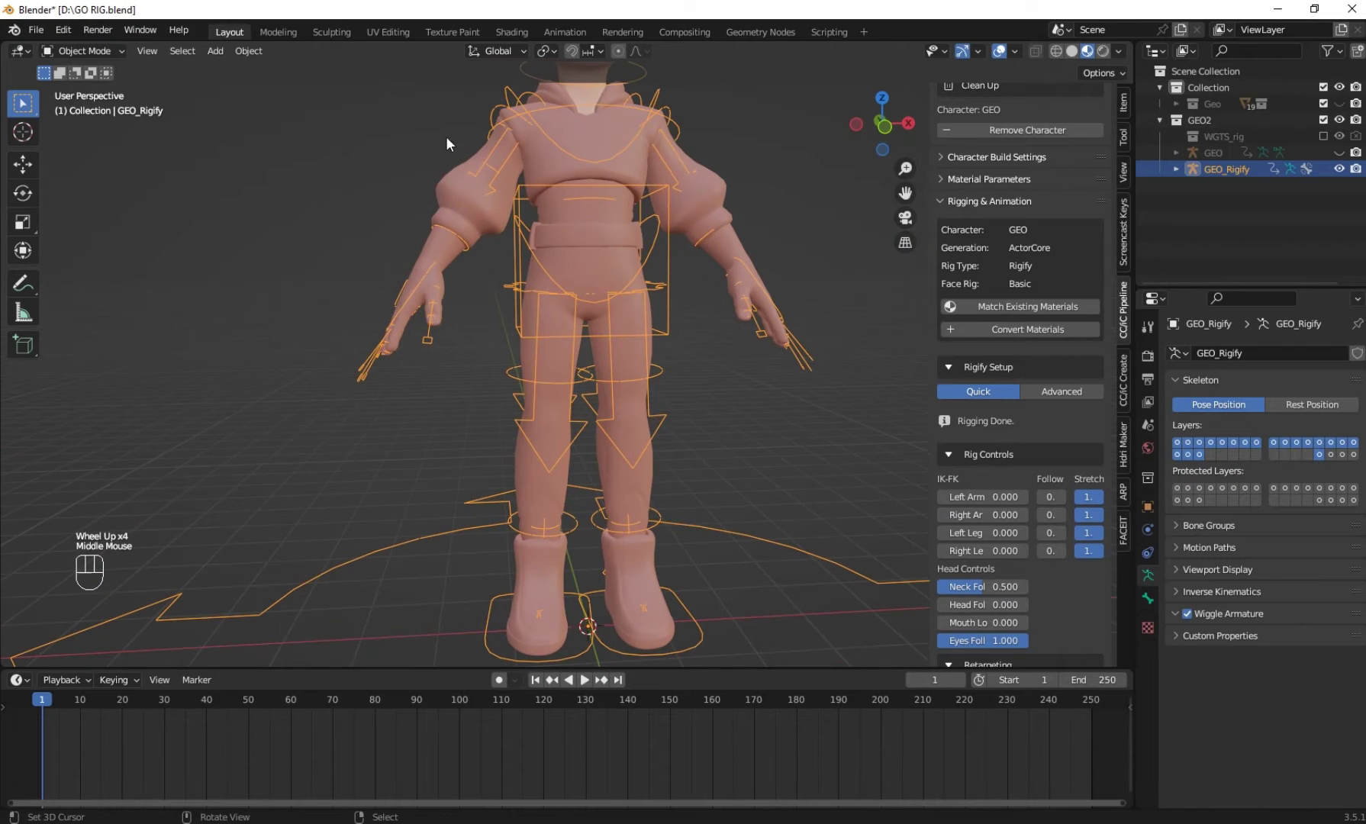
left_click_drag(96, 55, 805, 324)
right_click(758, 284)
left_click_drag(741, 247, 647, 398)
scroll("down", 3)
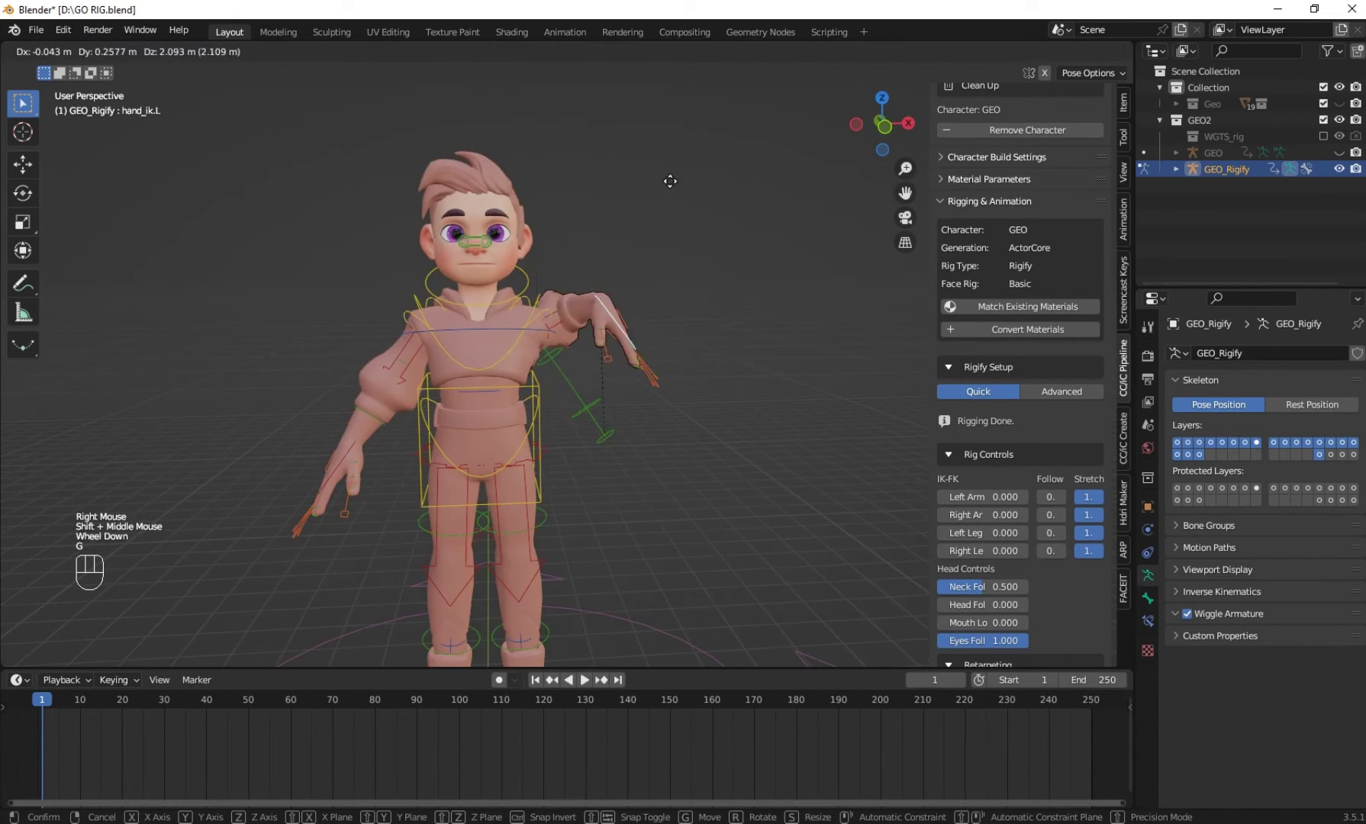
Grab-move several other rig controls around the body to check they respond
key("g")
right_click(351, 457)
key("g")
right_click(519, 391)
scroll("down", 3)
middle_click(579, 443)
key("g")
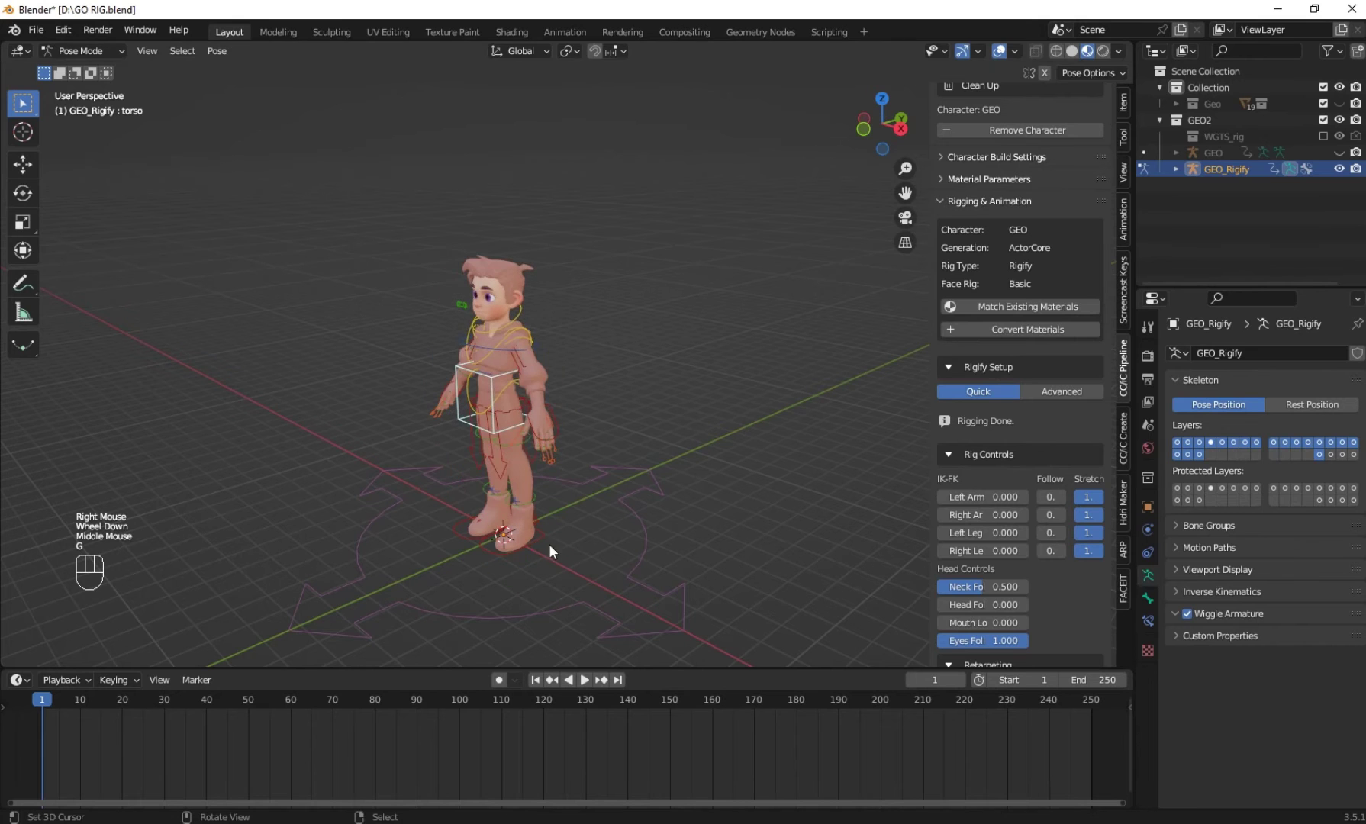
right_click(552, 560)
left_click_drag(558, 561, 628, 548)
key("g")
Rotate the neck control so the boy's head tilts to one side
scroll("up", 3)
left_click_drag(577, 363, 625, 397)
left_click_drag(652, 363, 657, 317)
right_click(663, 291)
middle_click(667, 301)
key("r")
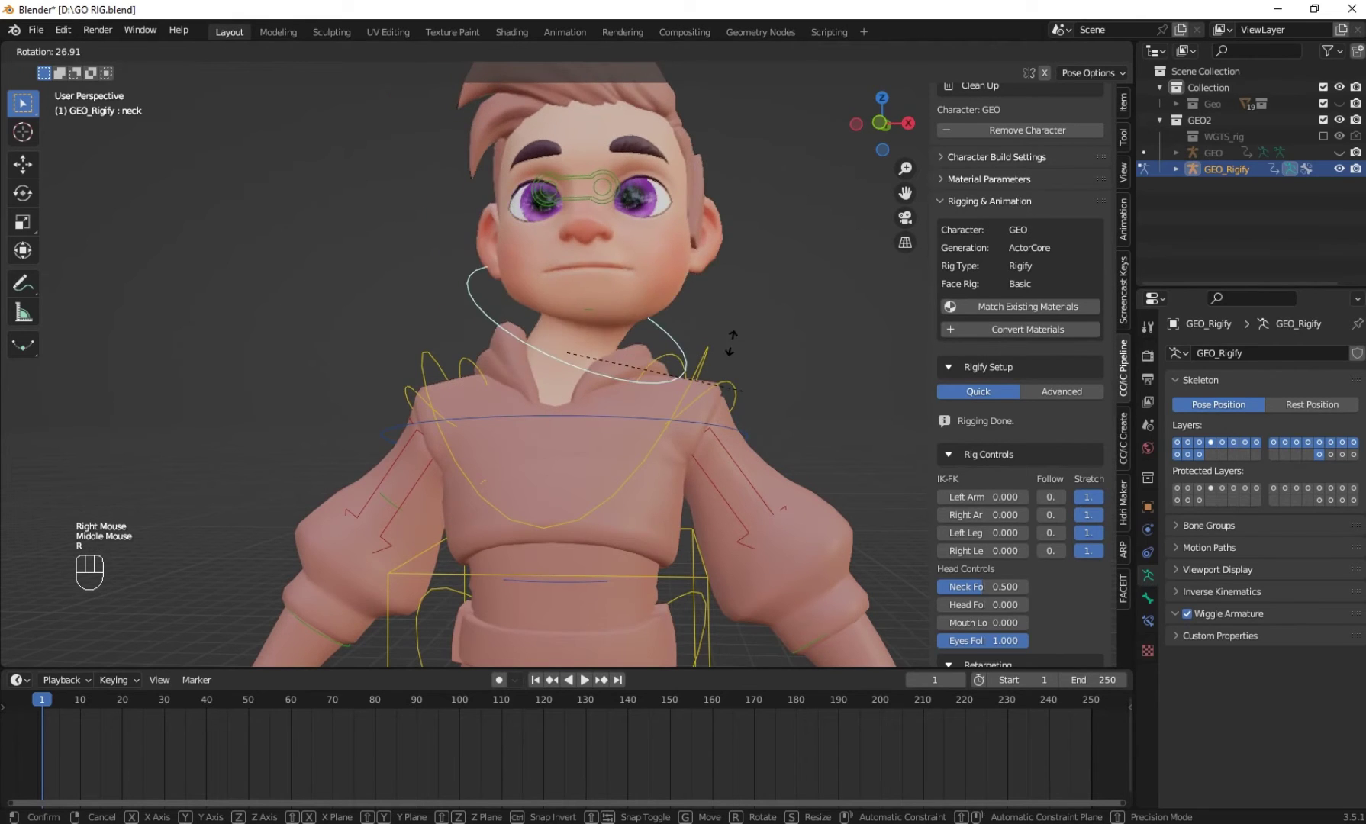
key("\\")
left_click_drag(633, 283, 662, 352)
middle_click(622, 355)
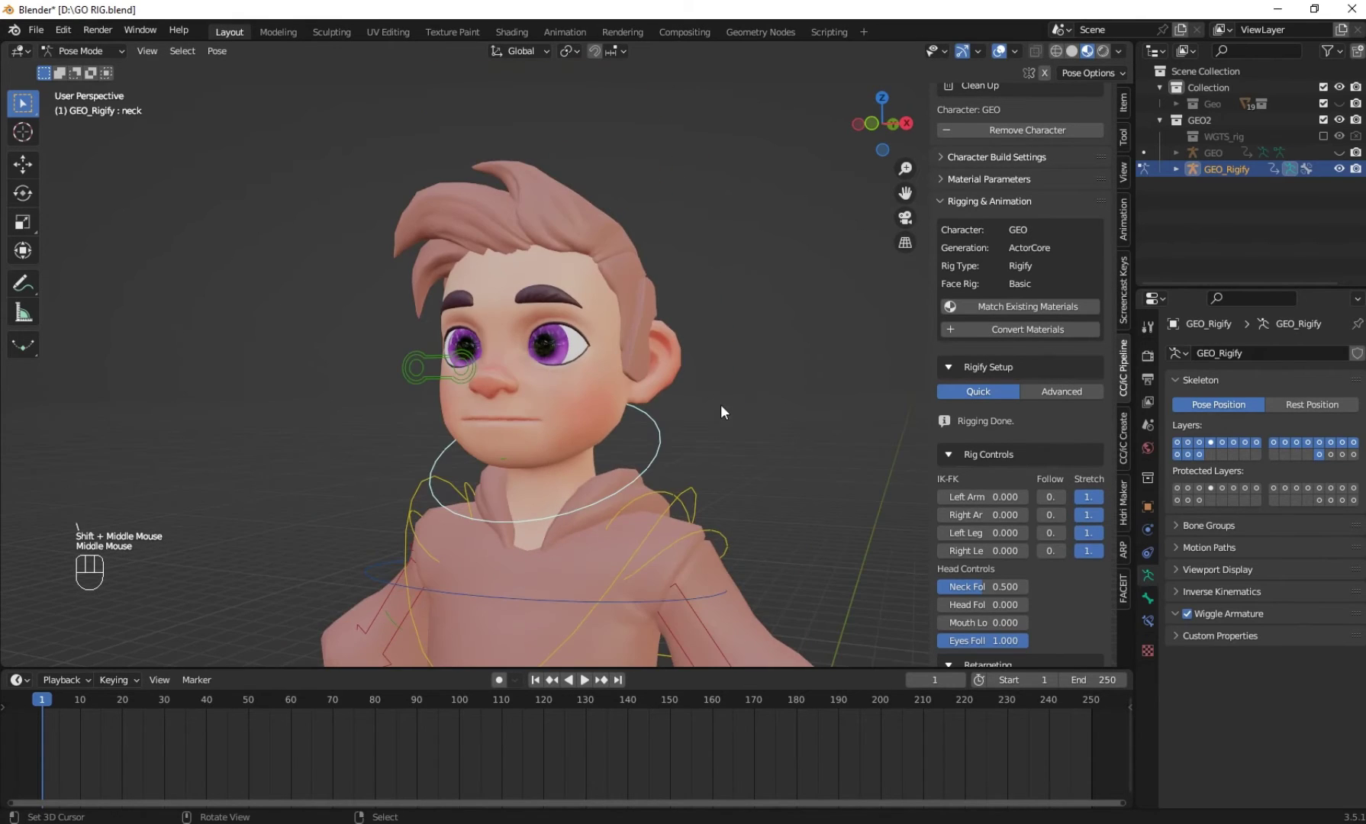
left_click_drag(671, 402, 608, 415)
In right orthographic wireframe, move the eyes target control forward in front of the face
left_click(1060, 64)
left_click_drag(530, 335, 609, 282)
key("KP_3")
scroll("up", 3)
right_click(350, 293)
key("b")
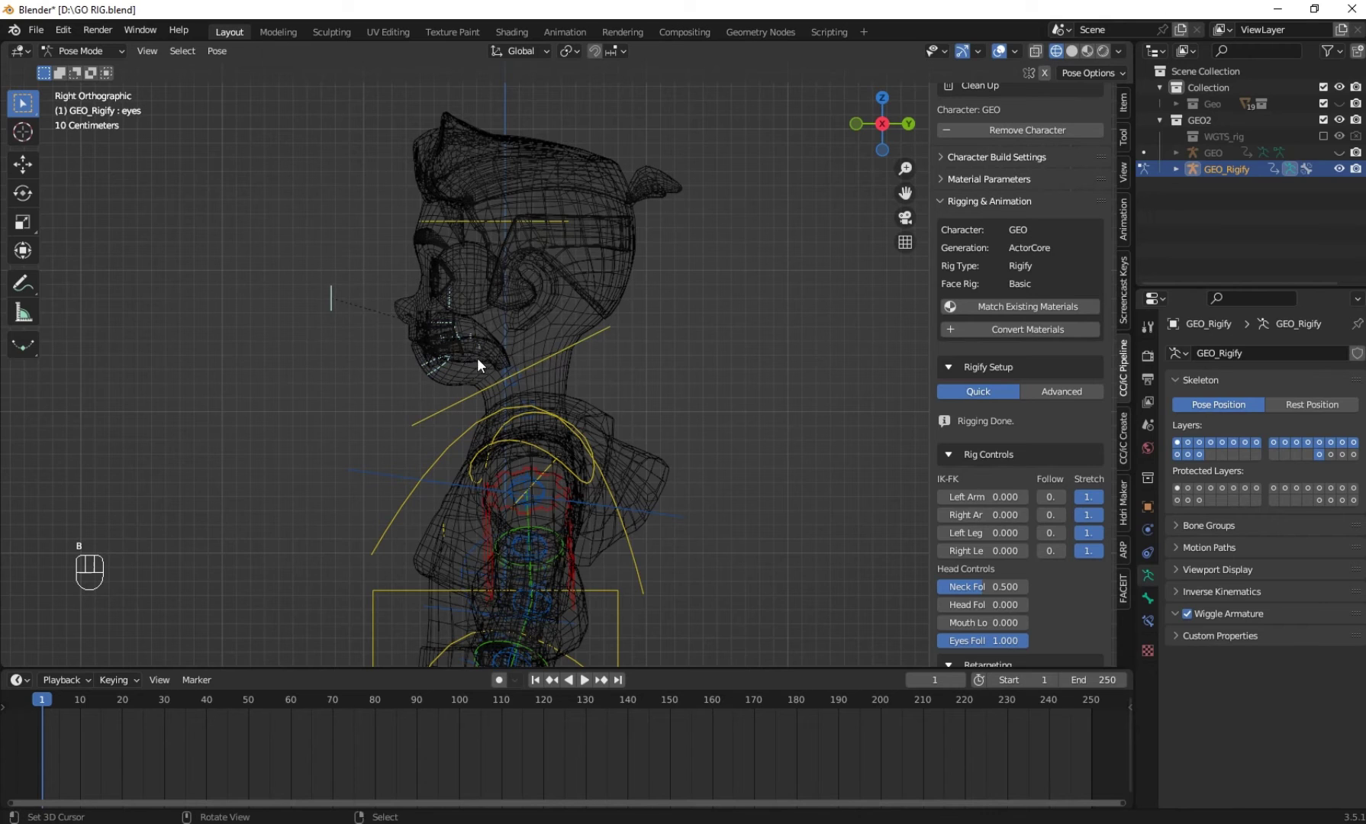
key("g")
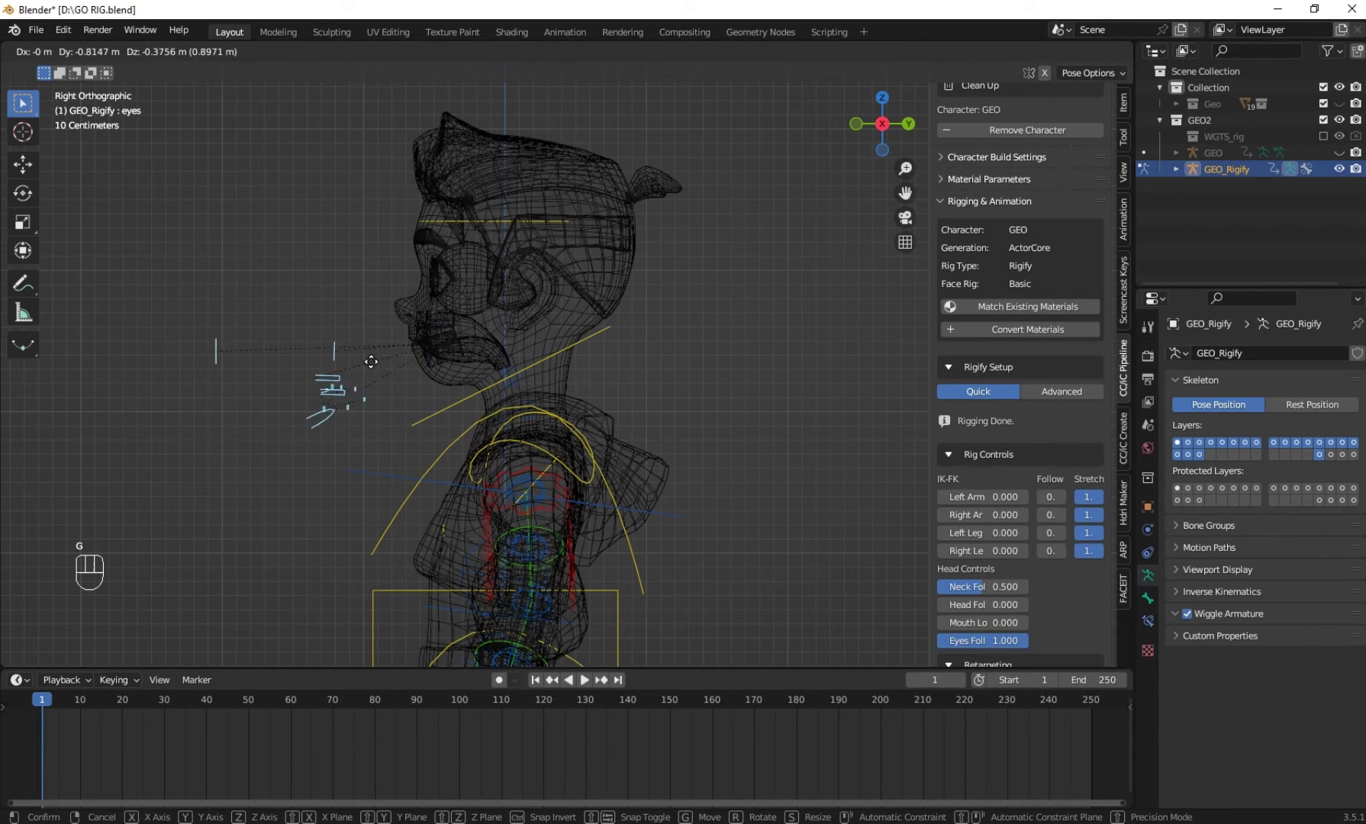
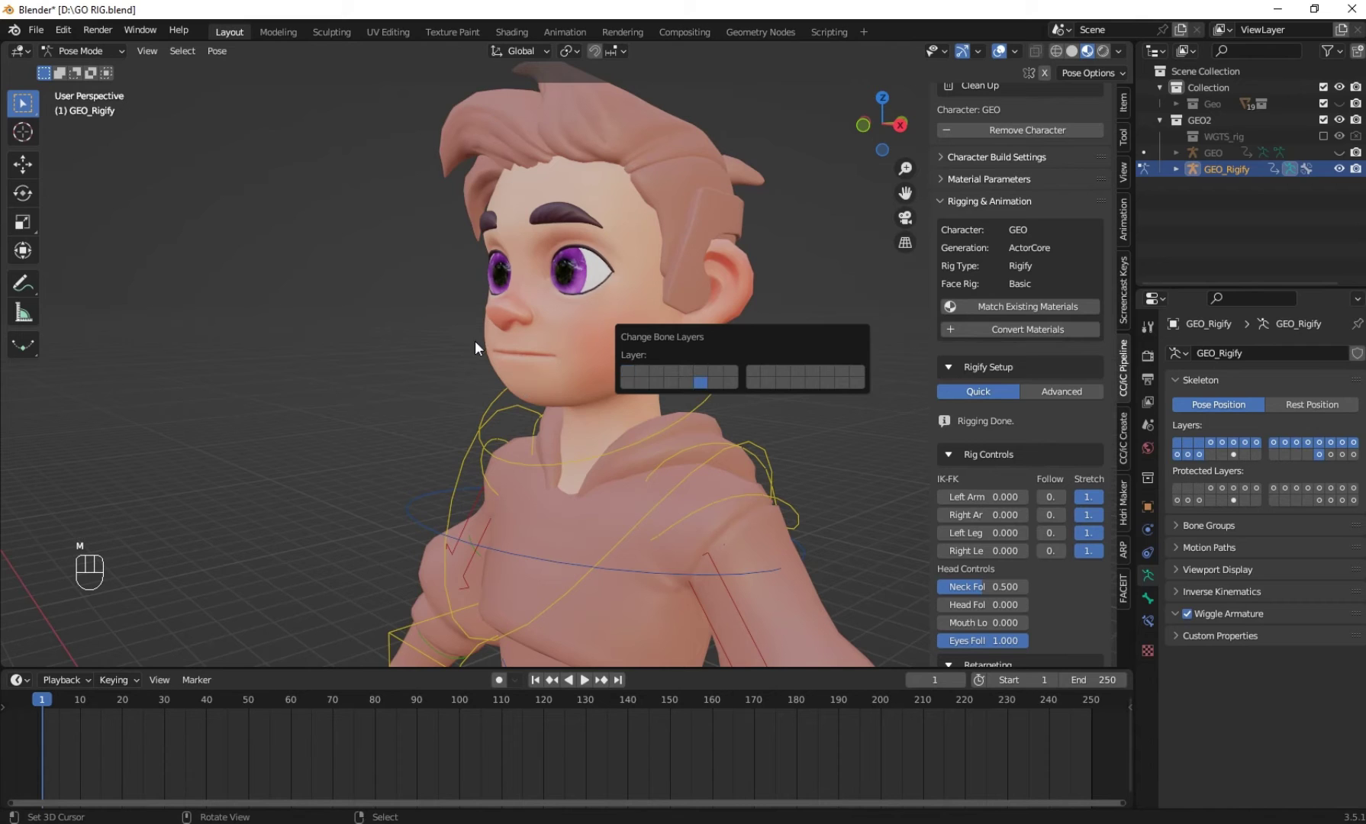
Select all rig bones and clear their location and rotation so the boy stands neutral
left_click_drag(461, 348, 553, 348)
right_click(789, 382)
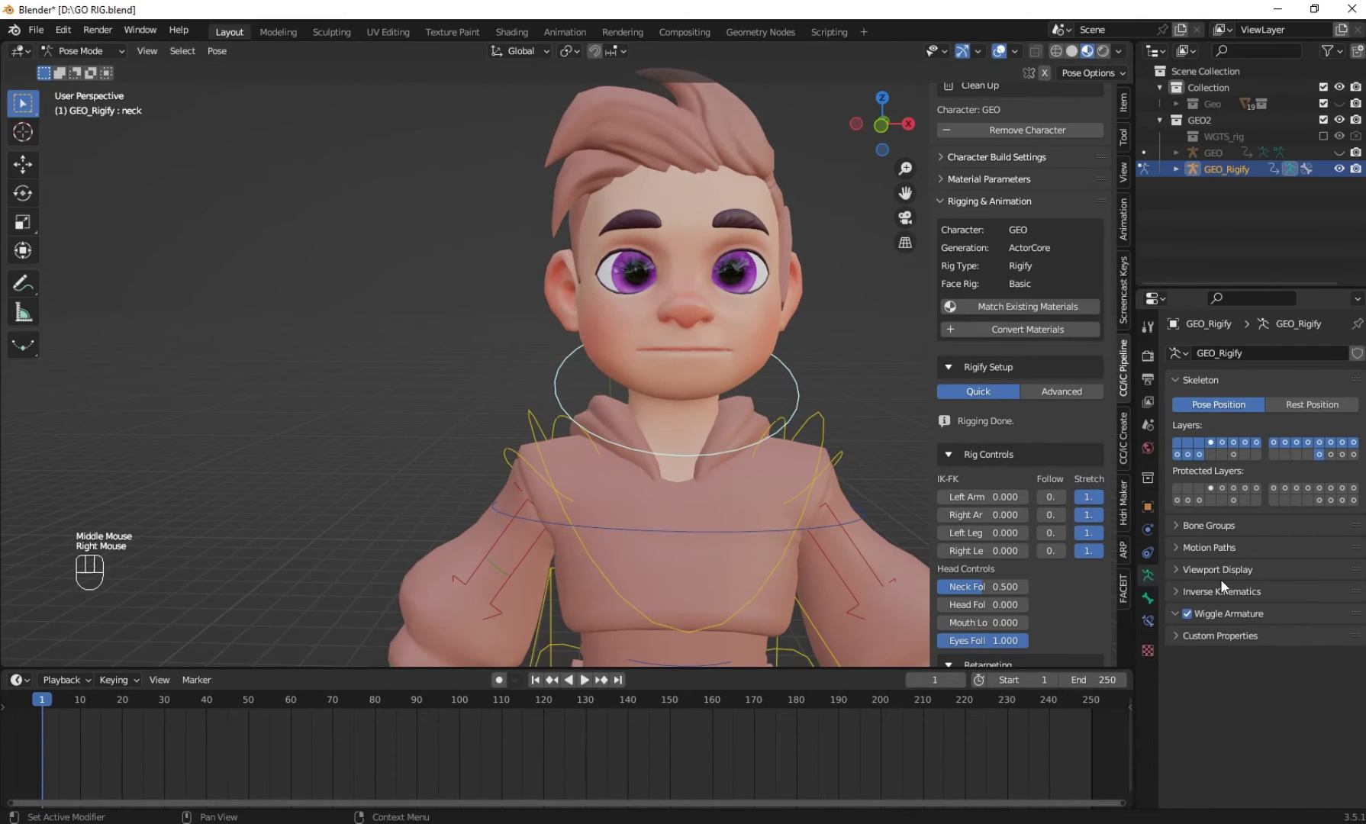
left_click(1231, 595)
left_click(1158, 518)
left_click_drag(1208, 698, 1245, 782)
scroll("down", 3)
left_click(1262, 738)
scroll("down", 3)
Reset the remaining head controls and leave Pose Mode for Object Mode with the rig hidden
left_click_drag(726, 337, 669, 307)
left_click_drag(652, 305, 604, 325)
right_click(622, 245)
left_click_drag(623, 250, 687, 258)
key("r")
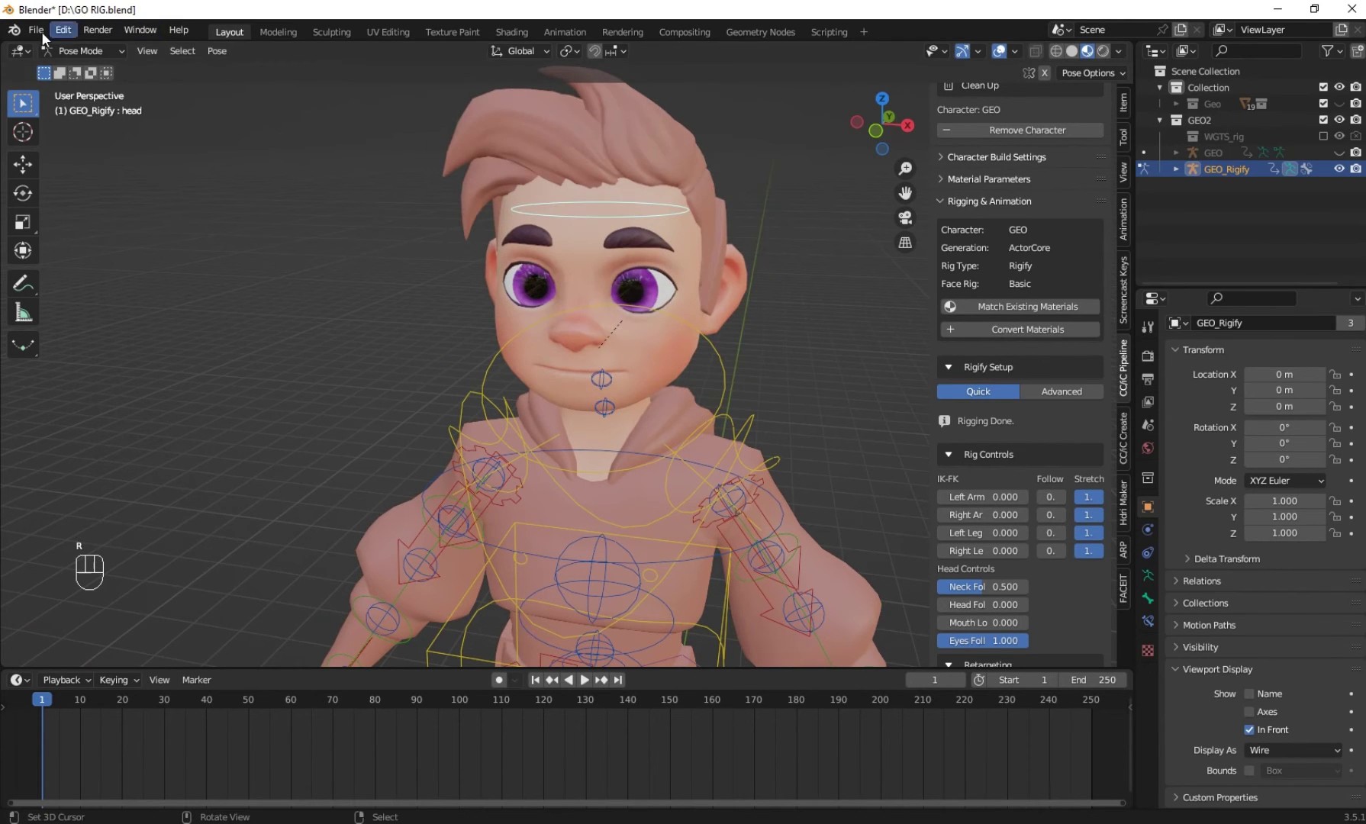
left_click(89, 65)
scroll("down", 3)
left_click_drag(557, 400, 397, 242)
left_click_drag(403, 245, 436, 290)
key("h")
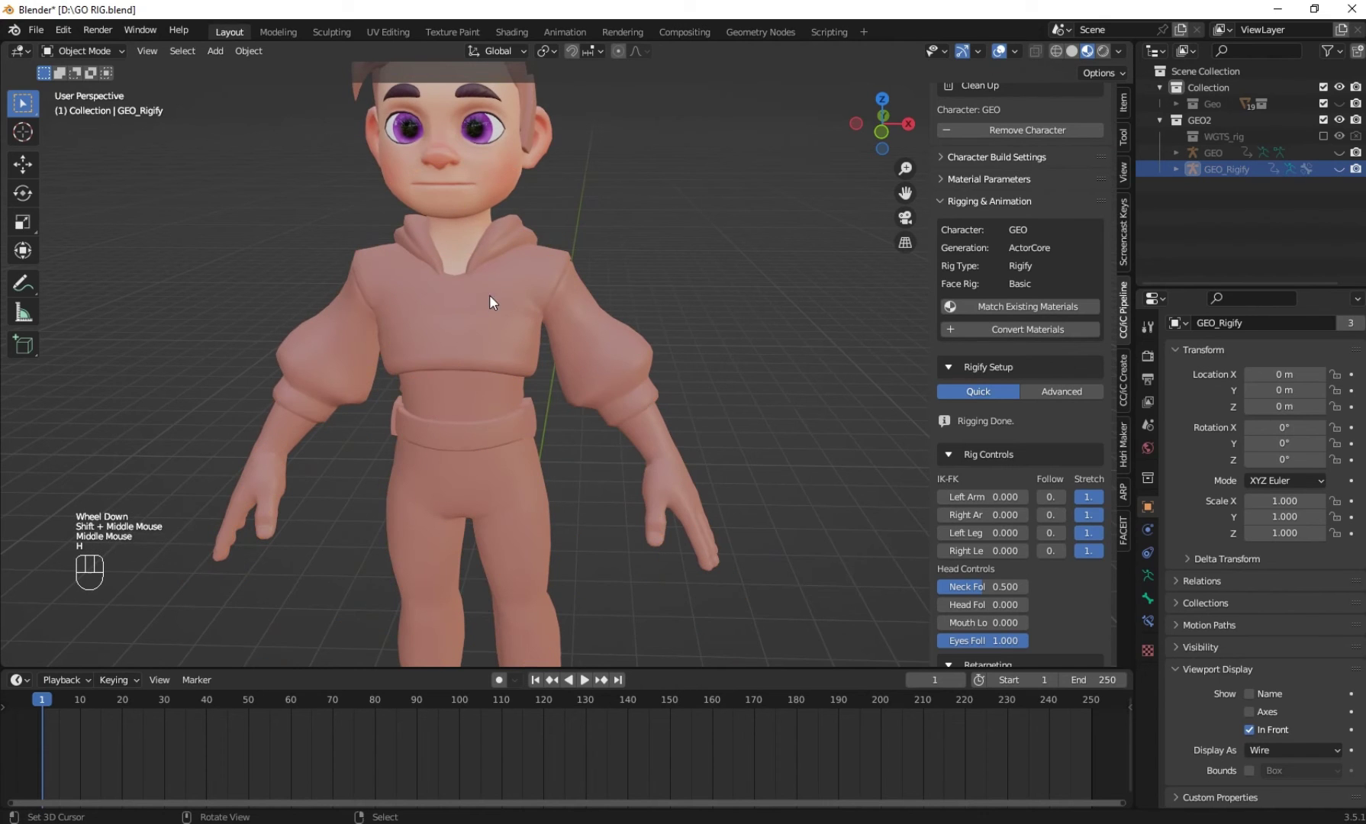
Select the boy's body mesh and turn the view to face him head-on
left_click_drag(496, 274, 544, 445)
scroll("up", 3)
right_click(561, 385)
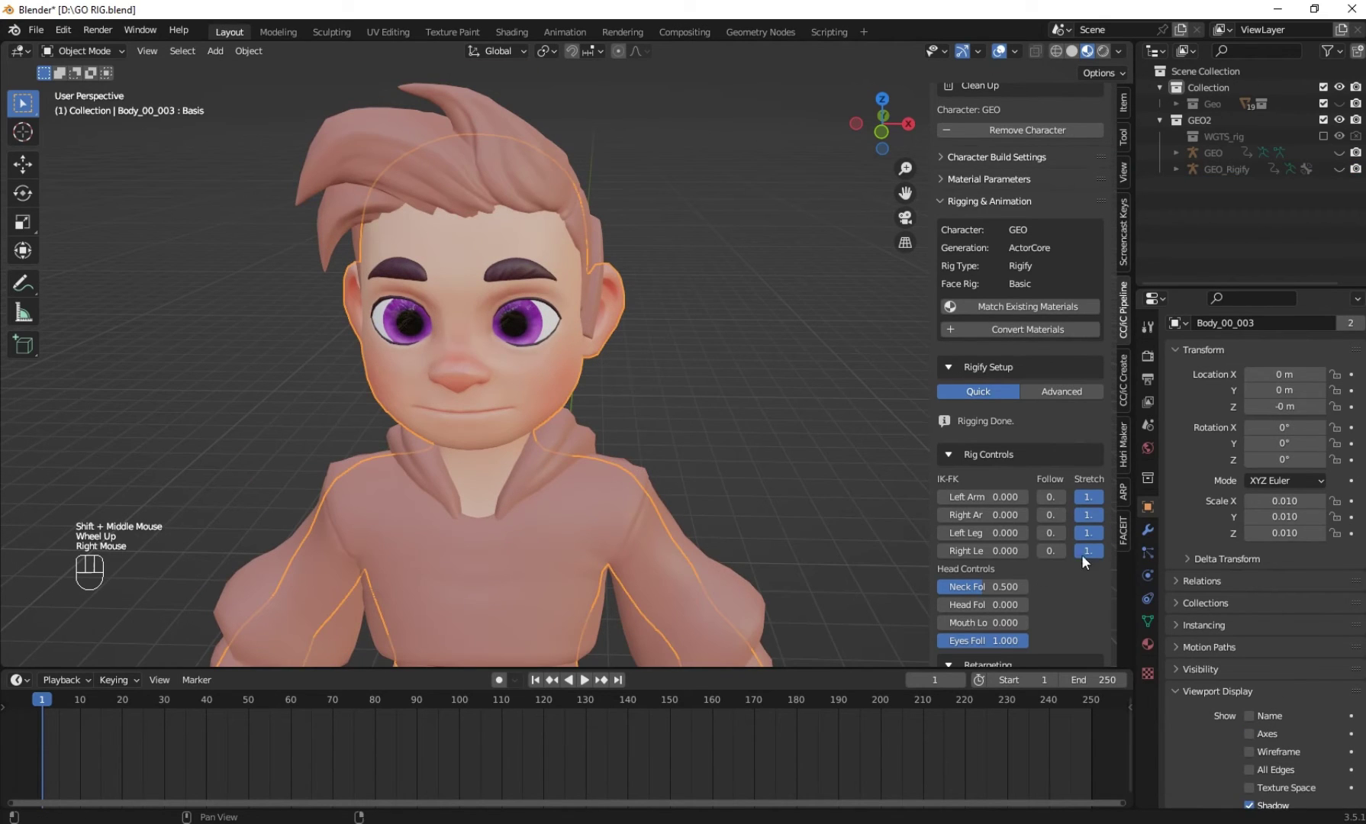
middle_click(497, 387)
left_click_drag(511, 350, 549, 376)
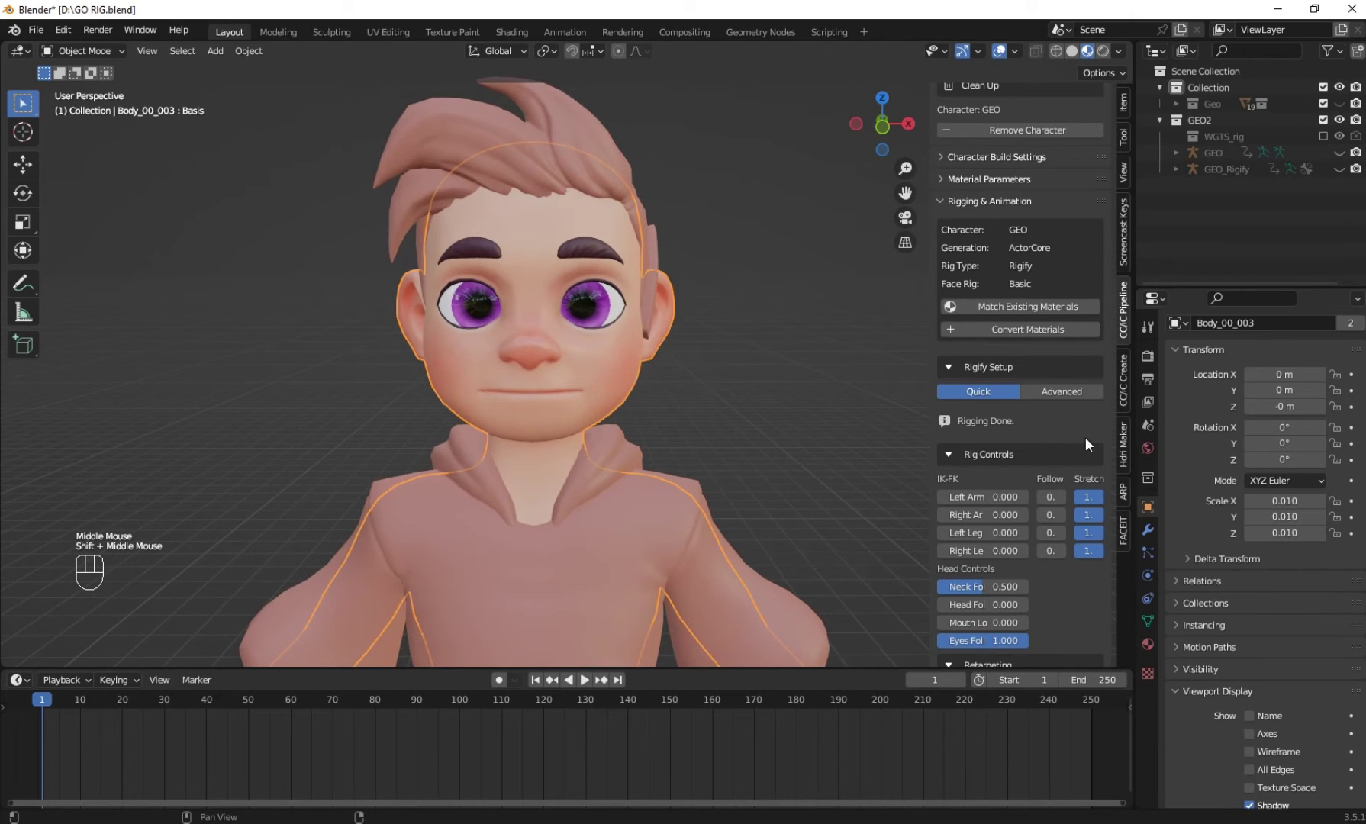
In FaceIt Setup, register the first eye mesh and assign it the Left Eyeball group
left_click(1127, 527)
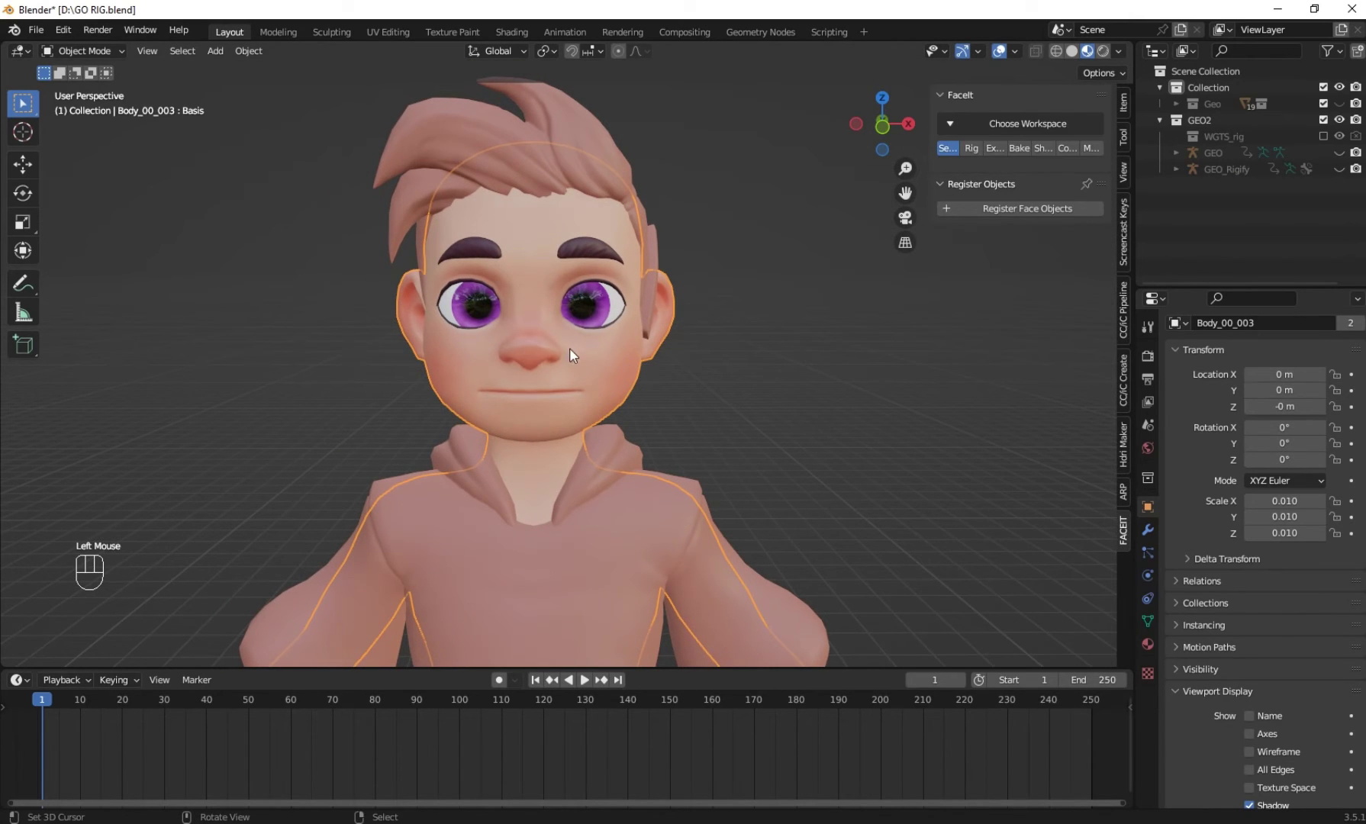
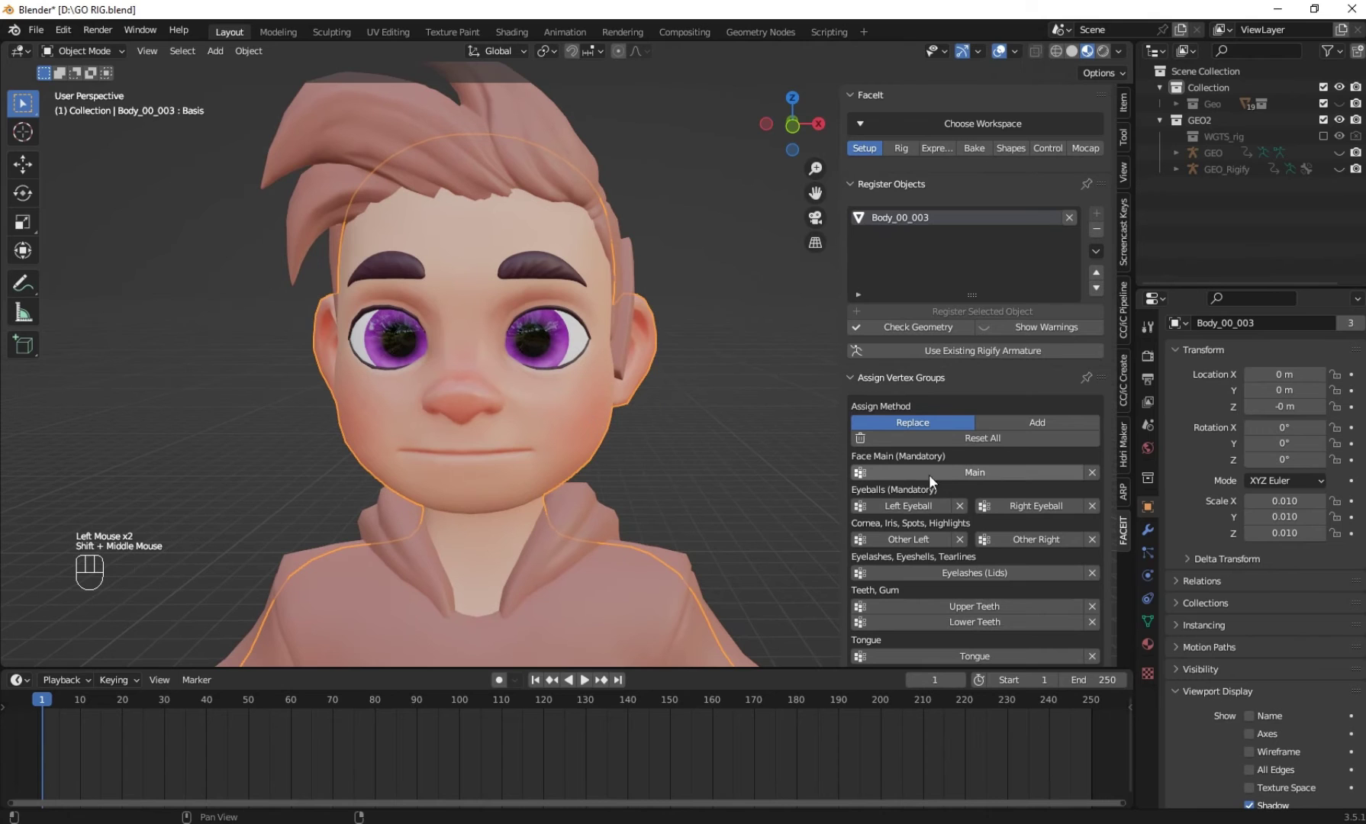
left_click(968, 475)
scroll("down", 3)
scroll("up", 3)
key("h")
right_click(507, 344)
key("g")
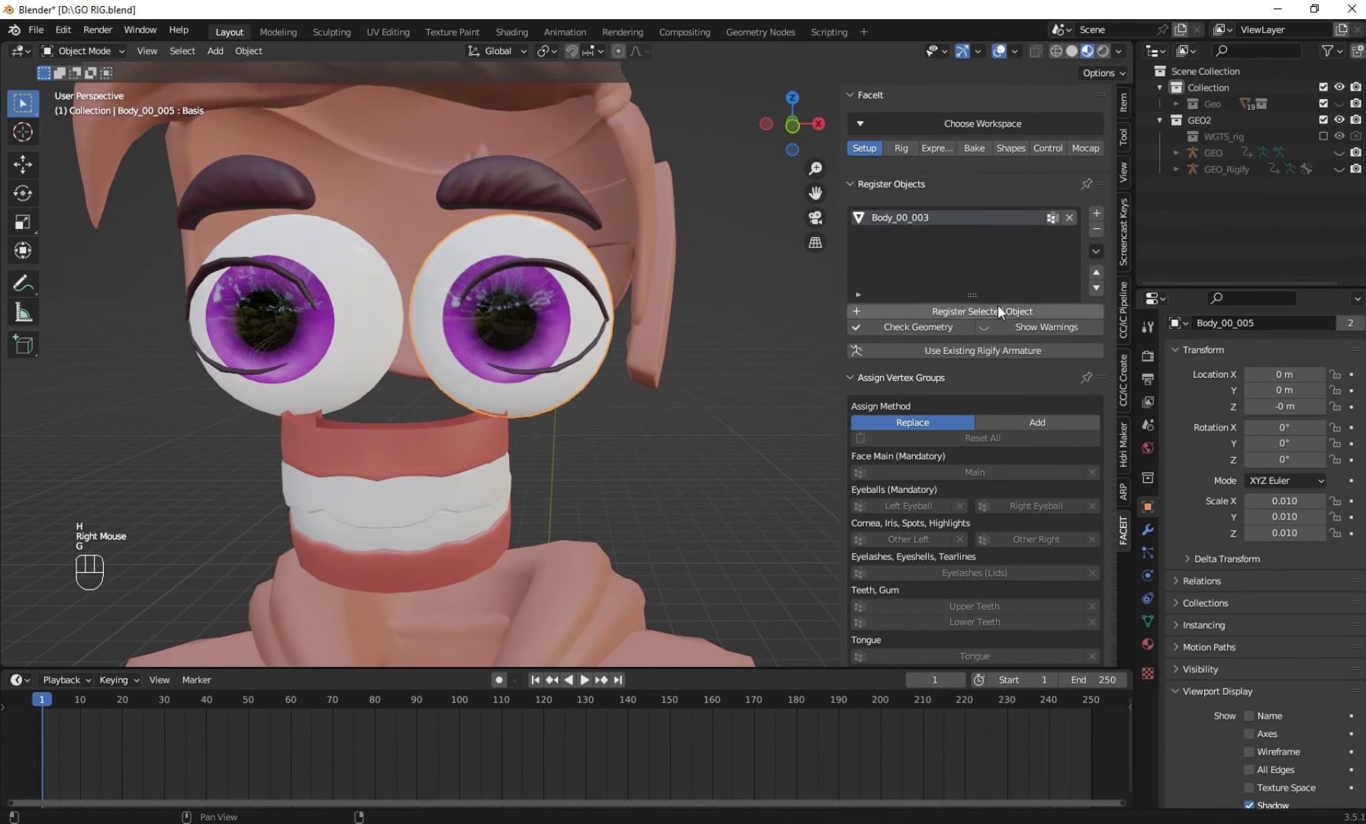
left_click_drag(1103, 218, 457, 354)
scroll("down", 3)
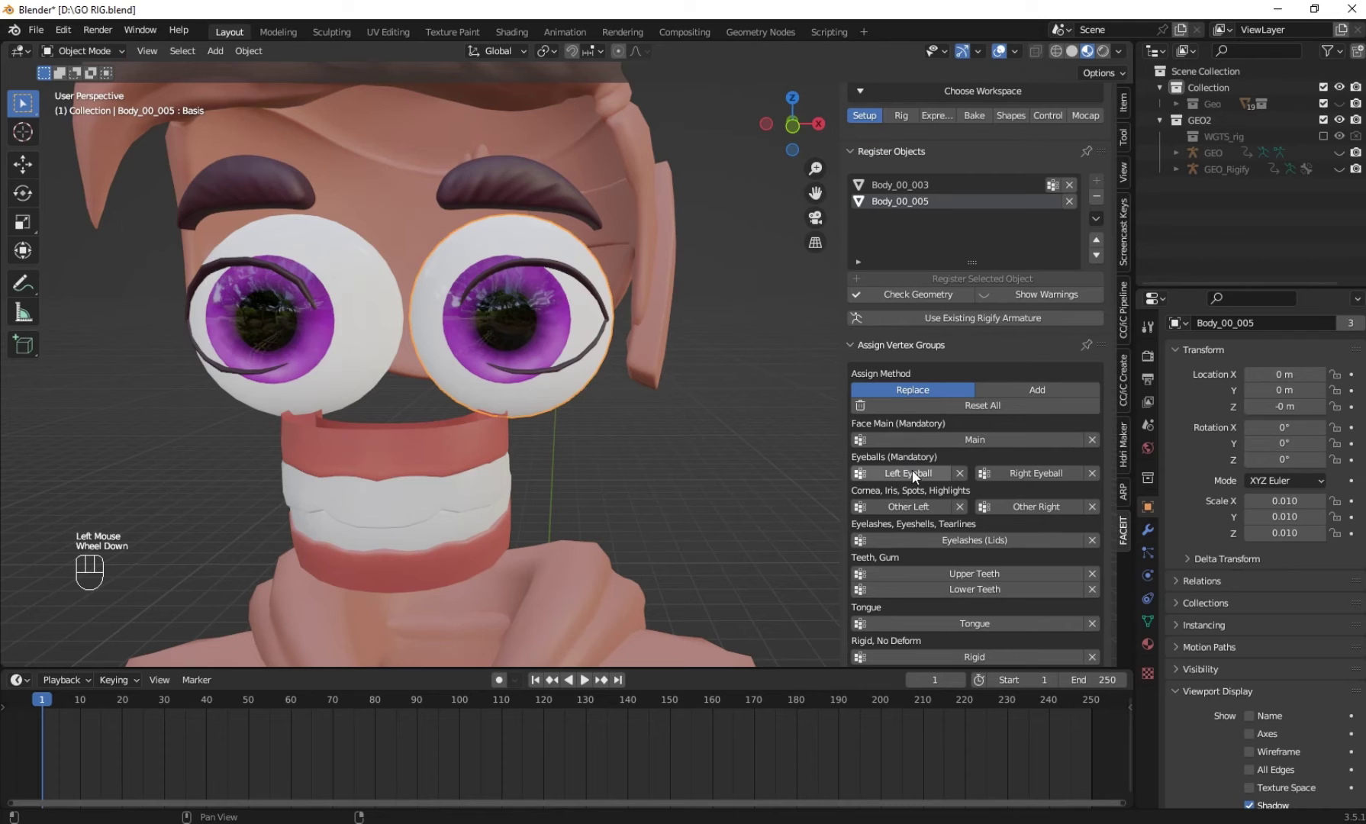
left_click(918, 477)
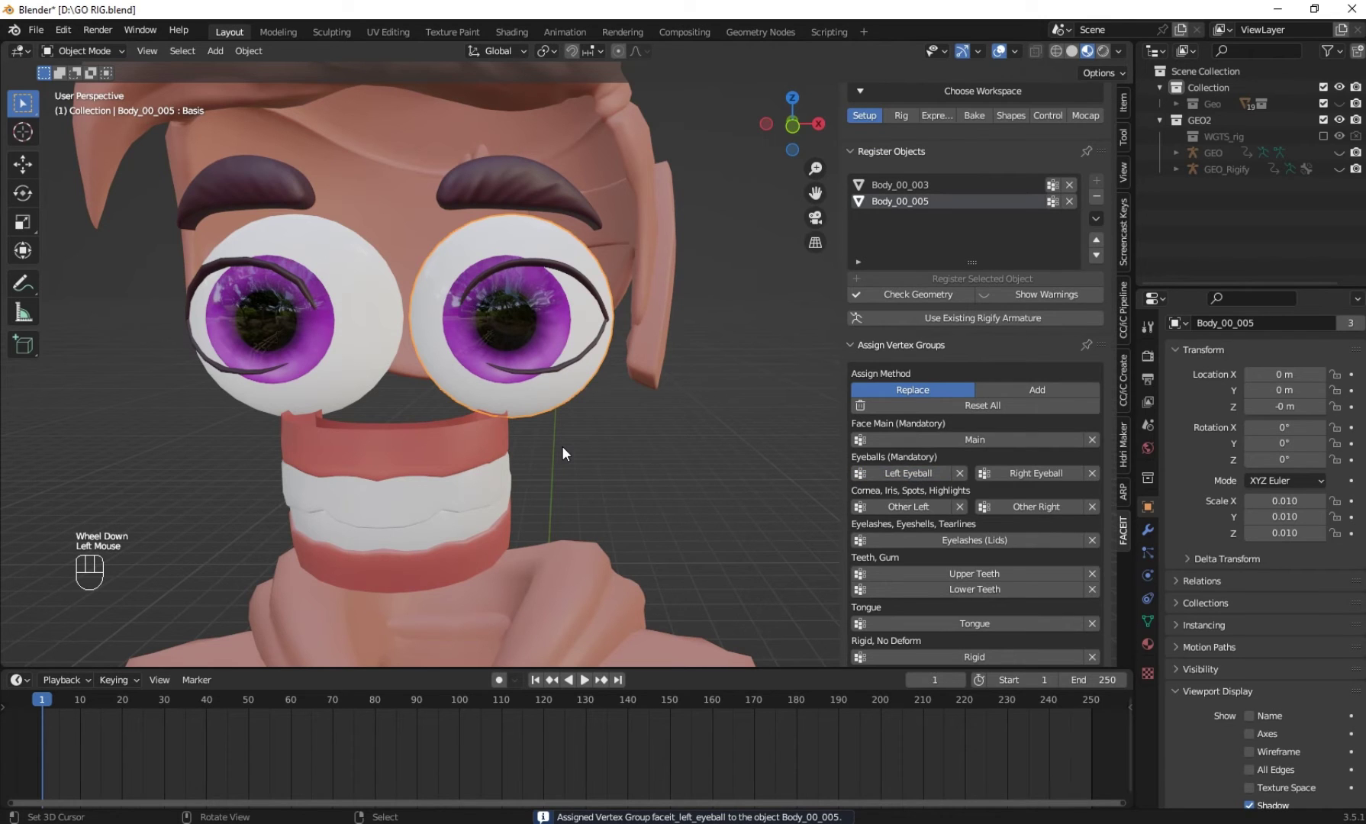
Register the second eye mesh and assign it the Right Eyeball group
key("h")
right_click(335, 367)
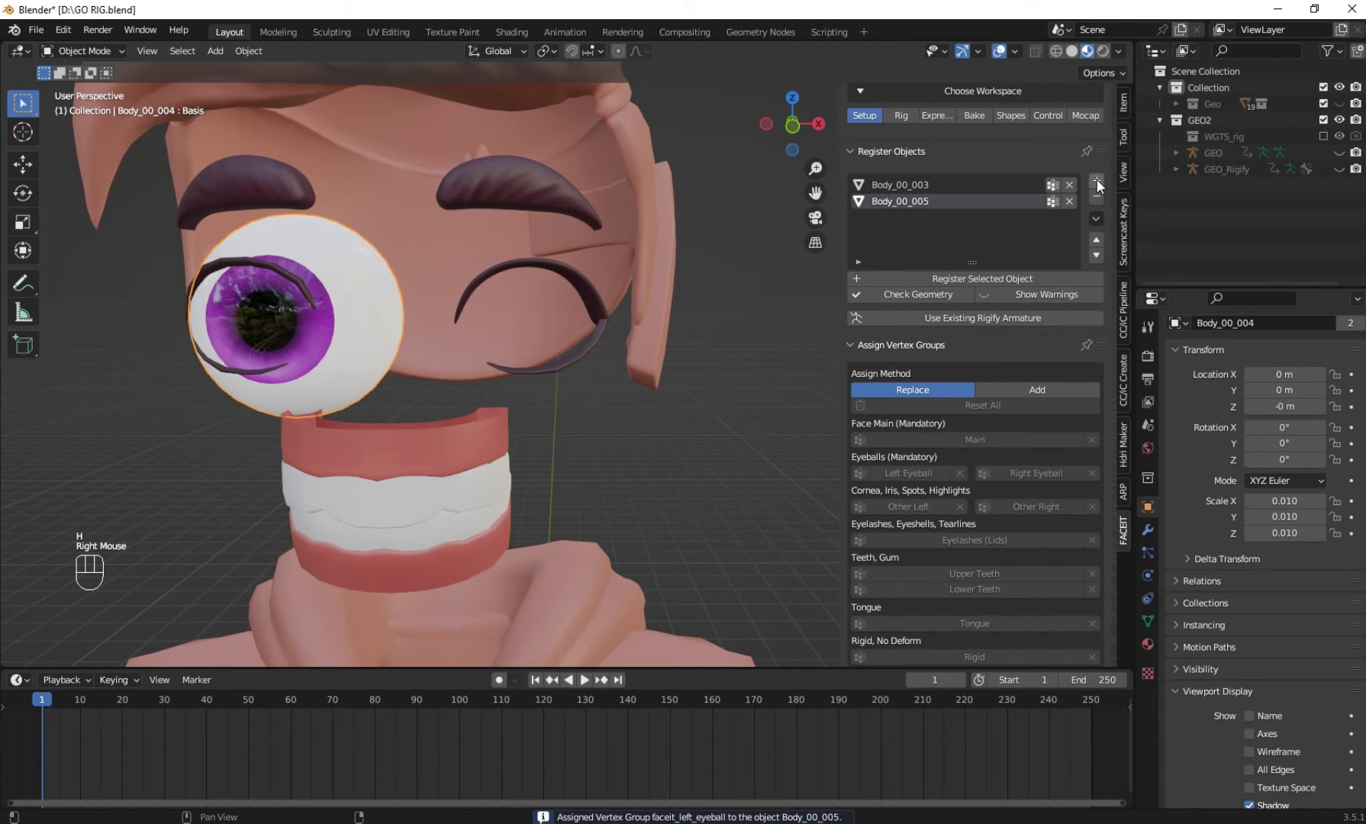
left_click(1101, 183)
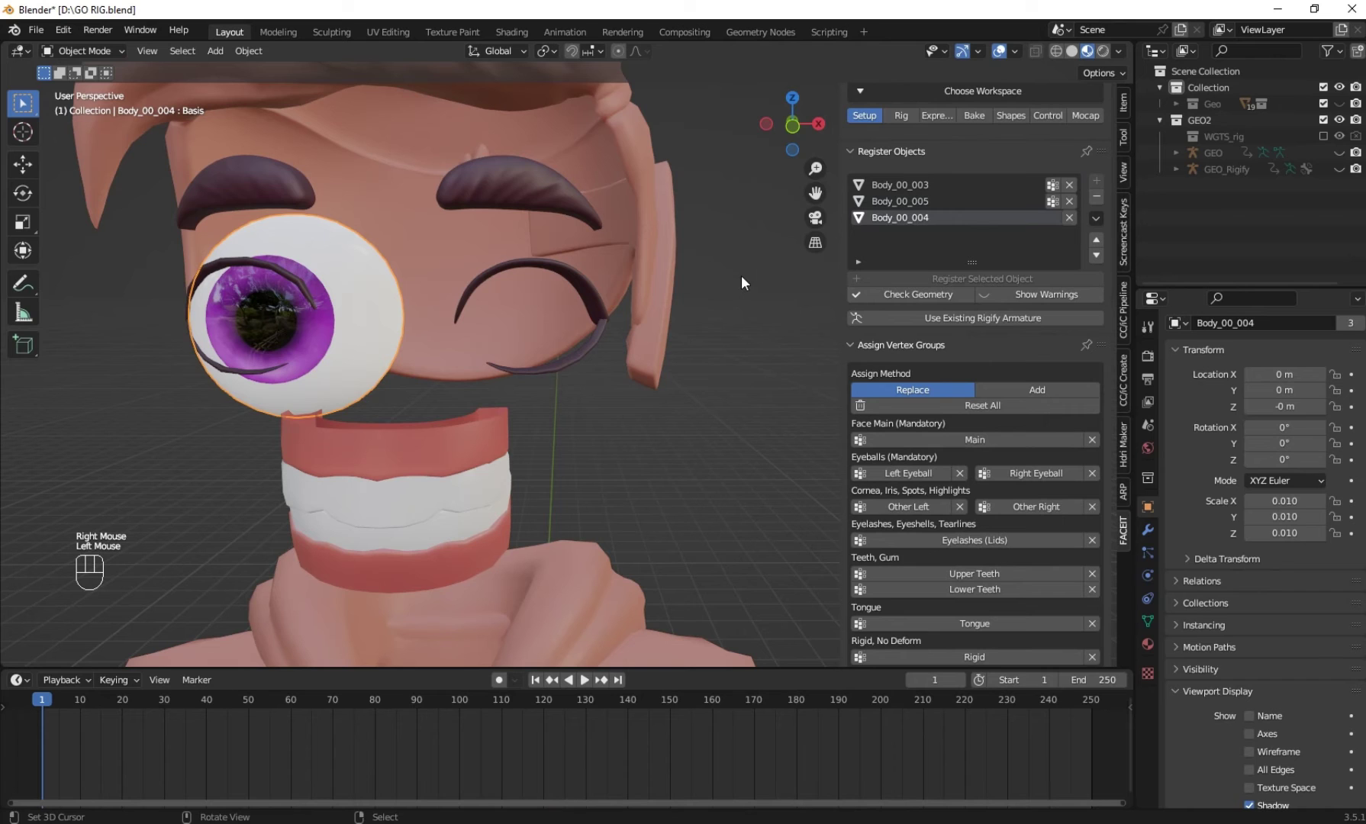
left_click(1014, 475)
key("h")
scroll("down", 3)
Register the upper teeth mesh and assign it the Upper Teeth group
right_click(512, 423)
scroll("down", 3)
scroll("up", 3)
left_click(1099, 189)
scroll("down", 3)
left_click(960, 572)
key("h")
right_click(469, 496)
left_click_drag(1101, 180, 970, 593)
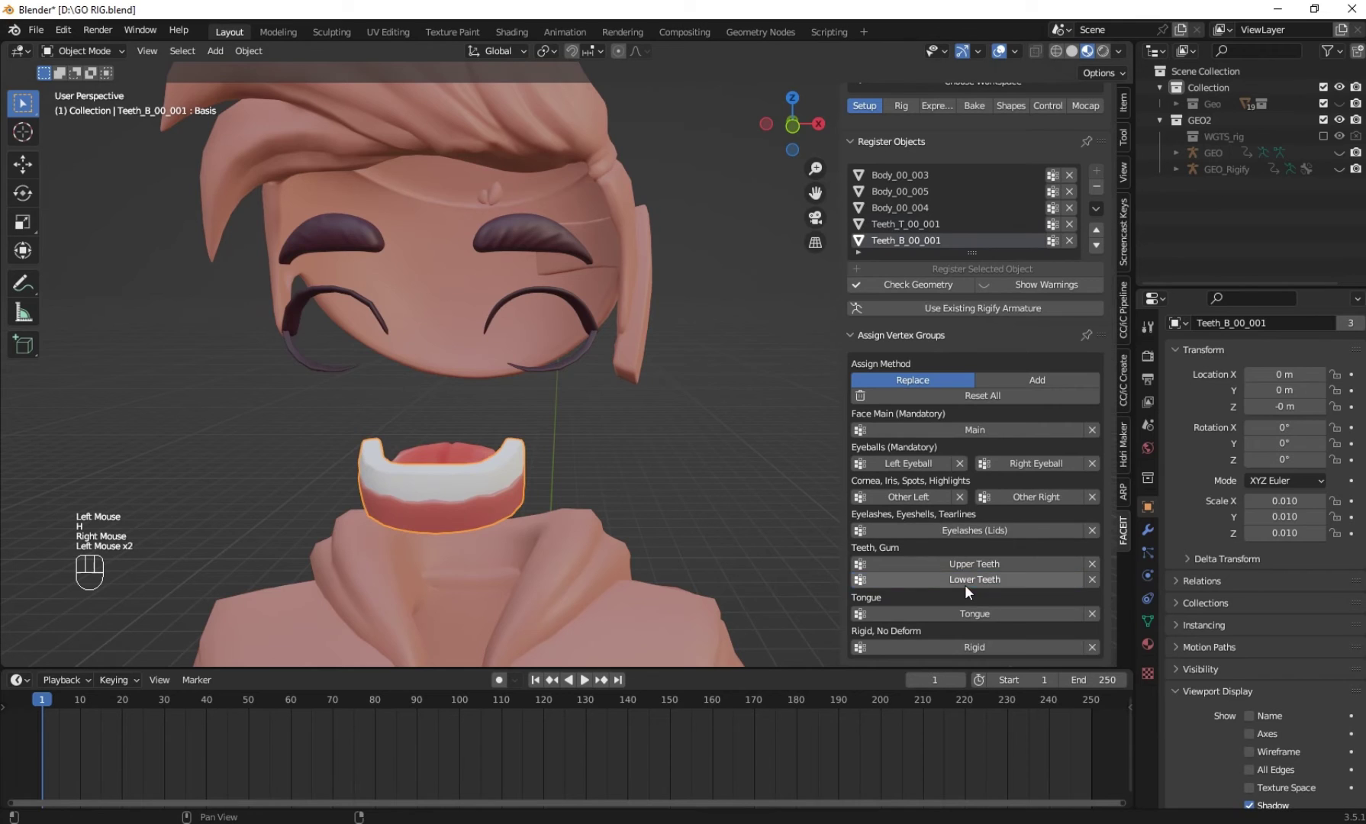
Register the lower teeth and tongue meshes, assigning the Lower Teeth group
key("h")
right_click(452, 489)
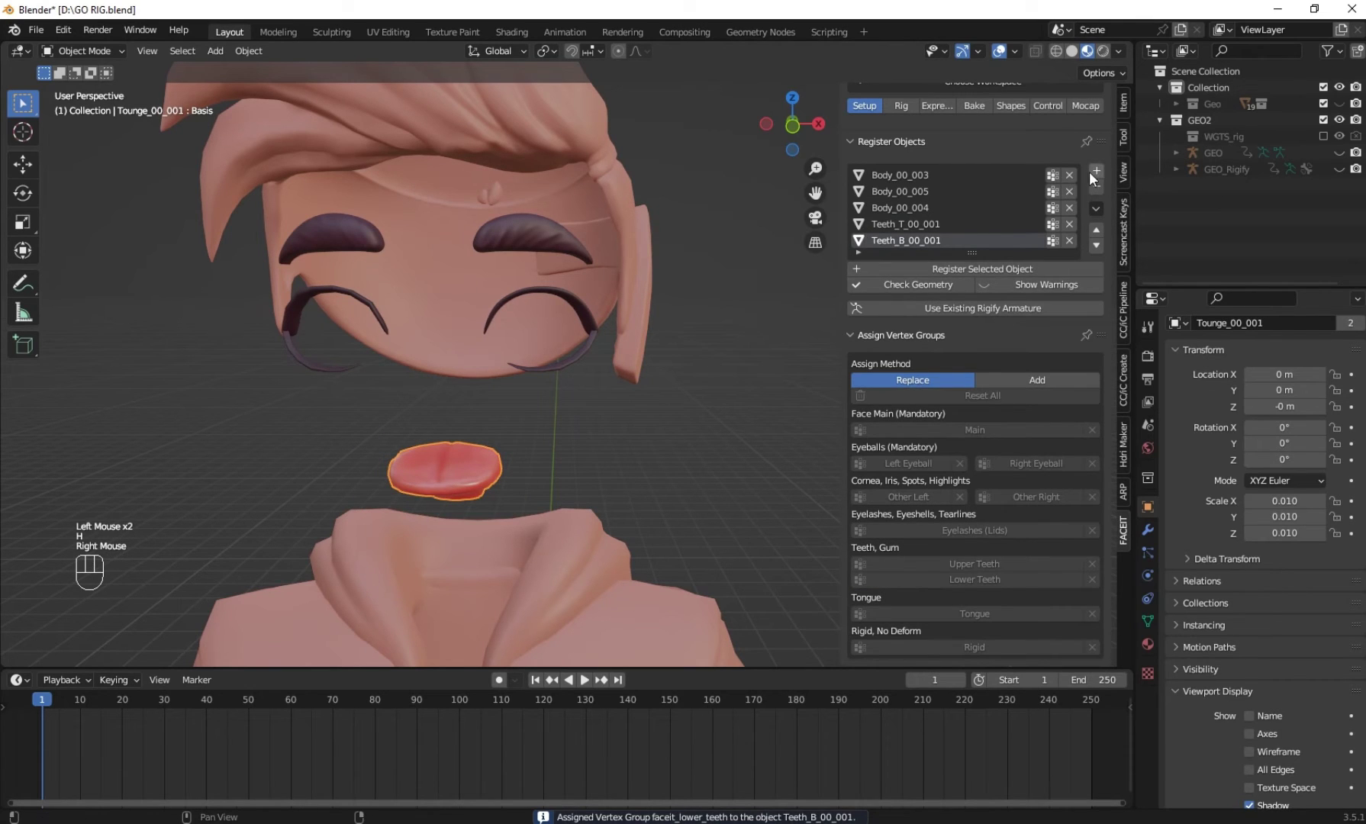
left_click_drag(1099, 178, 973, 502)
left_click(961, 623)
key("h")
Unhide and pick out the hair pieces around the head ready for registration
left_click_drag(464, 239, 465, 375)
scroll("down", 3)
right_click(499, 296)
key("g")
right_click(611, 448)
key("g")
left_click_drag(631, 411, 536, 408)
right_click(602, 310)
right_click(583, 358)
key("g")
left_click_drag(481, 402, 630, 352)
Box-select the hair and Eyelash_T_00_002 meshes and register them with FaceIt
middle_click(564, 345)
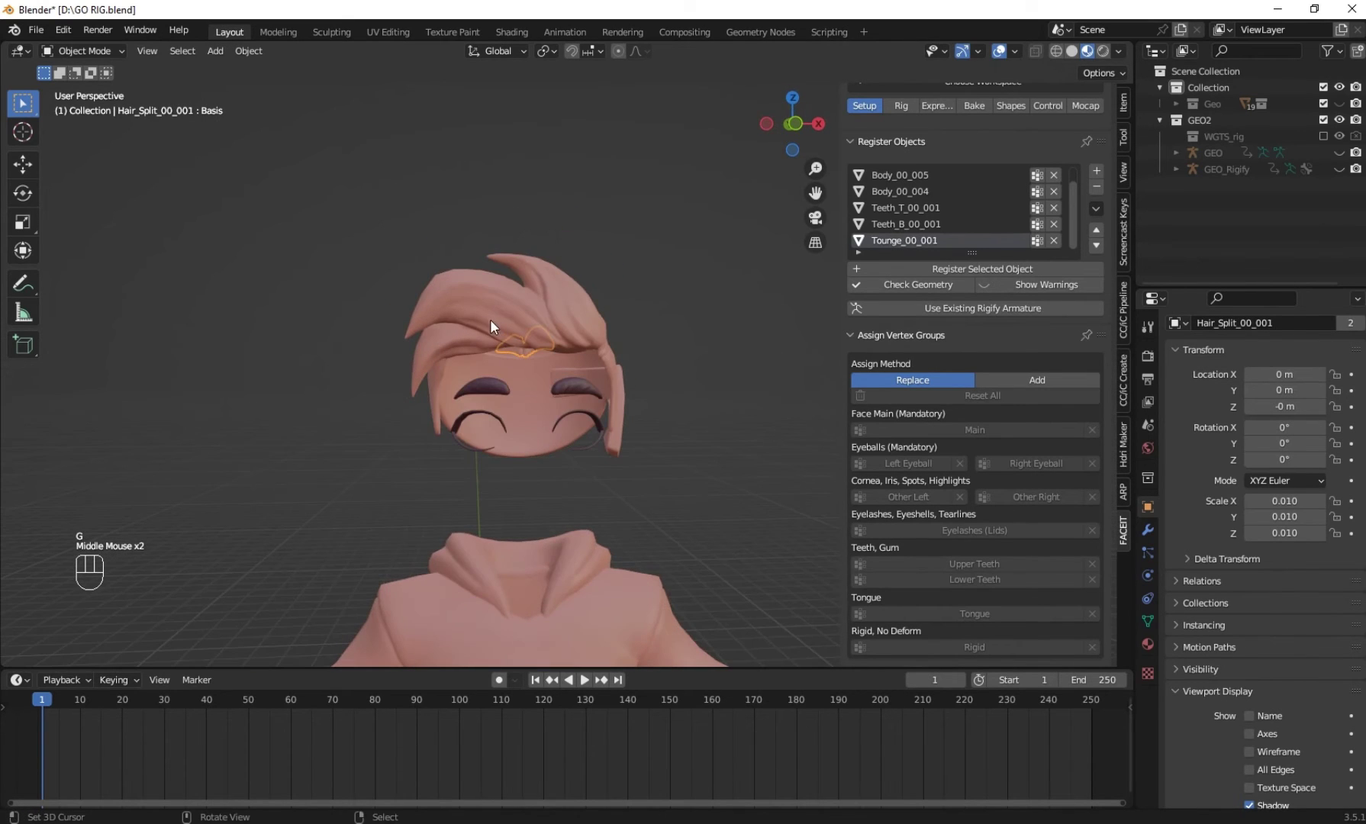
key("b")
key("g")
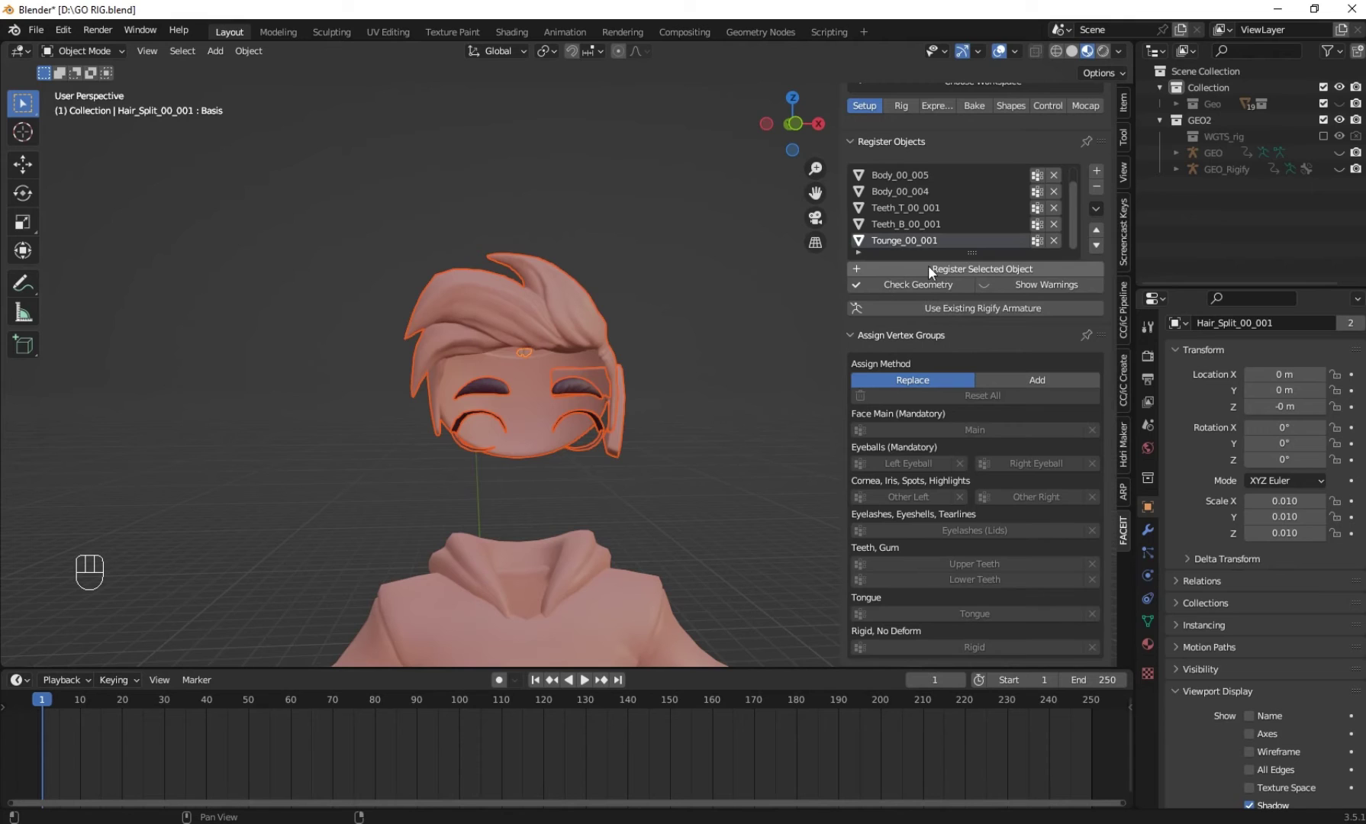
left_click(960, 274)
Switch to the FaceIt Rig tab and start placing the facial landmarks in front view
scroll("up", 3)
scroll("down", 3)
left_click(952, 226)
left_click(939, 212)
scroll("up", 3)
left_click(942, 217)
scroll("up", 3)
scroll("up", 3)
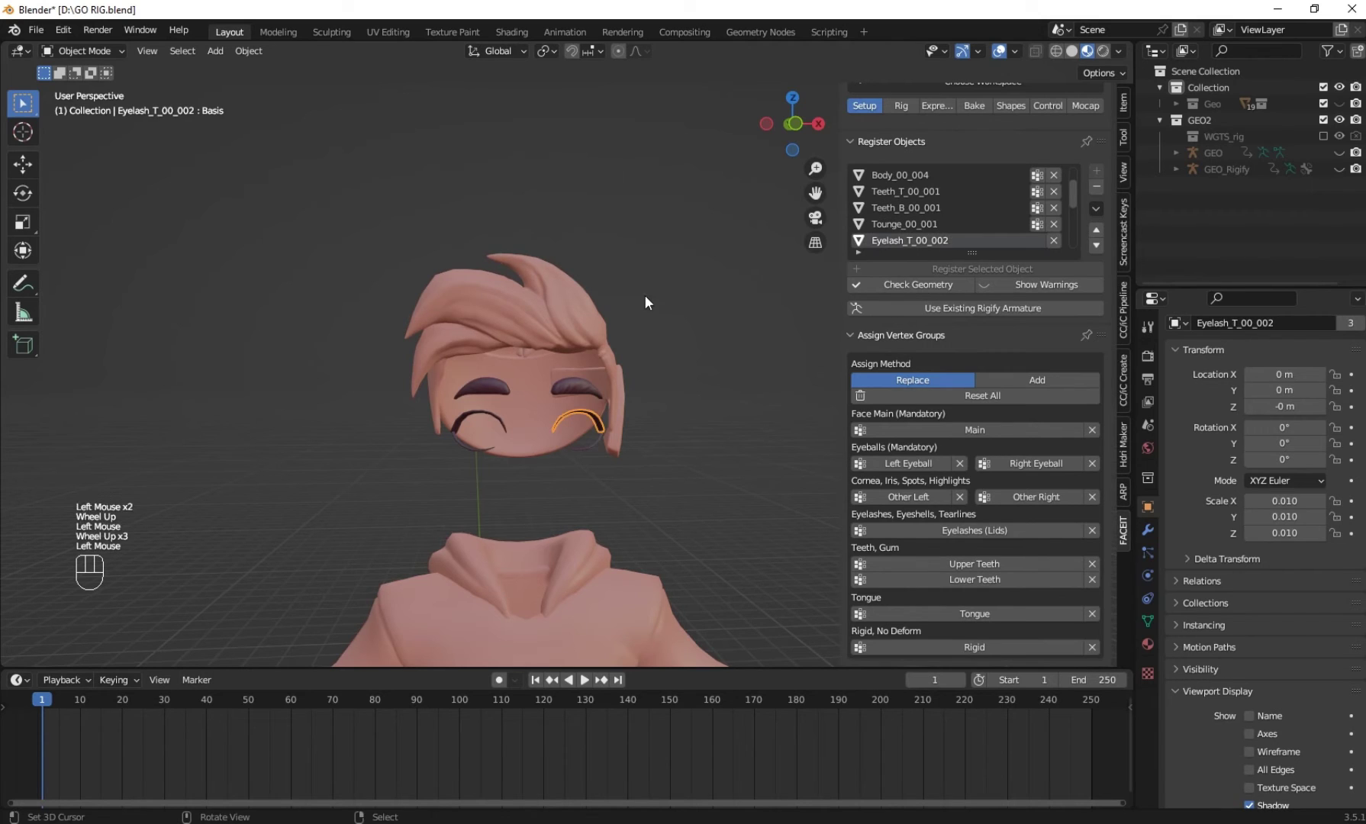
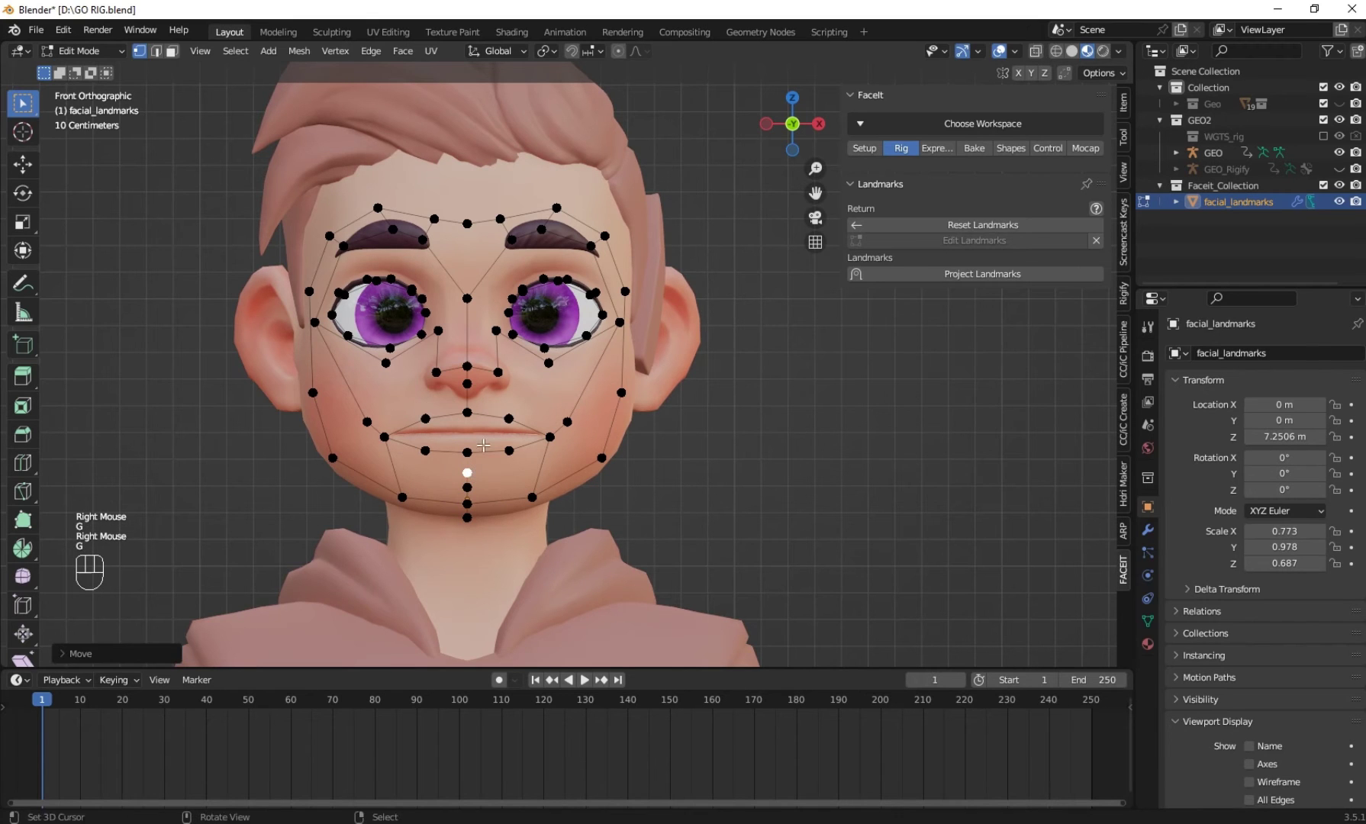
Project the landmarks onto the face mesh and drag the points onto the side profile in right ortho view
left_click(944, 276)
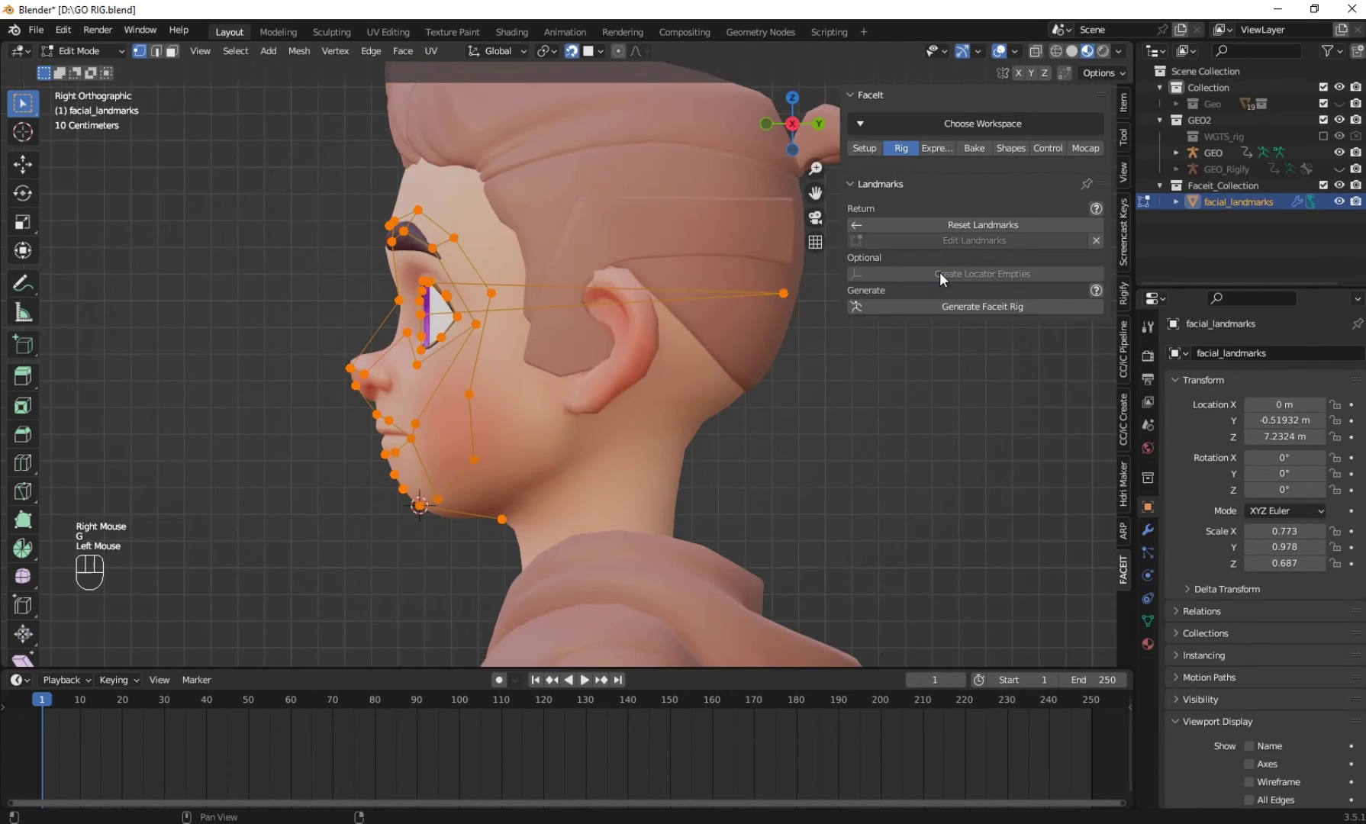
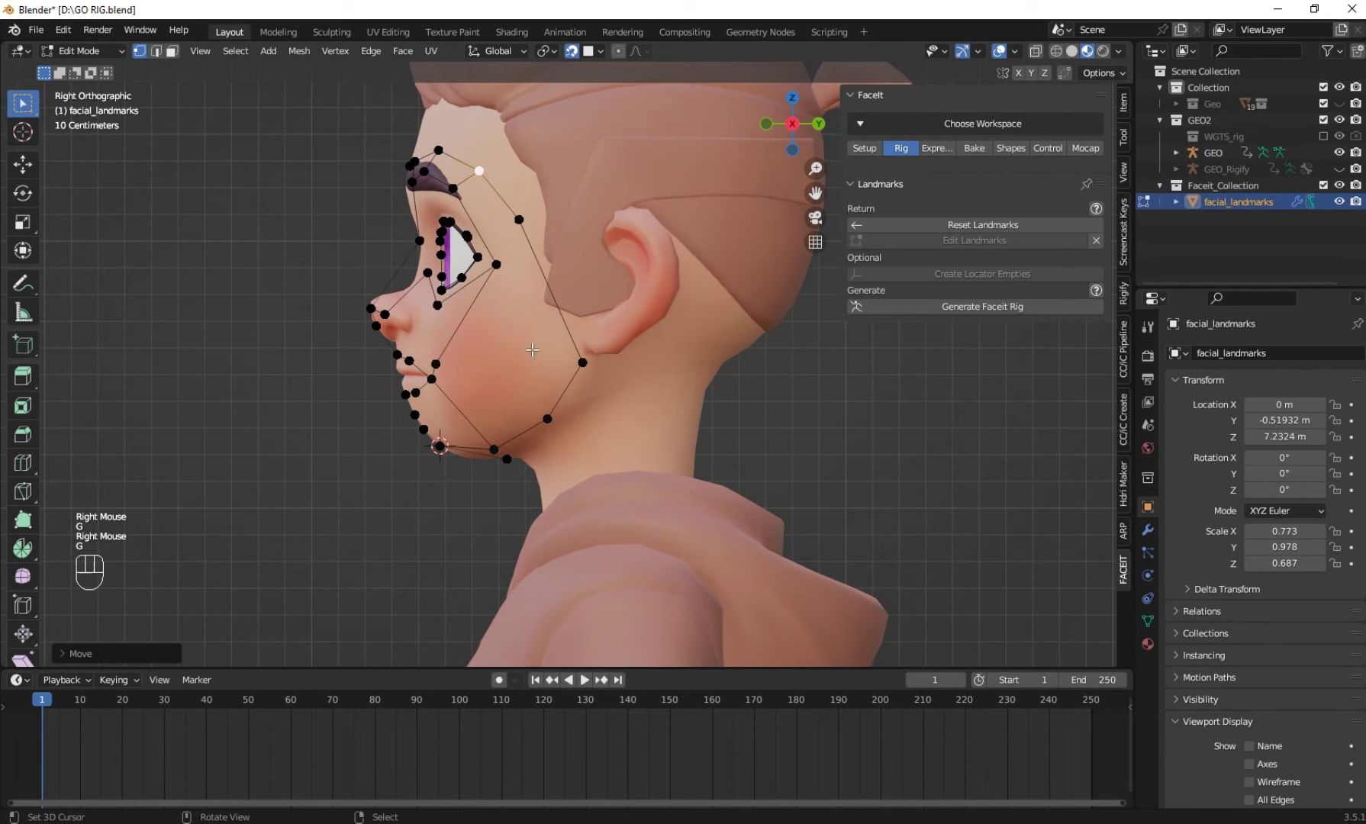
left_click(937, 312)
scroll("down", 3)
left_click_drag(381, 277, 528, 285)
left_click_drag(499, 297, 430, 307)
scroll("down", 3)
left_click_drag(347, 330, 509, 378)
Bind the generated FaceIt rig to the face geometry until 'Binding completed!' appears
middle_click(546, 383)
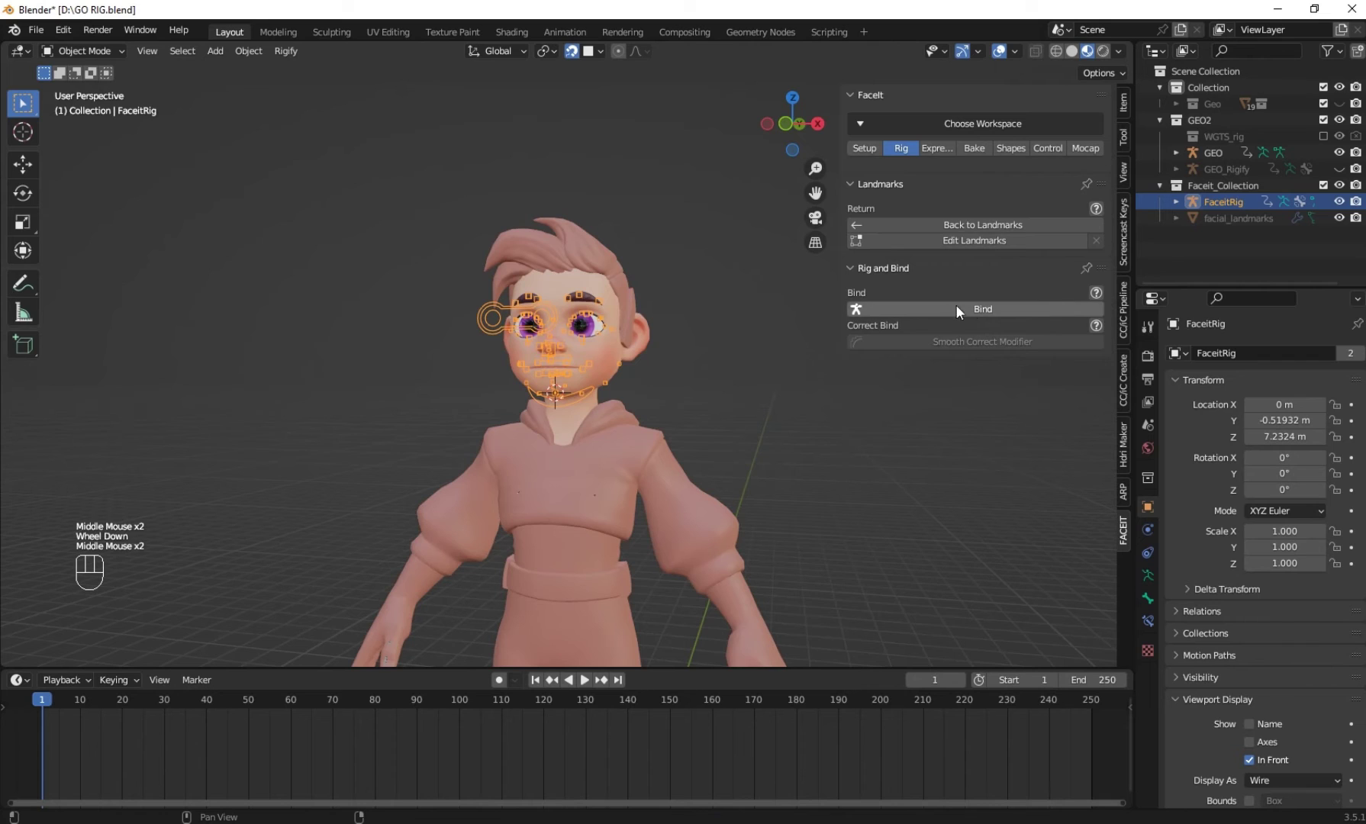
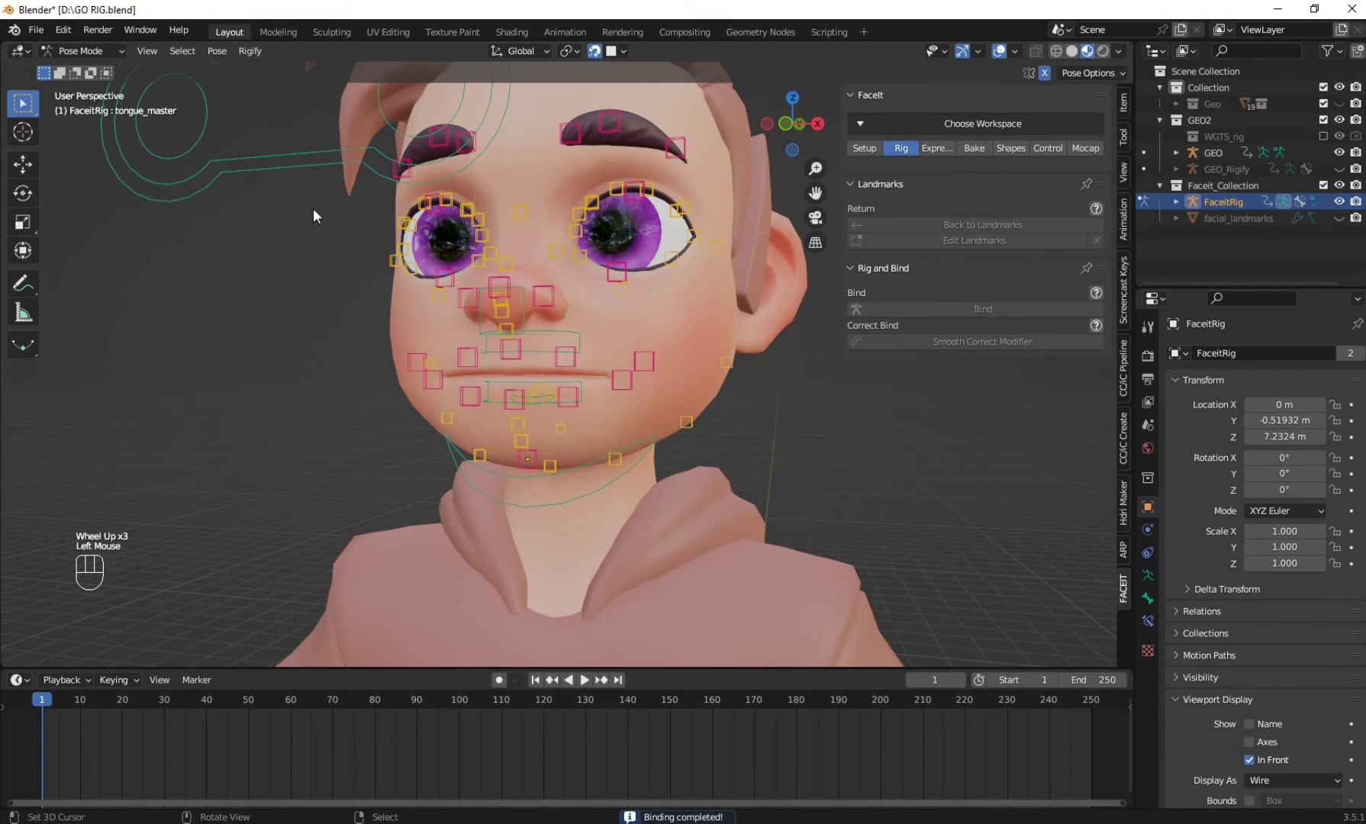
right_click(286, 191)
right_click(290, 172)
middle_click(441, 272)
scroll("down", 3)
key("g")
middle_click(595, 385)
scroll("up", 3)
right_click(542, 402)
key("r")
left_click_drag(681, 403, 724, 431)
scroll("up", 3)
left_click_drag(683, 419, 587, 334)
left_click_drag(593, 332, 617, 412)
right_click(588, 448)
middle_click(588, 442)
key("g")
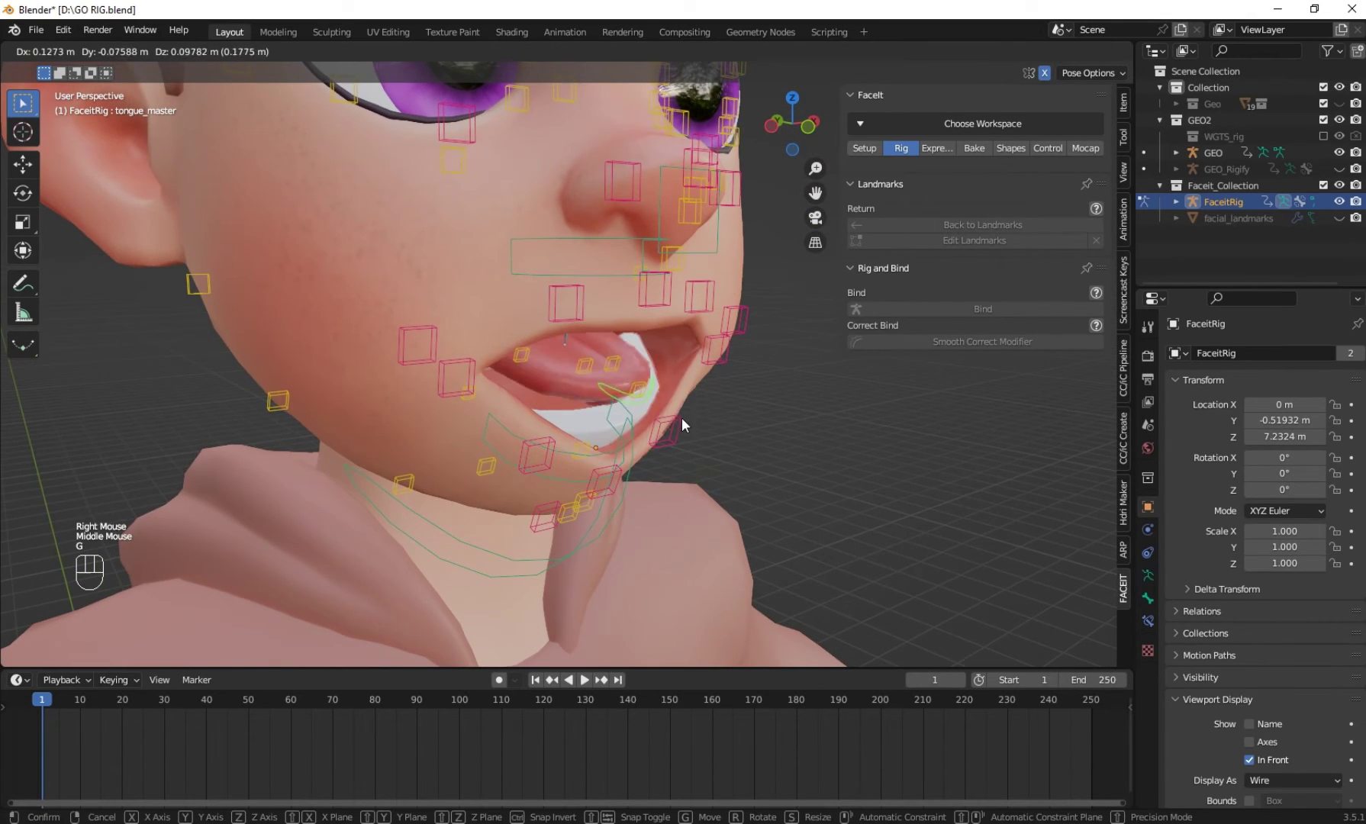
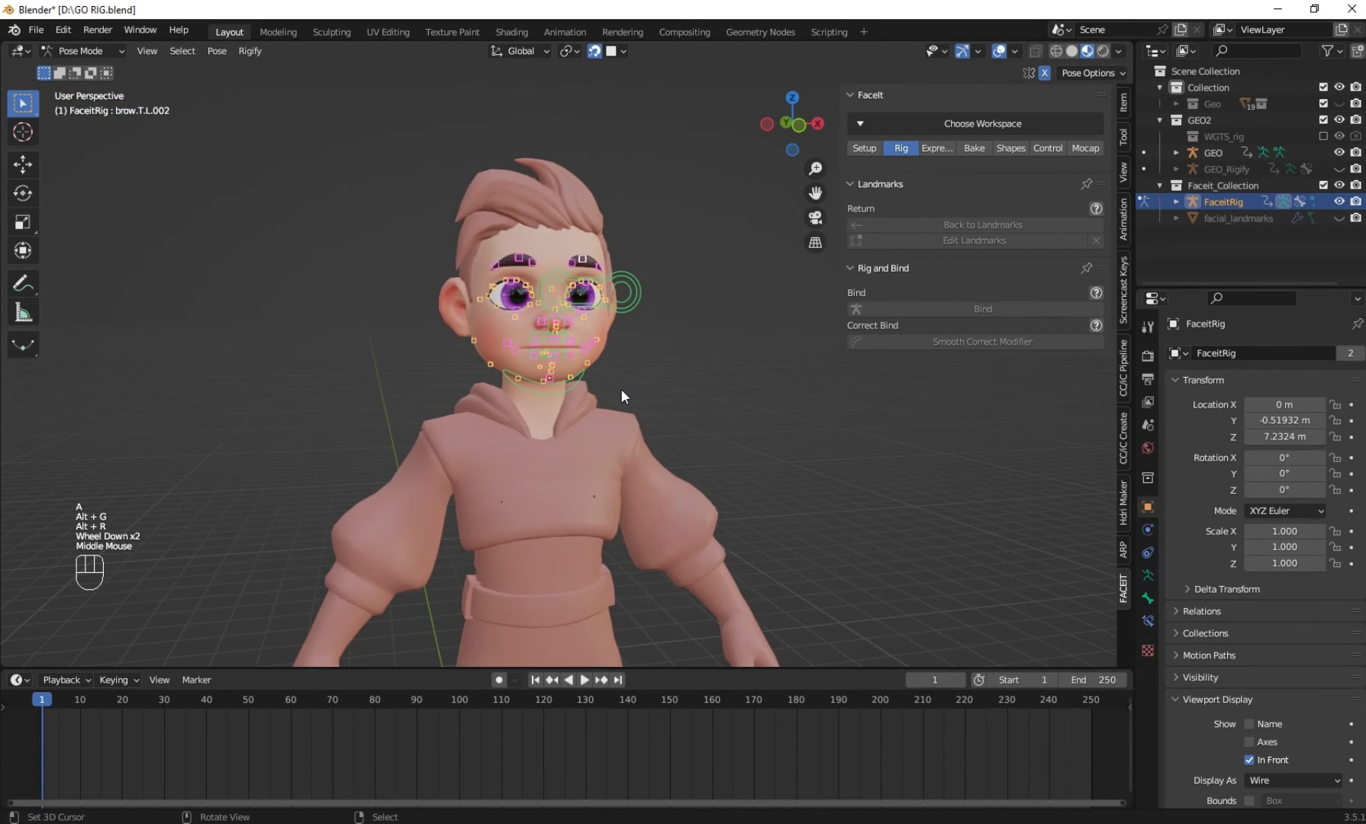
Load FaceIt's ARKit expressions (eyeBlinkLeft and related), extending the animation to frame 521
left_click_drag(625, 334, 588, 336)
scroll("up", 3)
middle_click(582, 330)
middle_click(528, 346)
left_click(937, 156)
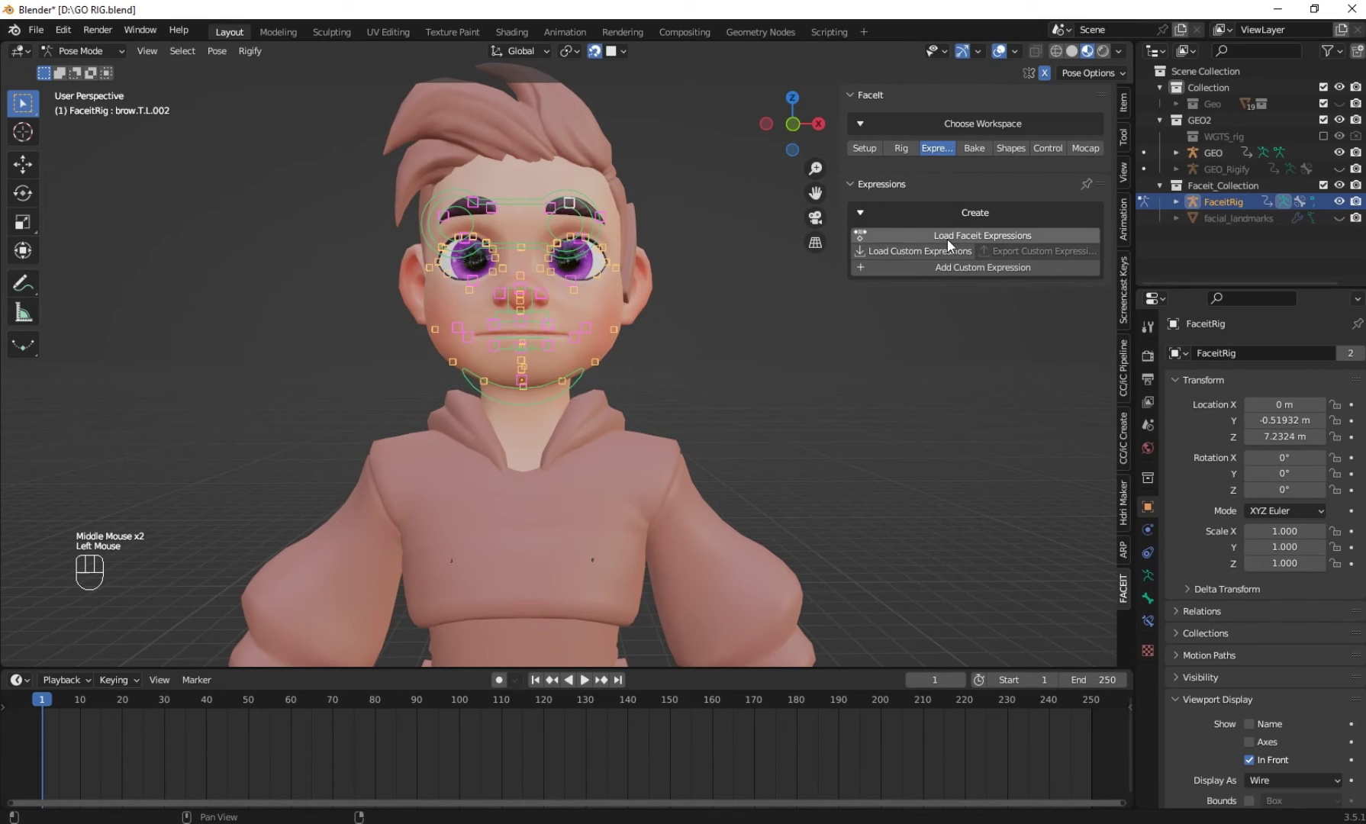
left_click_drag(954, 242, 934, 457)
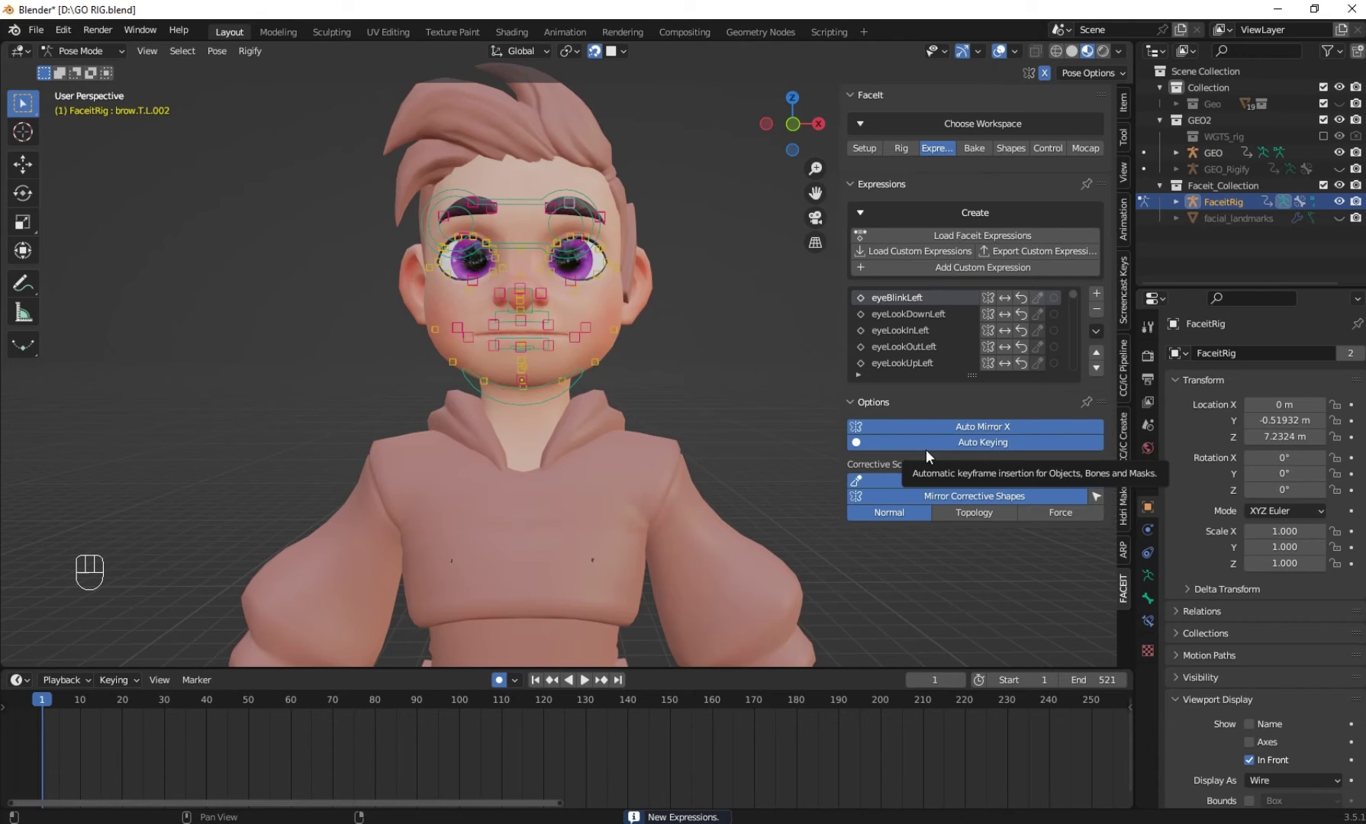
Play back the loaded expressions animation on the boy's face
middle_click(545, 527)
left_click(589, 687)
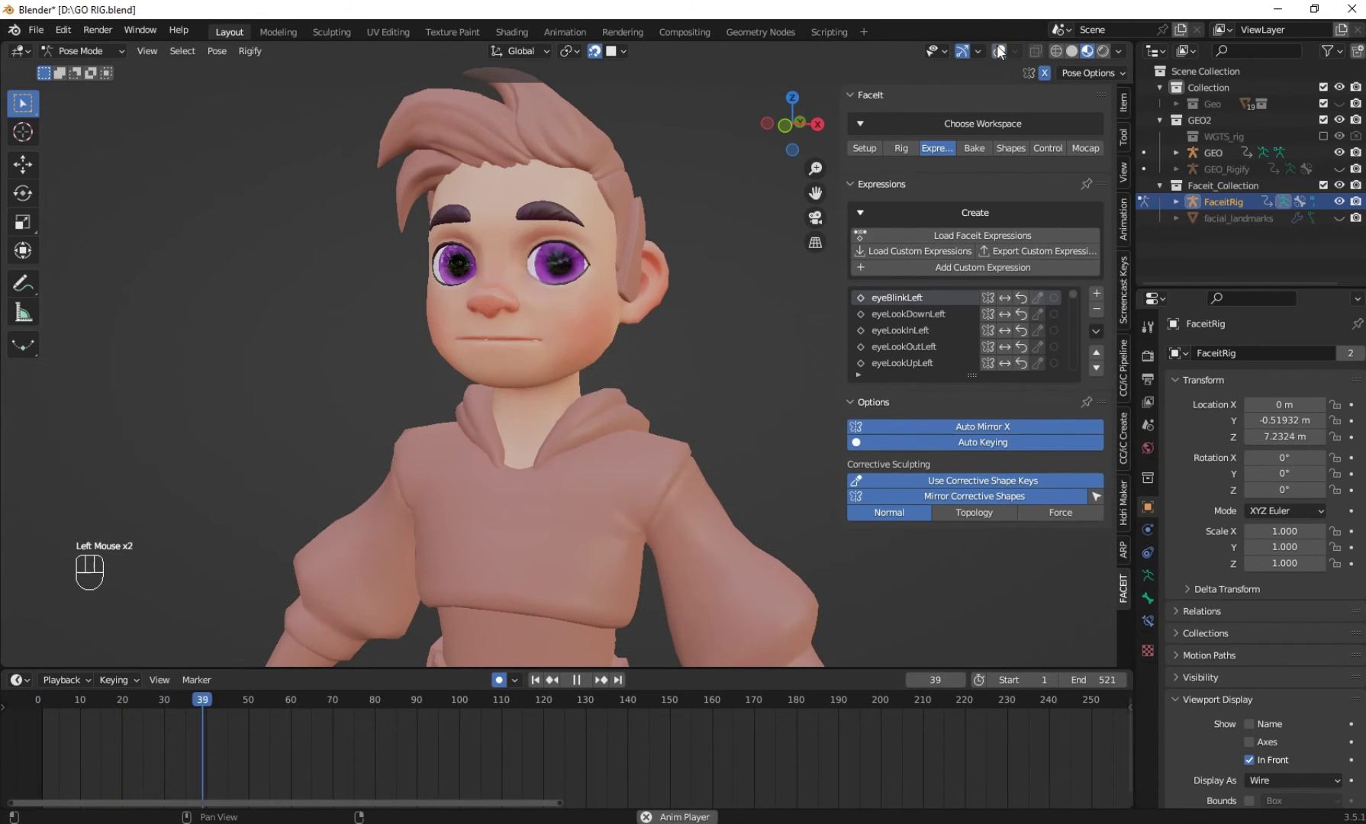
Watch the expressions preview, then stop playback and return the timeline to frame 1
left_click_drag(689, 203, 706, 211)
left_click(689, 203)
scroll("up", 3)
right_click(627, 302)
scroll("up", 3)
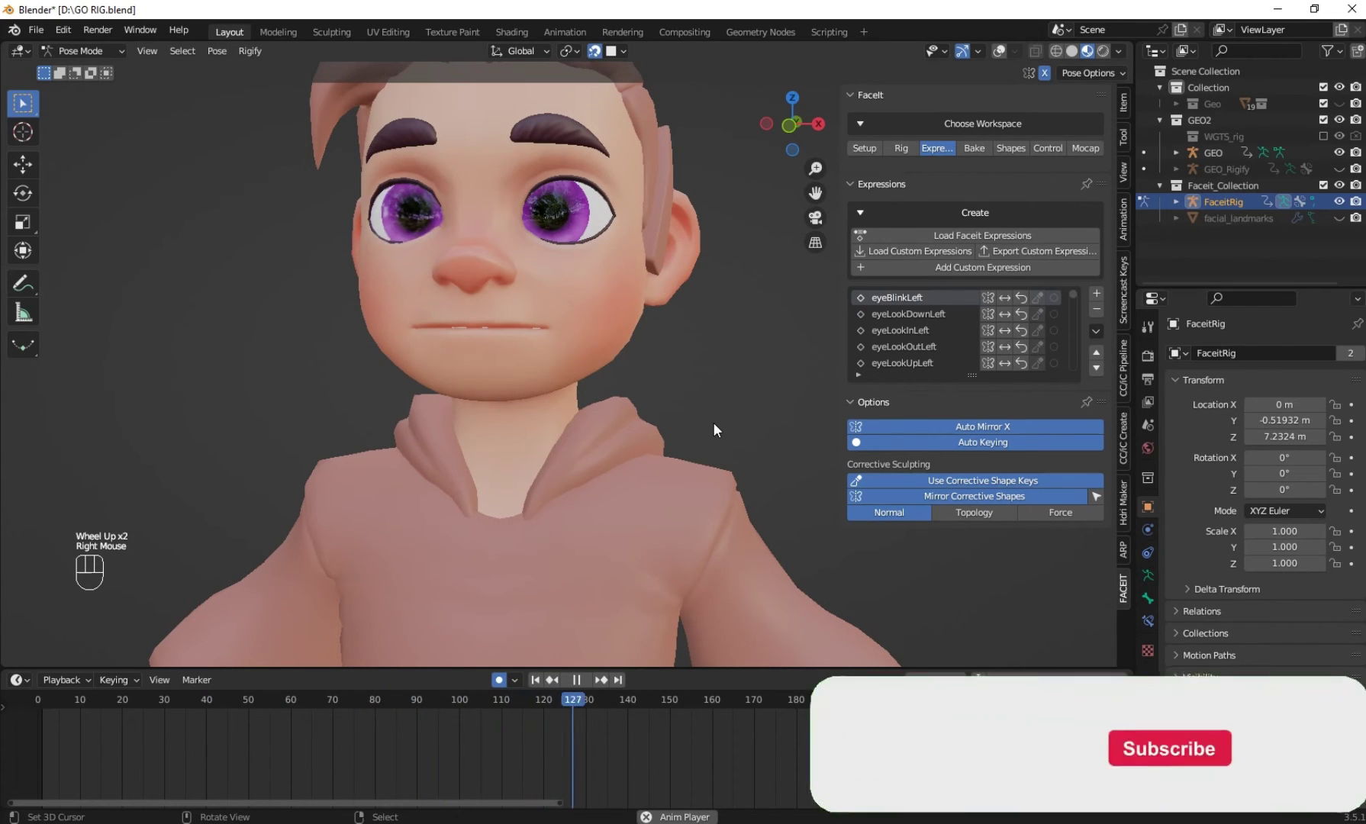
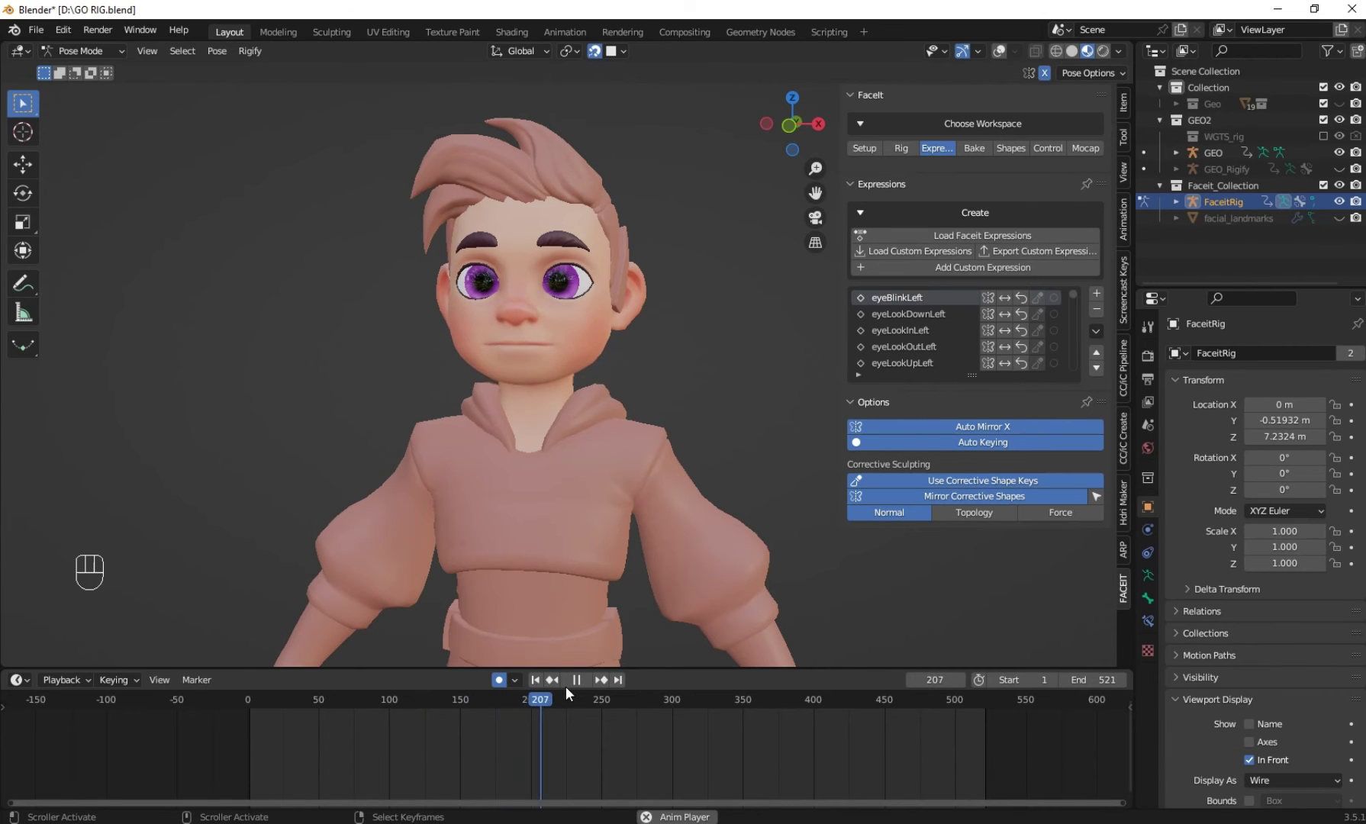
left_click(571, 683)
left_click(544, 686)
Reframe the viewport on the boy's face with the FaceIt controls visible
scroll("up", 3)
scroll("down", 3)
left_click(999, 60)
left_click_drag(715, 200, 564, 392)
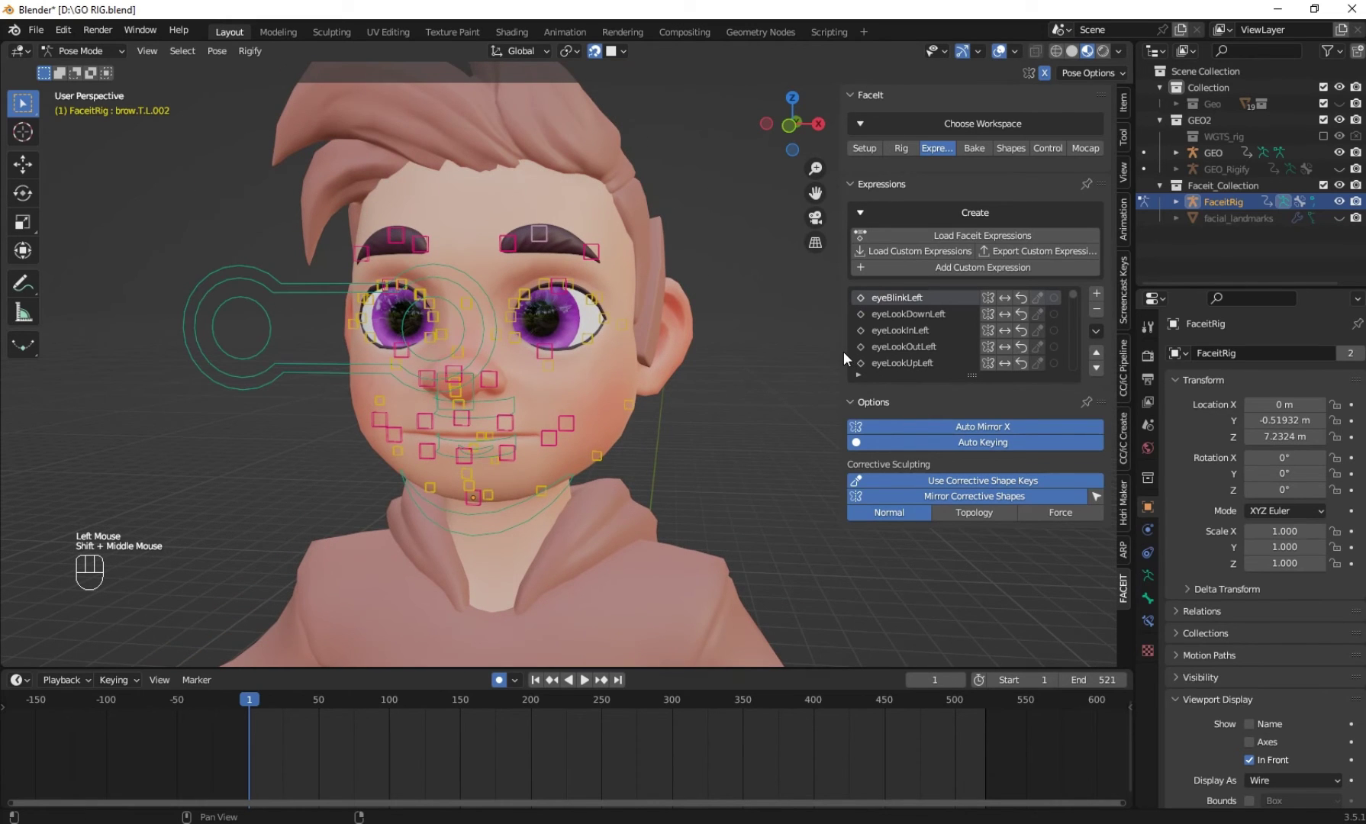
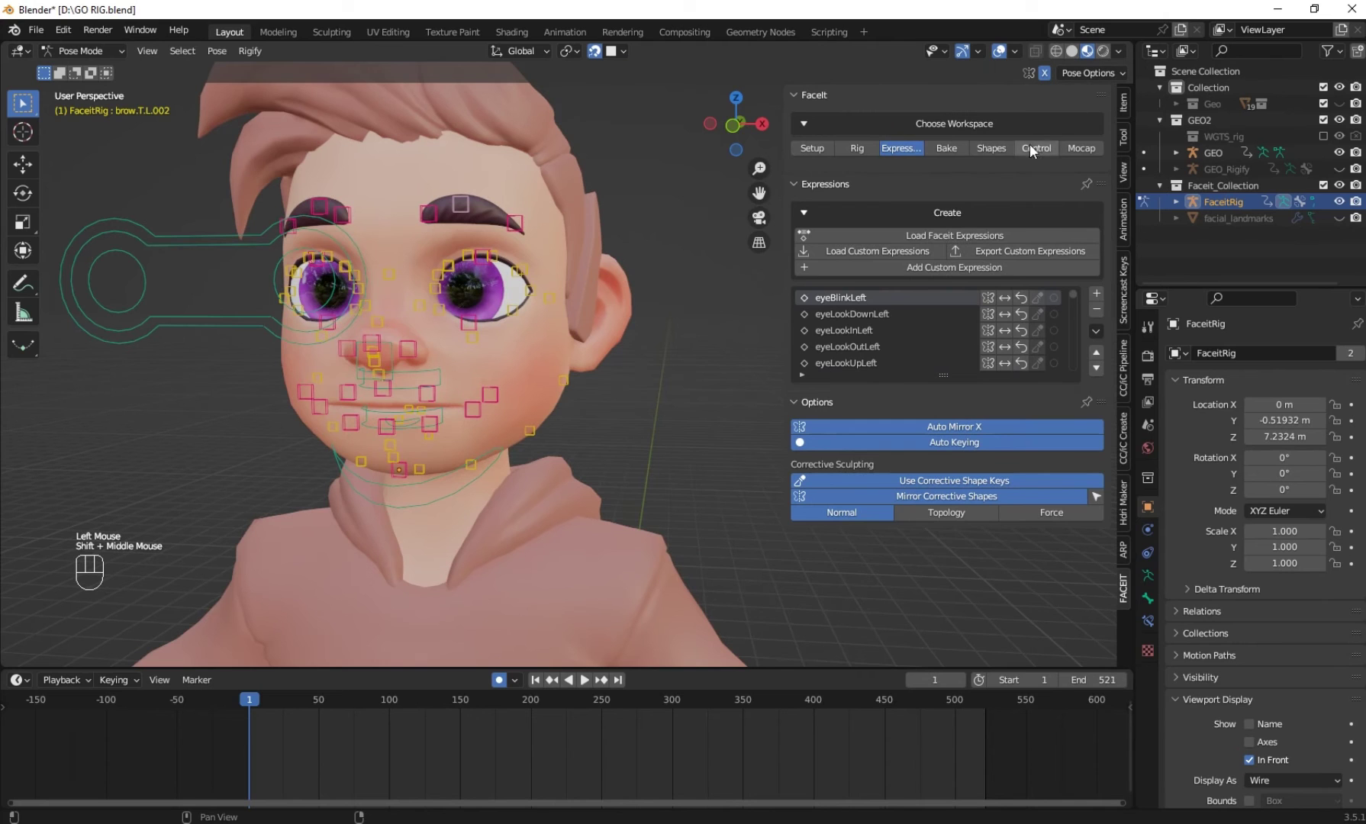
Run FaceIt's Bake Shape Keys so the facial rig is baked onto the boy in Object Mode
left_click(970, 159)
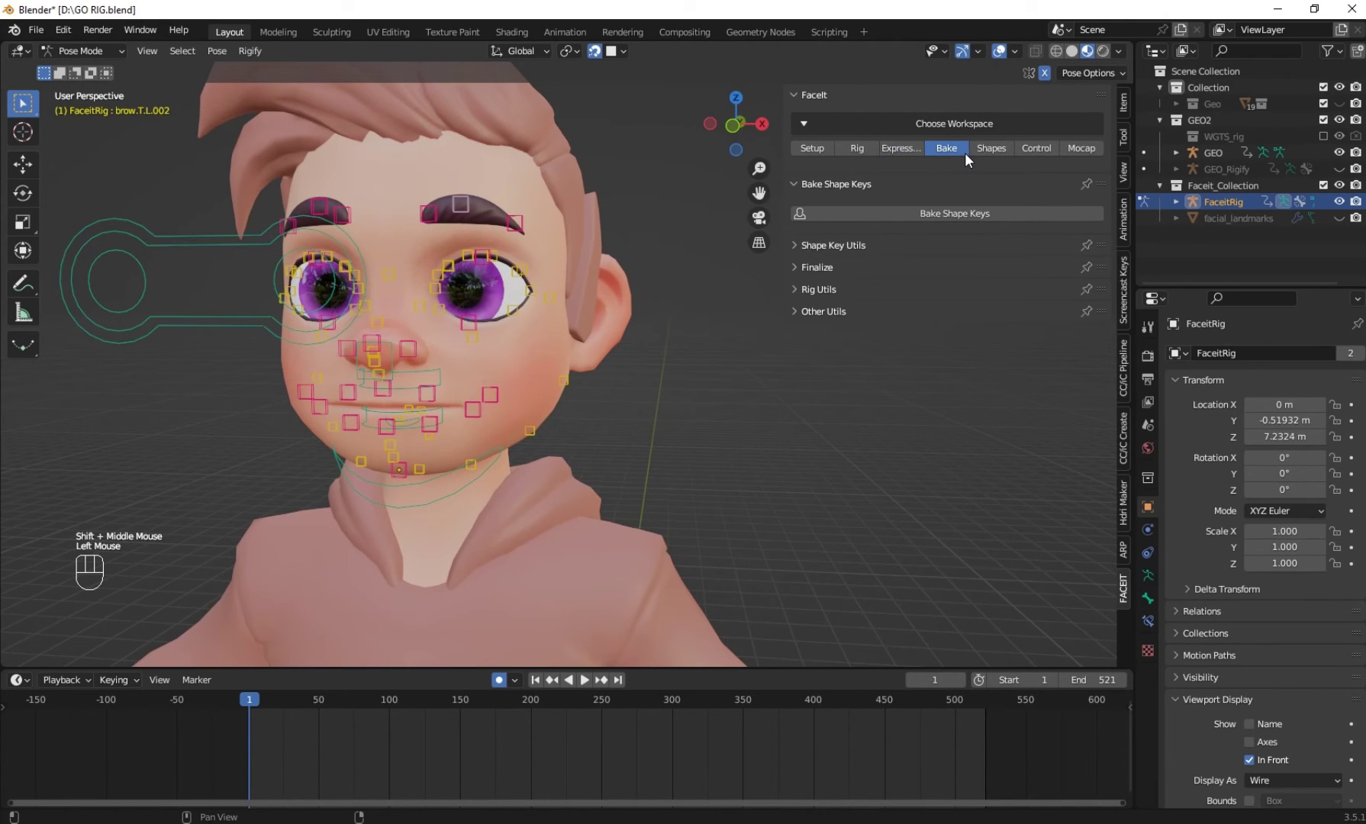
scroll("down", 3)
left_click_drag(528, 332, 528, 330)
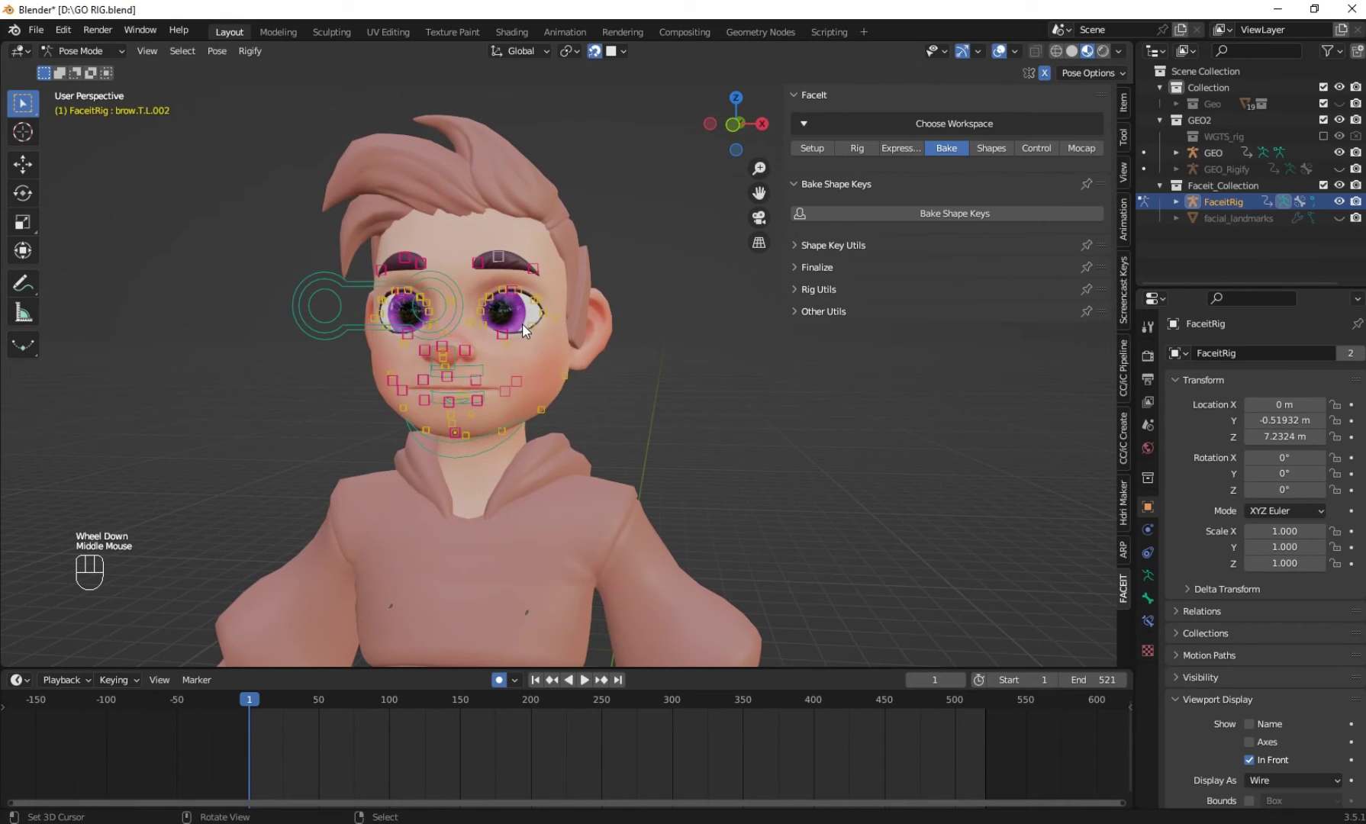
left_click_drag(984, 220, 975, 491)
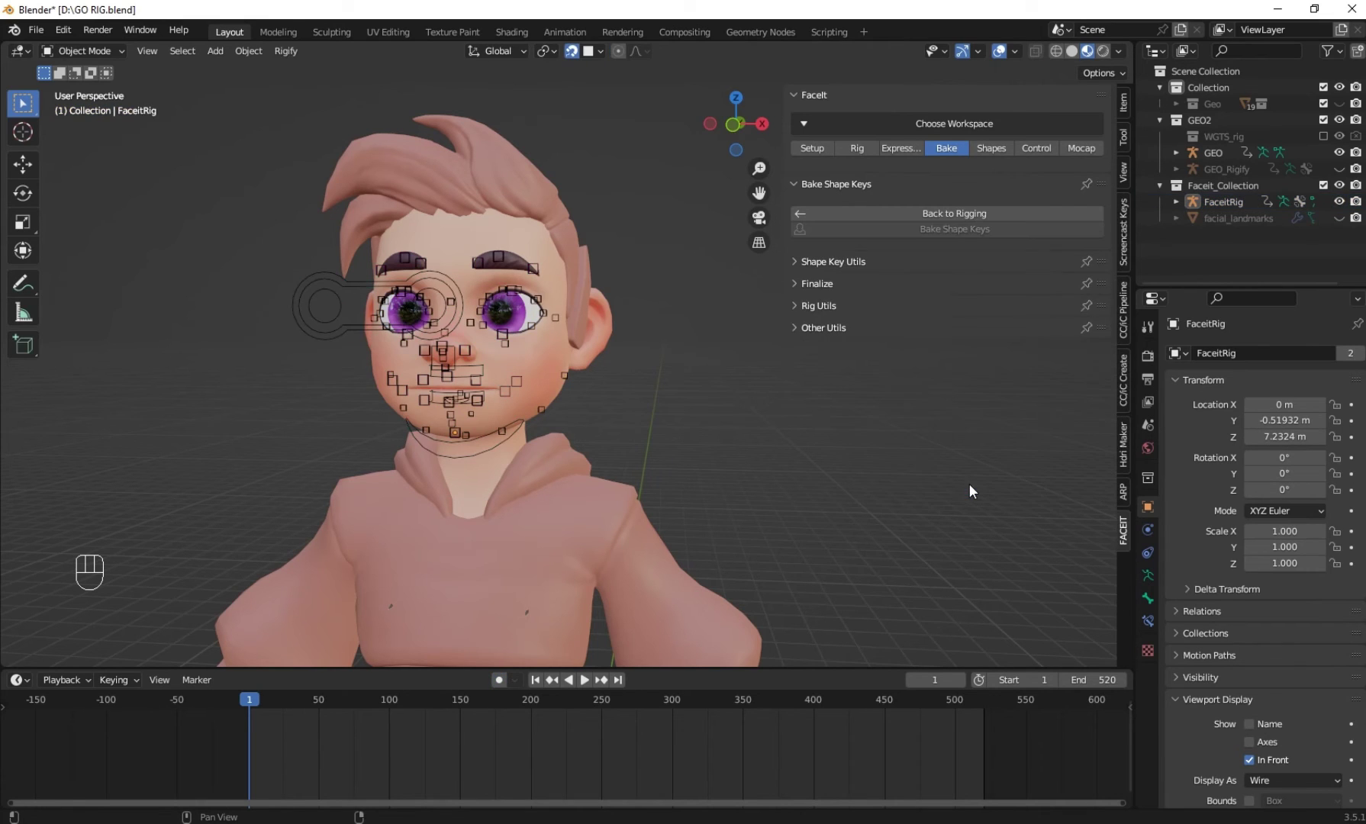
Select the FaceitRig face rig in the scene and unhide everything with Alt+H
left_click_drag(555, 384, 550, 384)
left_click_drag(398, 361, 411, 364)
right_click(262, 355)
right_click(296, 354)
left_click_drag(498, 728, 544, 710)
left_click(544, 686)
scroll("up", 3)
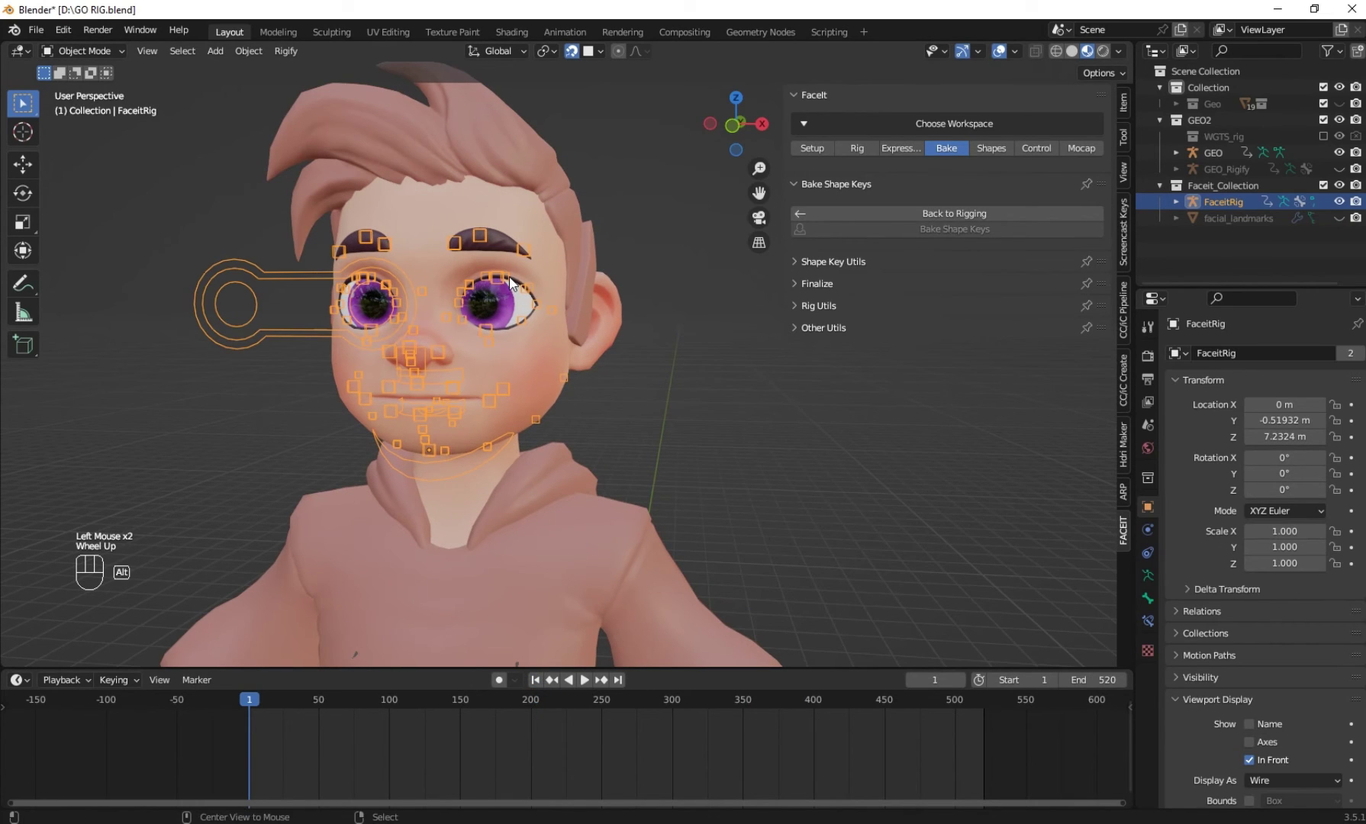
key("alt+h")
Switch FaceIt to the Control tab showing the ARKit Control Rig options
right_click(598, 439)
left_click_drag(582, 411, 528, 383)
middle_click(642, 445)
middle_click(319, 291)
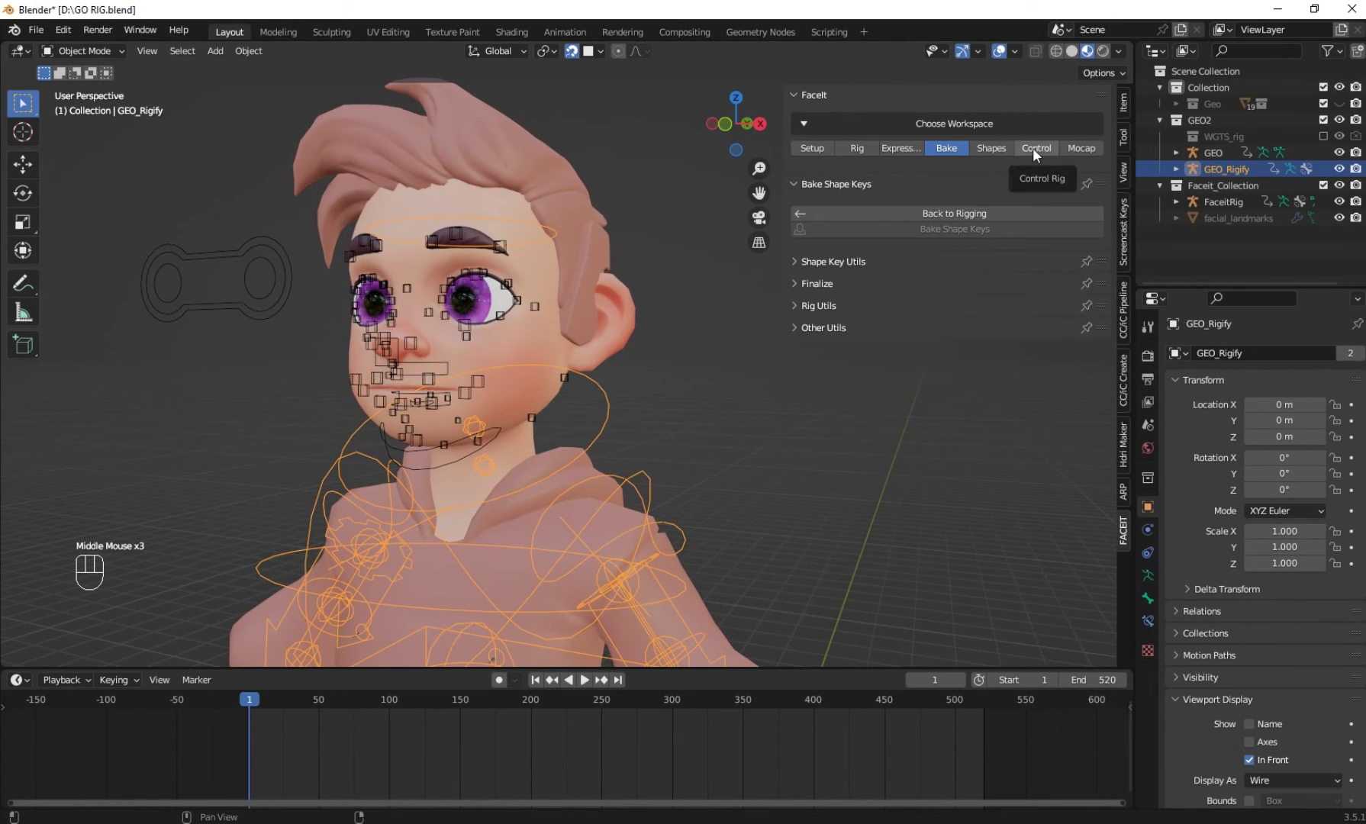
left_click(1040, 156)
left_click_drag(357, 187, 365, 213)
right_click(296, 363)
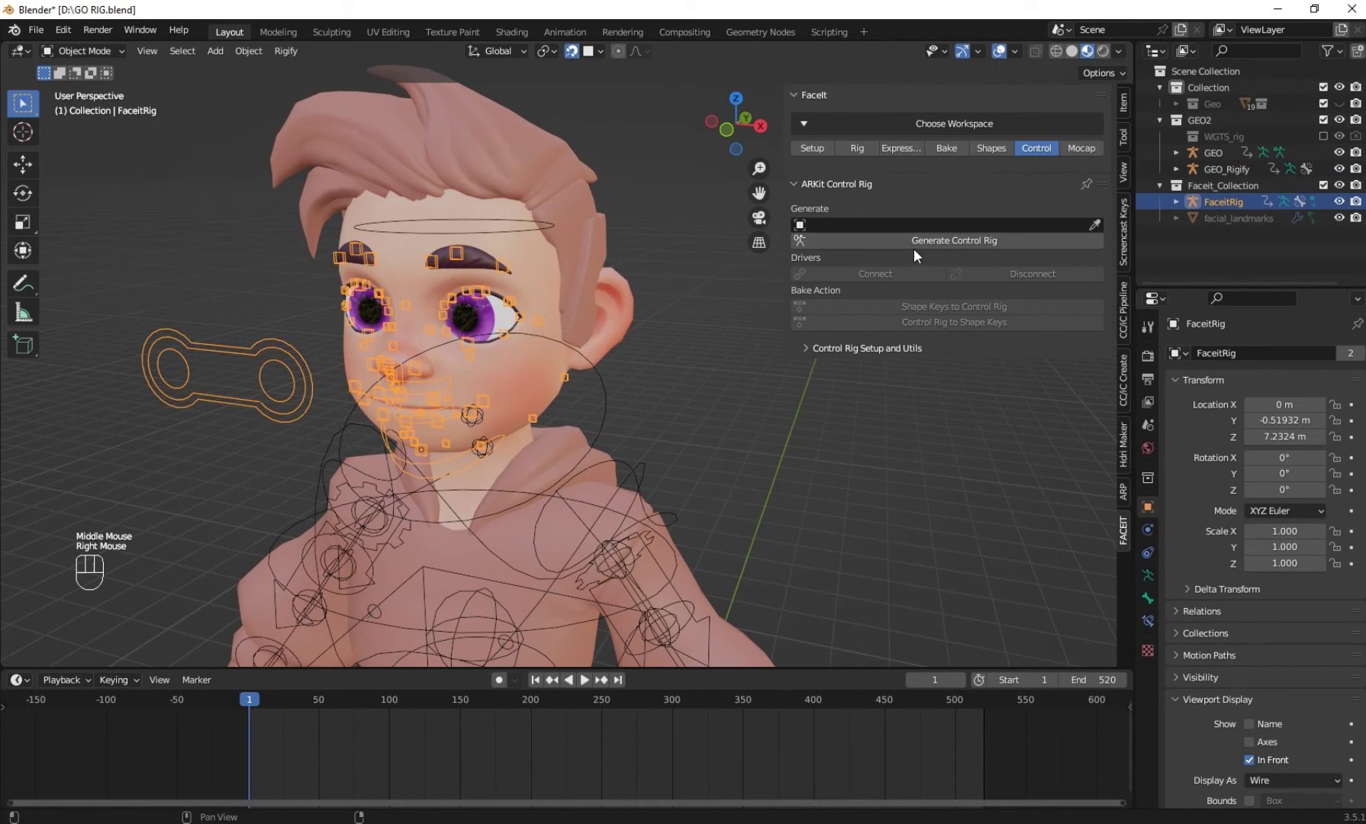
Generate the ARKit FaceitControlRig with its sliders placed beside the boy's face
left_click_drag(923, 251, 926, 240)
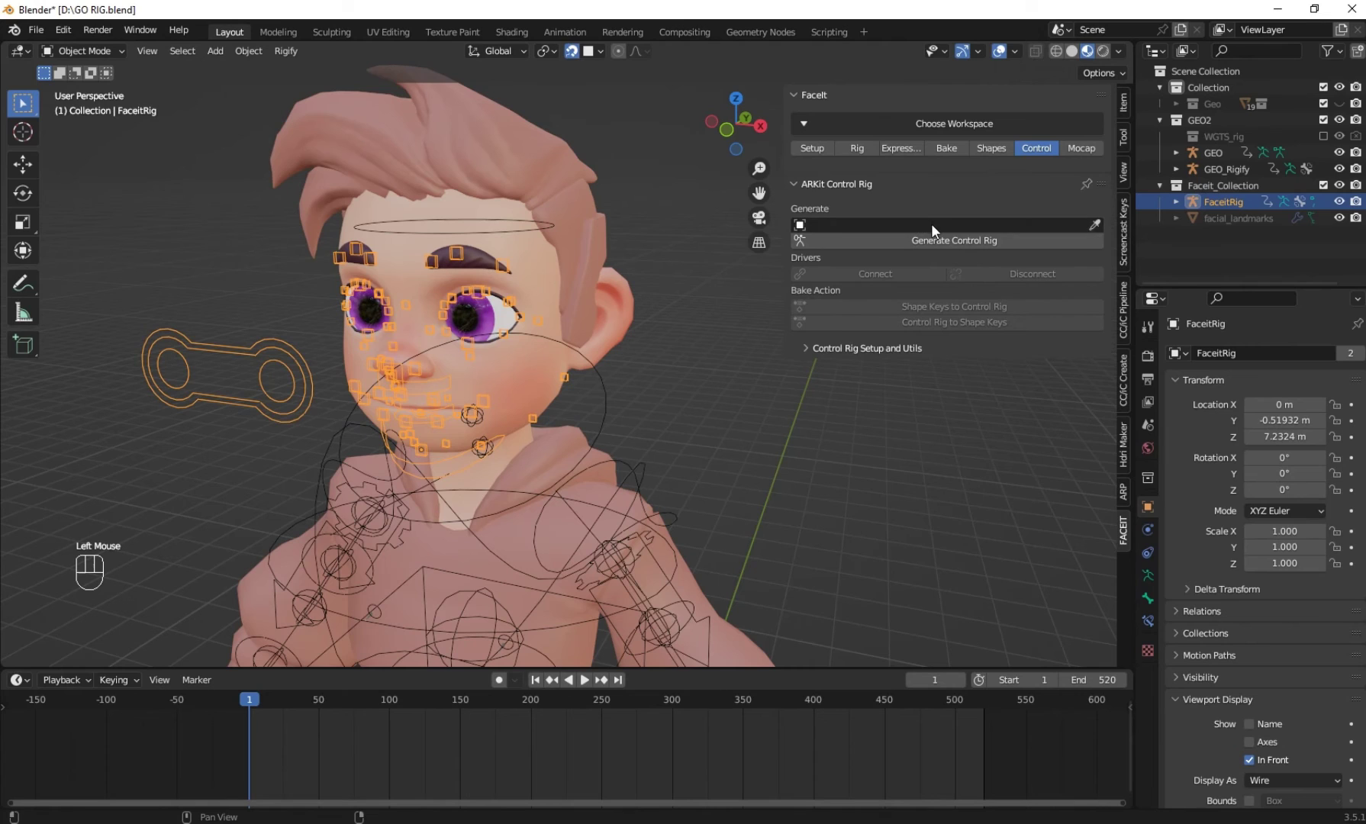
left_click_drag(909, 248, 538, 302)
scroll("down", 3)
left_click_drag(541, 311, 376, 300)
right_click(345, 315)
left_click_drag(345, 315, 372, 320)
key("m")
key("m")
key("m")
middle_click(448, 315)
key("h")
scroll("up", 3)
left_click(159, 294)
In Pose Mode, move the eye look-at control to test the boy's gaze
right_click(159, 294)
left_click(161, 246)
right_click(162, 247)
left_click_drag(86, 60, 123, 259)
right_click(115, 236)
left_click_drag(161, 288, 228, 311)
key("g")
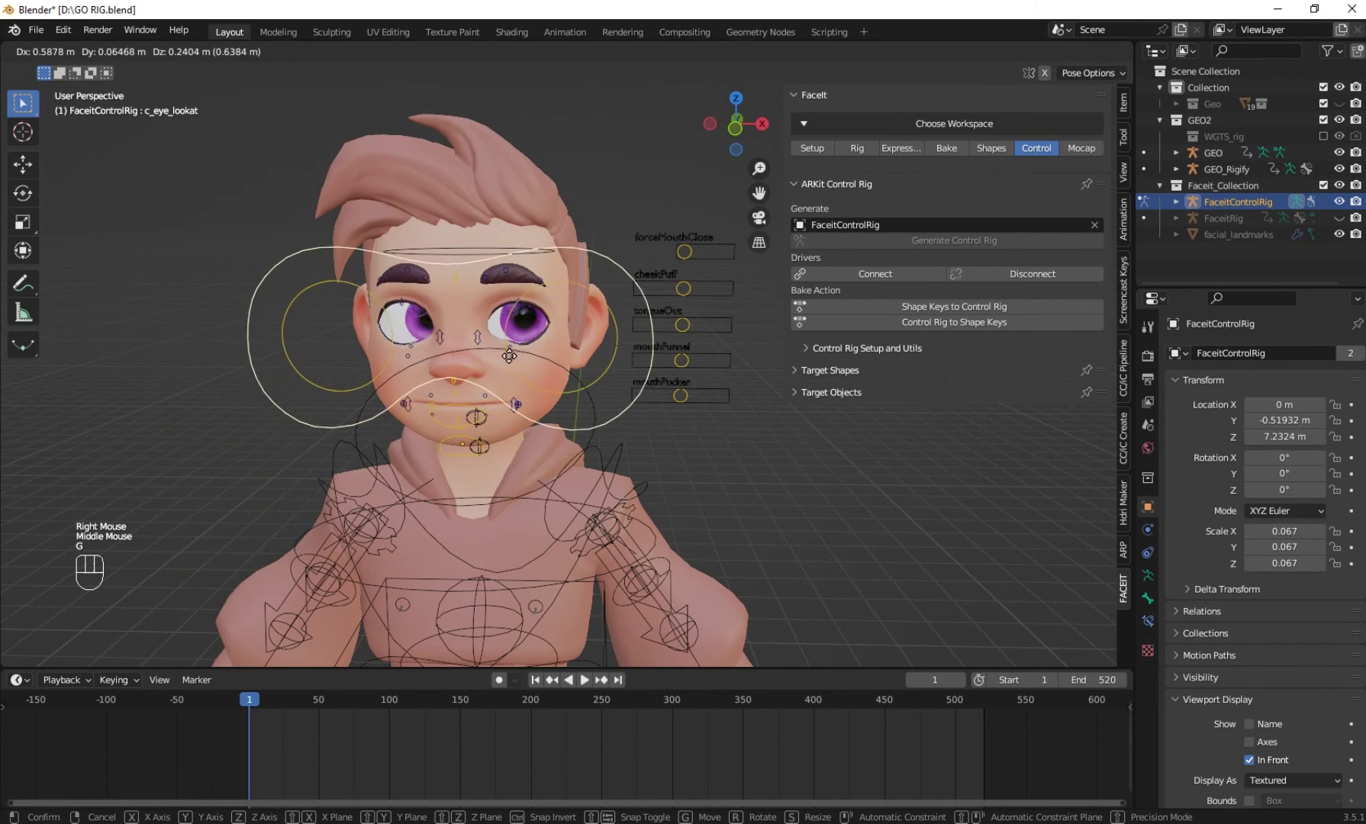
middle_click(508, 438)
scroll("up", 3)
Grab a couple of face expression controls and move them to test the deformations
right_click(400, 392)
middle_click(413, 394)
key("g")
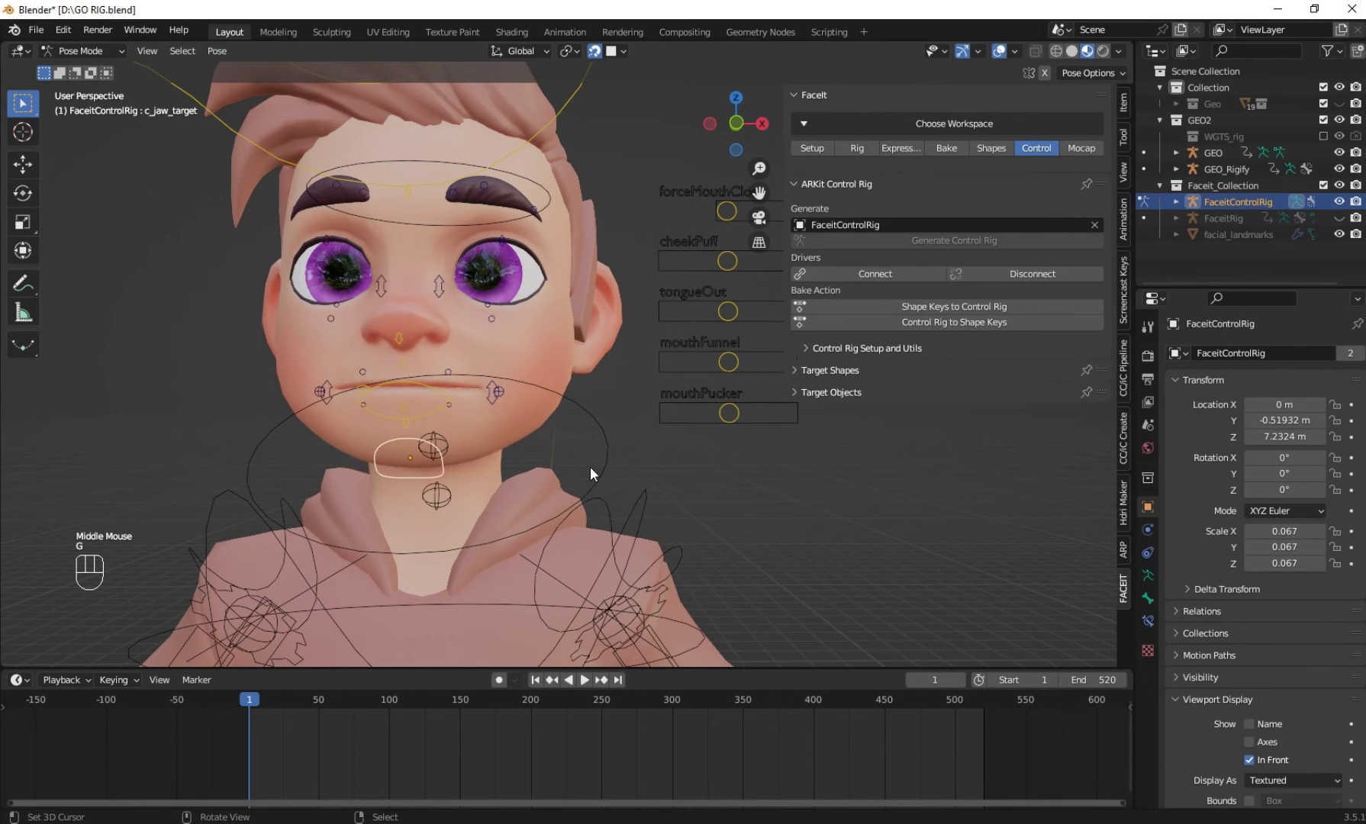
key("g")
left_click_drag(510, 470, 652, 440)
middle_click(663, 442)
right_click(740, 409)
scroll("down", 3)
right_click(669, 401)
key("g")
left_click_drag(682, 374, 665, 367)
Move a mouth slider and nearby controls to test mouth shapes like mouthPucker
right_click(682, 374)
left_click(663, 366)
right_click(663, 367)
key("g")
left_click_drag(534, 384, 496, 380)
left_click(679, 302)
right_click(679, 301)
left_click(666, 306)
right_click(666, 306)
key("g")
Test the upper sliders such as cheekPuff, then select all controls and clear their transforms
left_click(679, 277)
right_click(679, 277)
left_click(676, 277)
right_click(675, 276)
left_click(676, 273)
right_click(676, 273)
key("g")
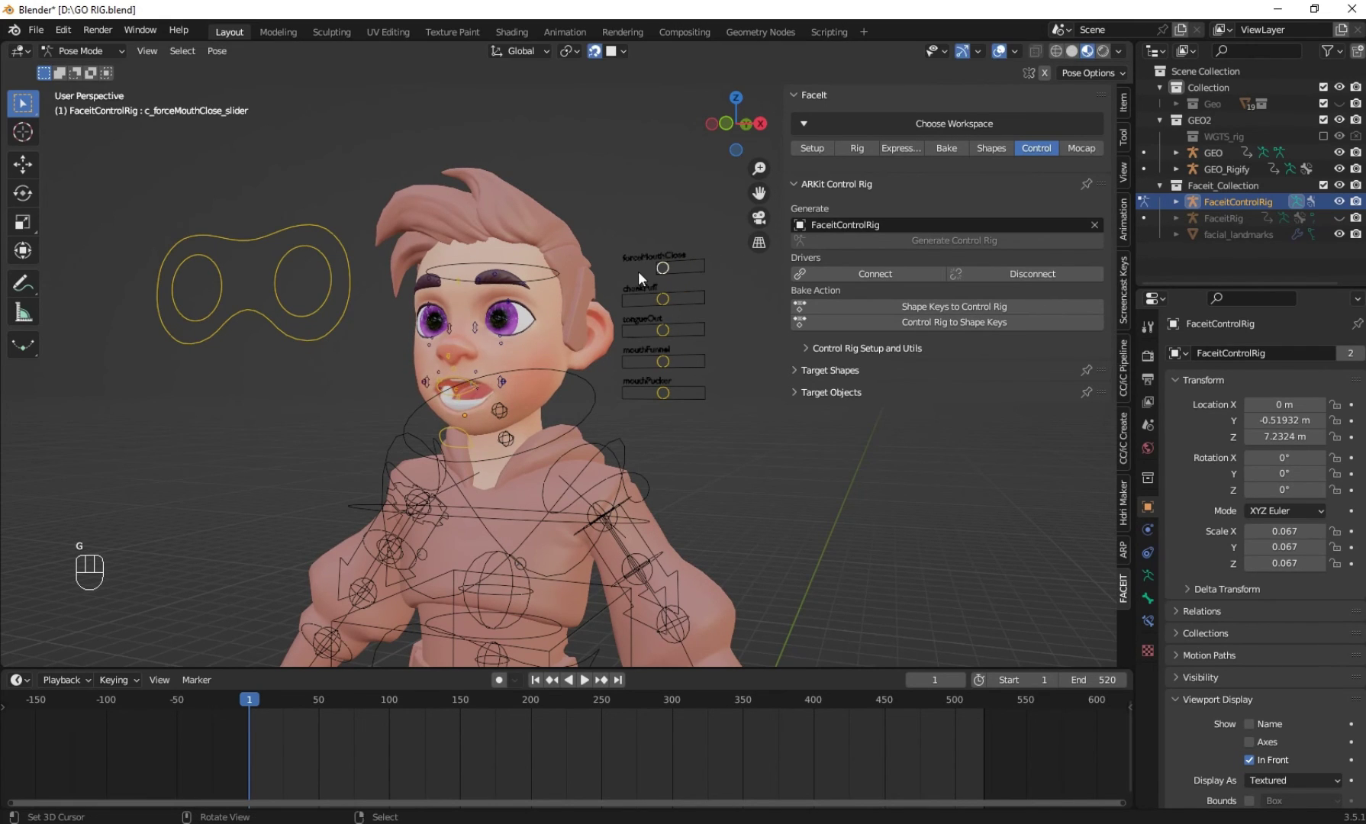
key("a")
key("alt+g")
key("alt+t")
Reframe the view and box-select the control rig to review it beside the face
middle_click(436, 310)
scroll("up", 3)
middle_click(509, 355)
right_click(577, 378)
left_click_drag(57, 60, 380, 213)
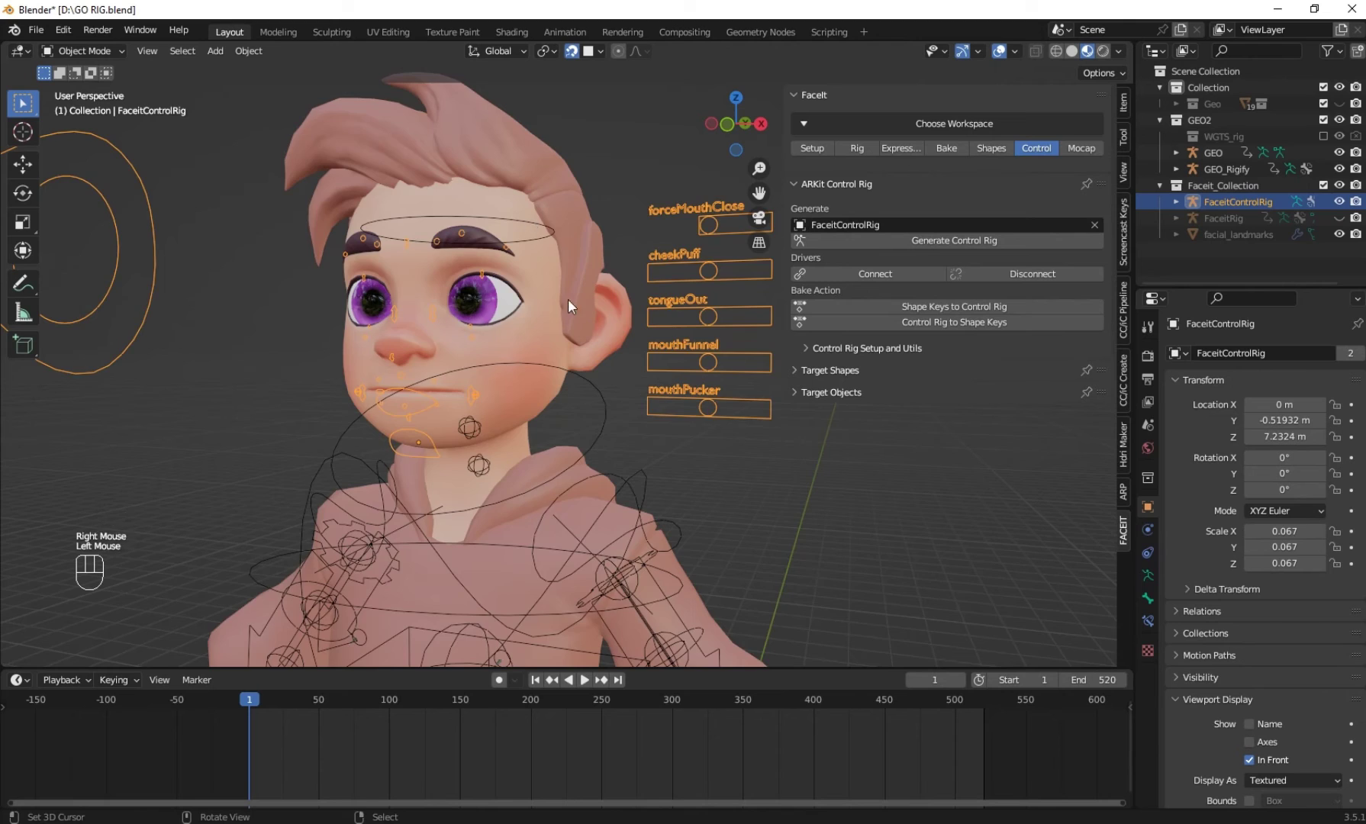
Select the GEO_Rigify body rig and expand Control Rig Setup and Utils > Experimental
scroll("down", 3)
middle_click(652, 468)
right_click(616, 454)
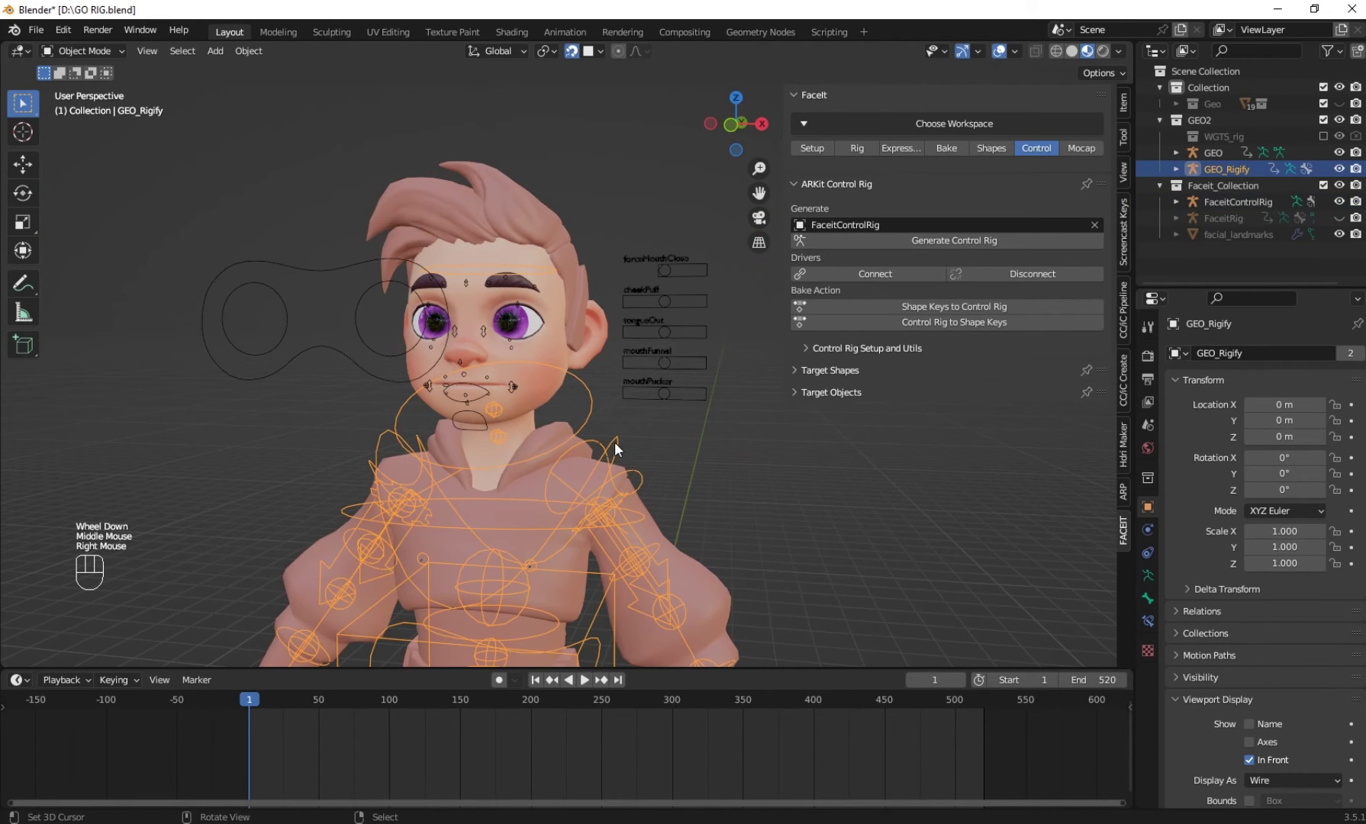
left_click(831, 379)
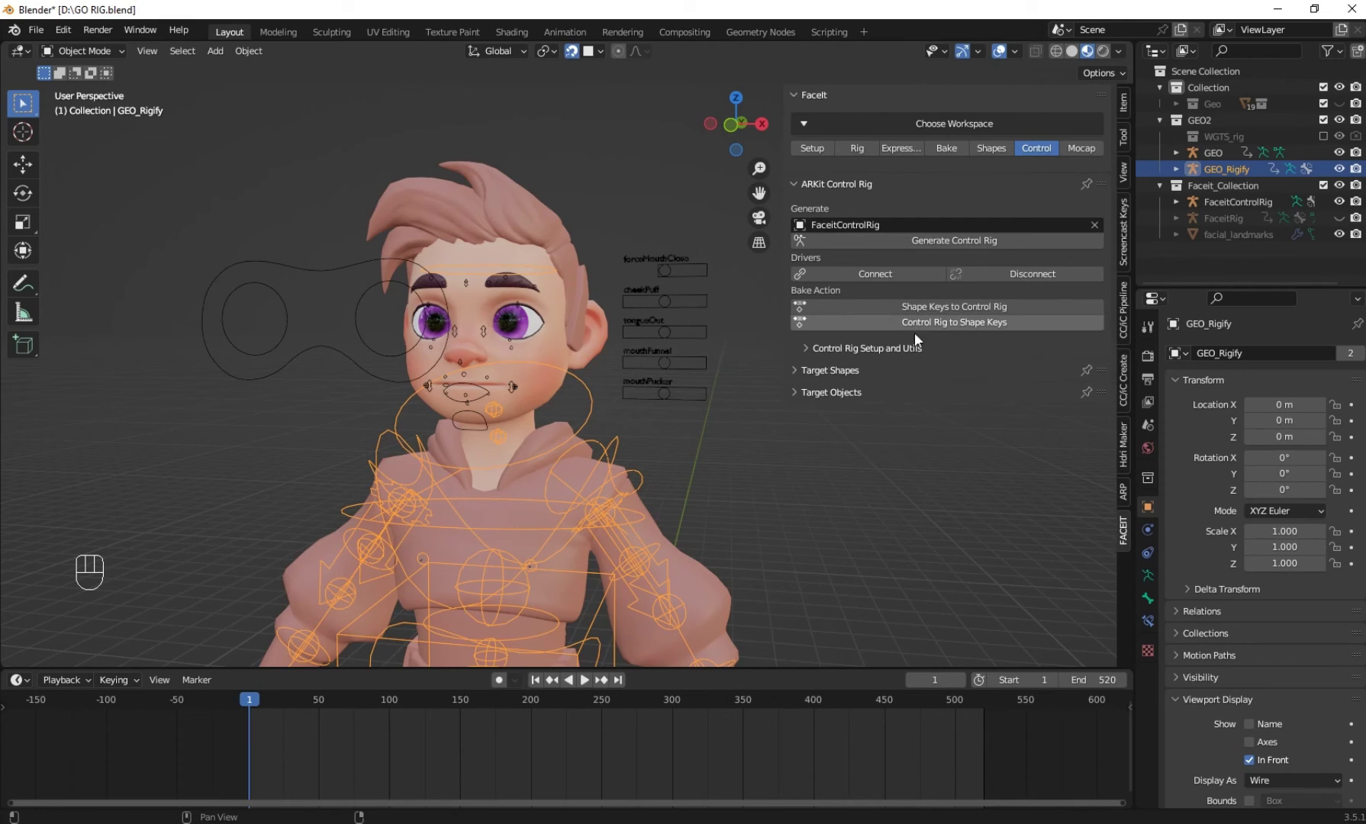
left_click(861, 348)
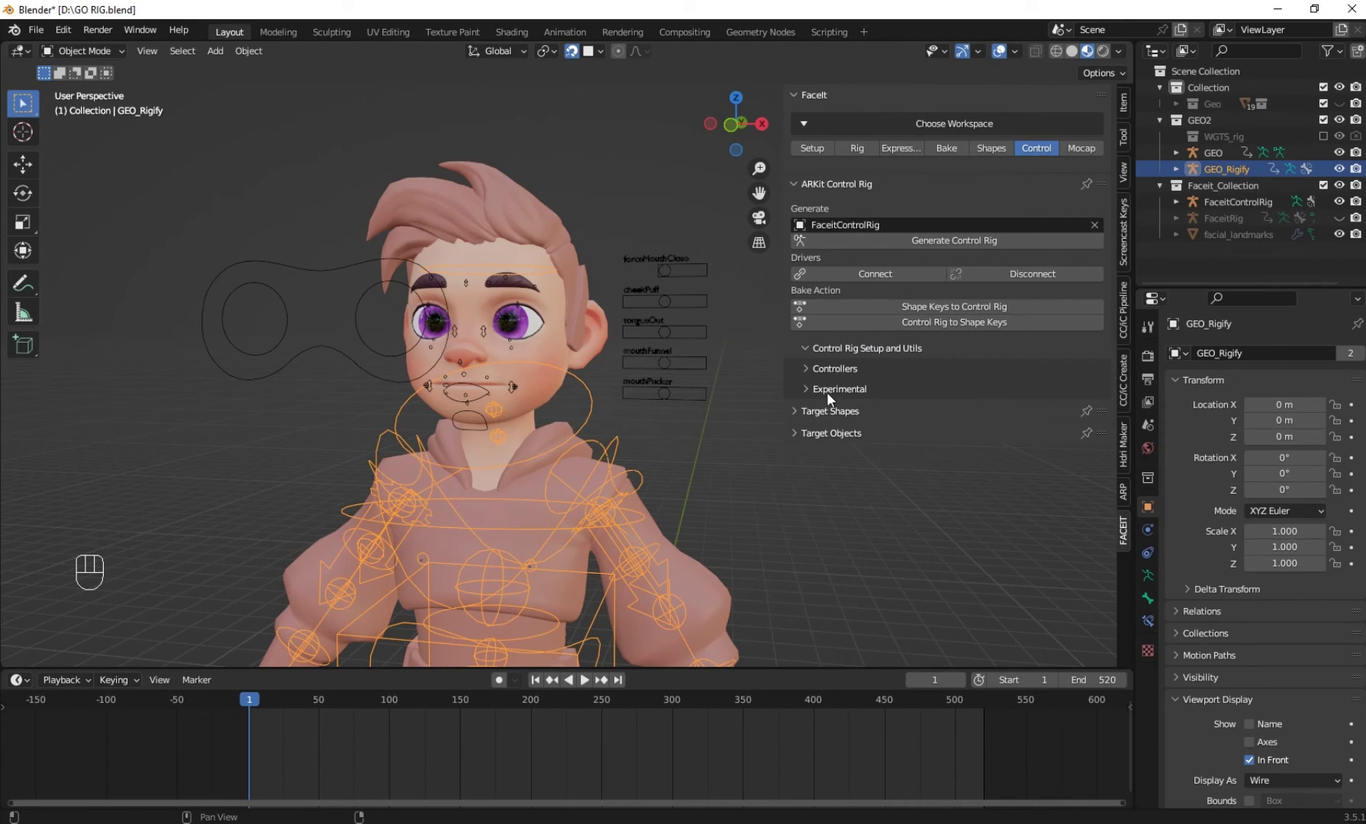
left_click(842, 396)
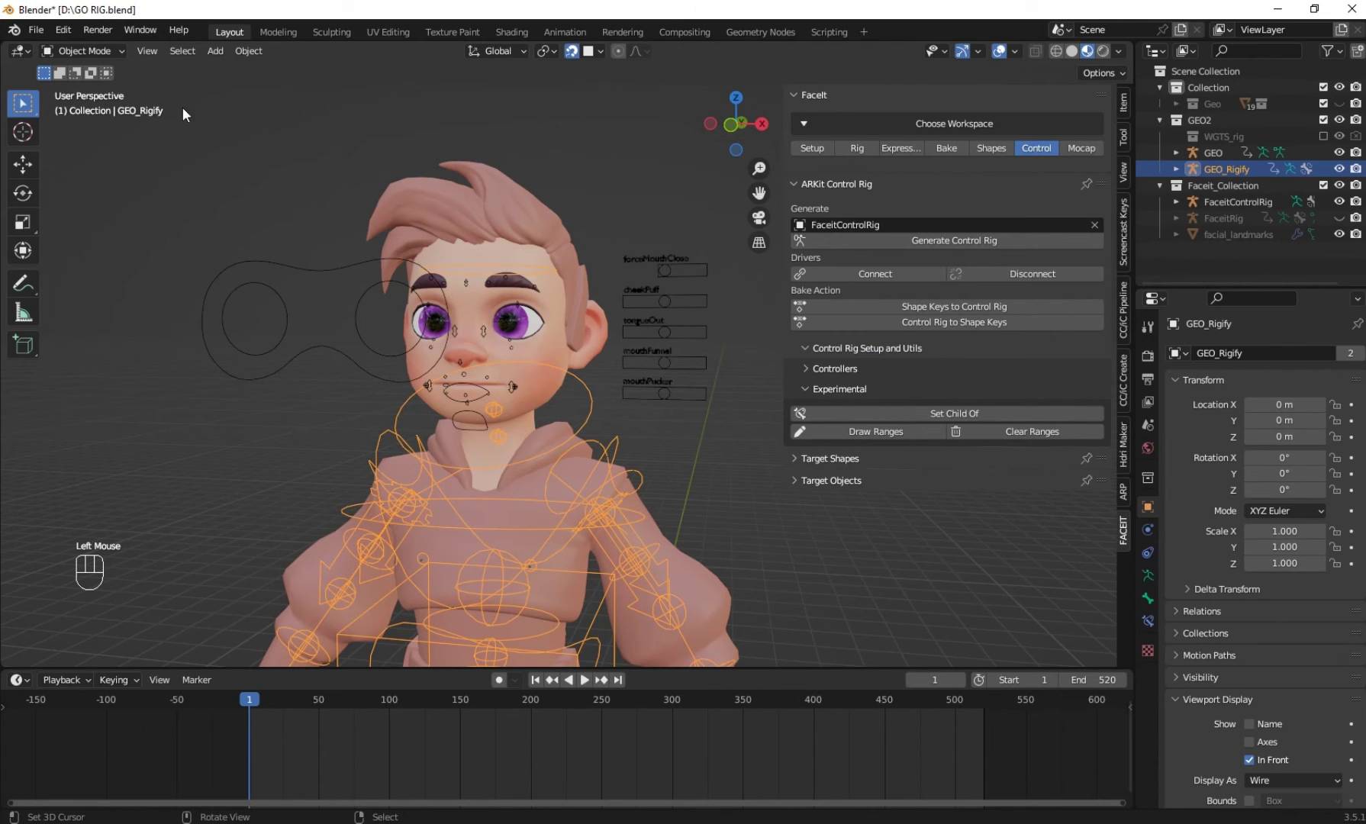
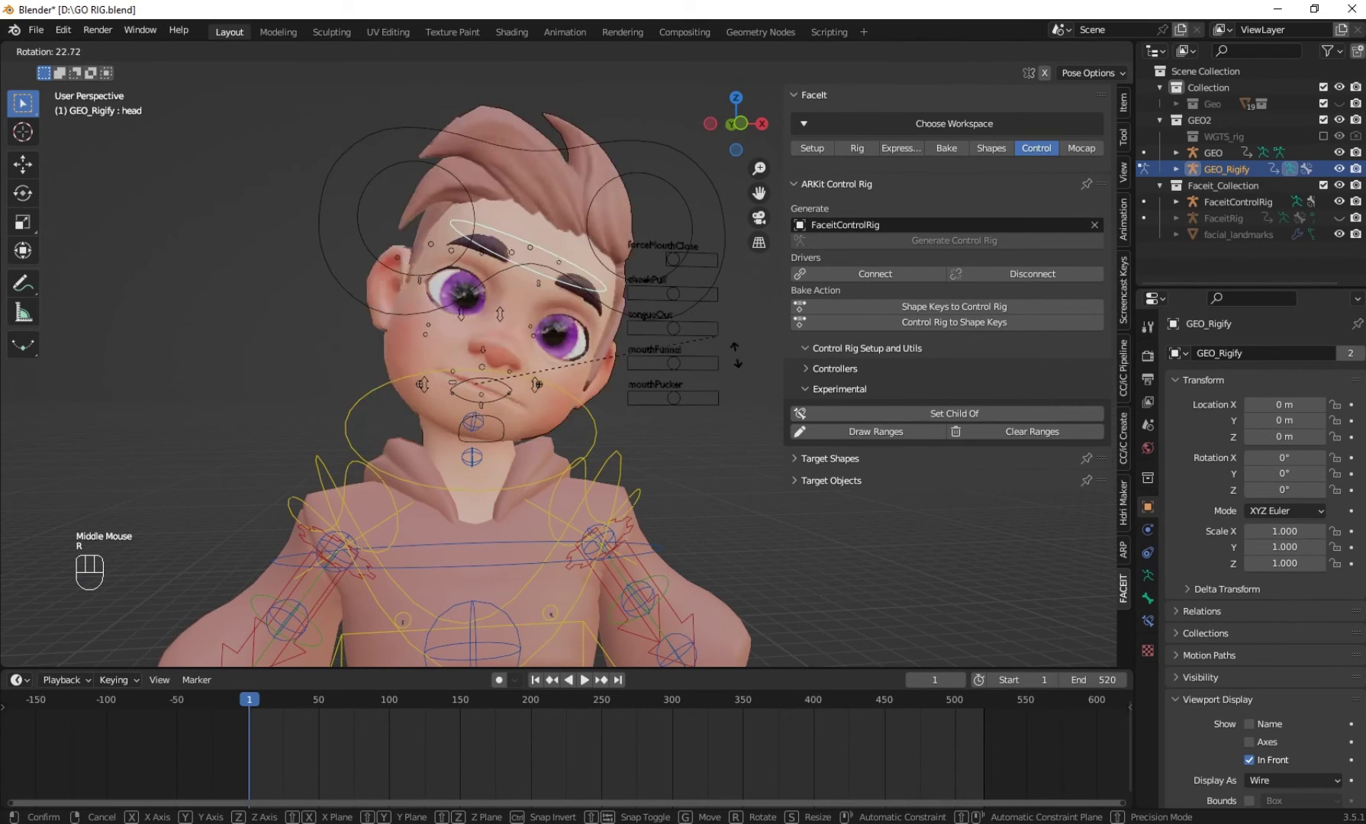
Set the face control rig as Child Of the Rigify head bone and rotate the head to test it follows
middle_click(605, 302)
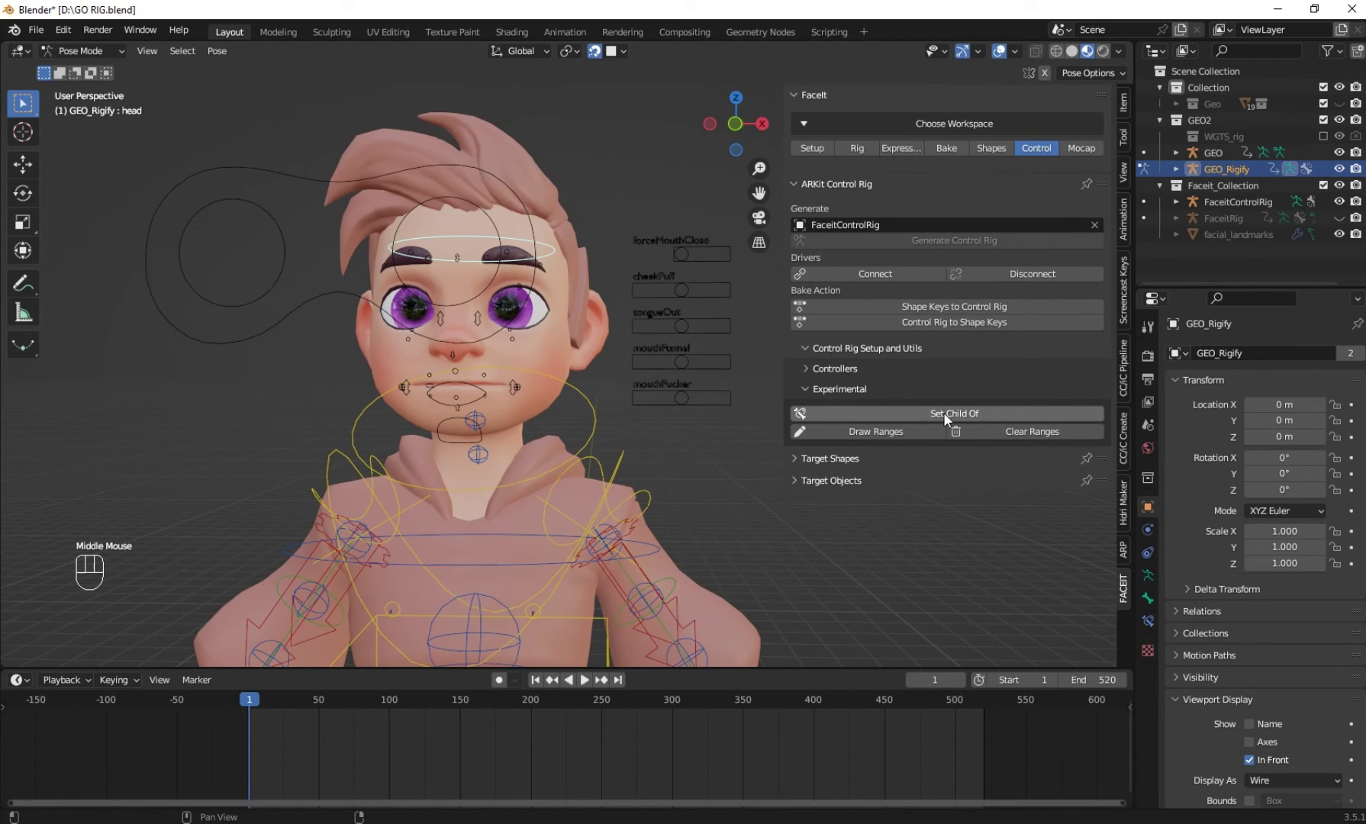
left_click(983, 416)
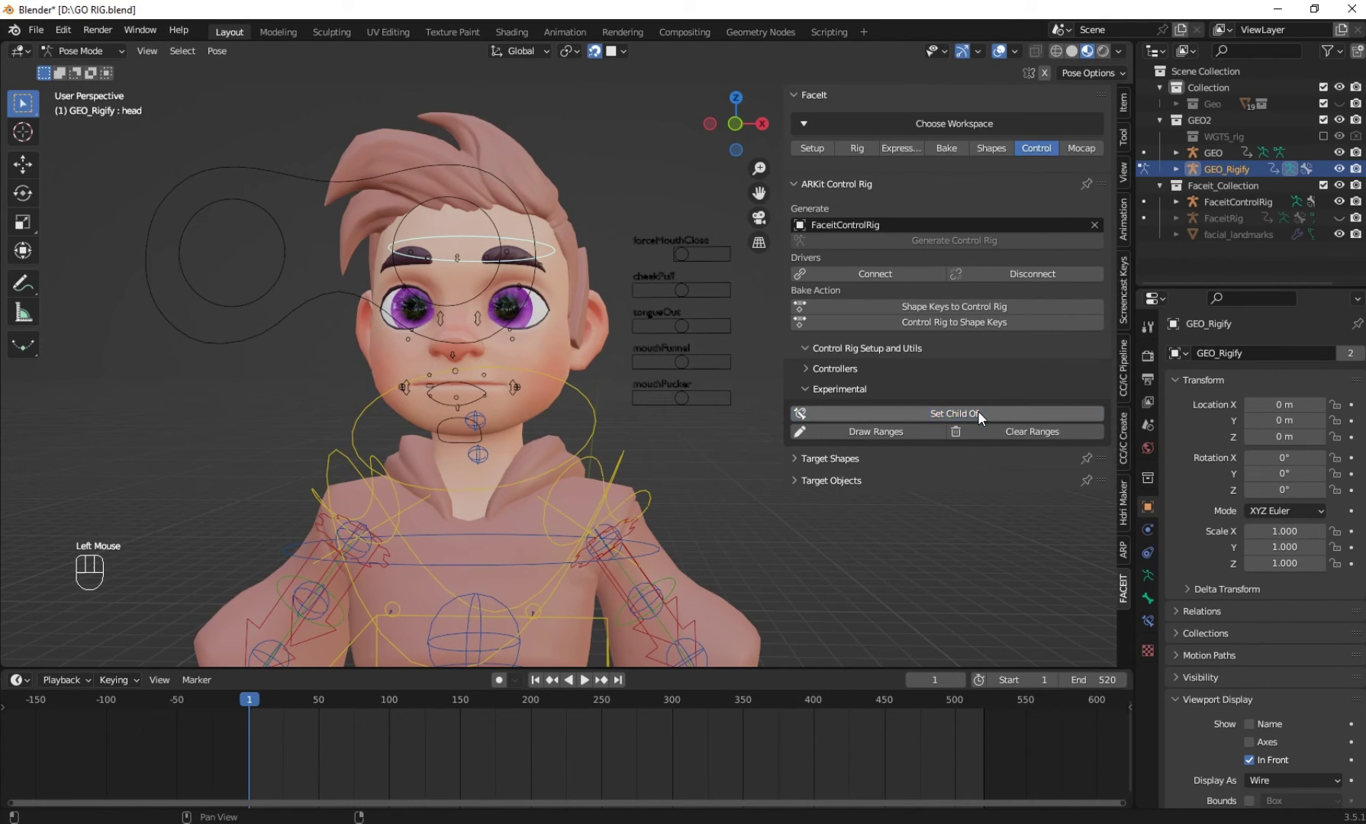
key("r")
middle_click(550, 392)
right_click(207, 370)
key("r")
left_click(533, 264)
right_click(532, 264)
key("r")
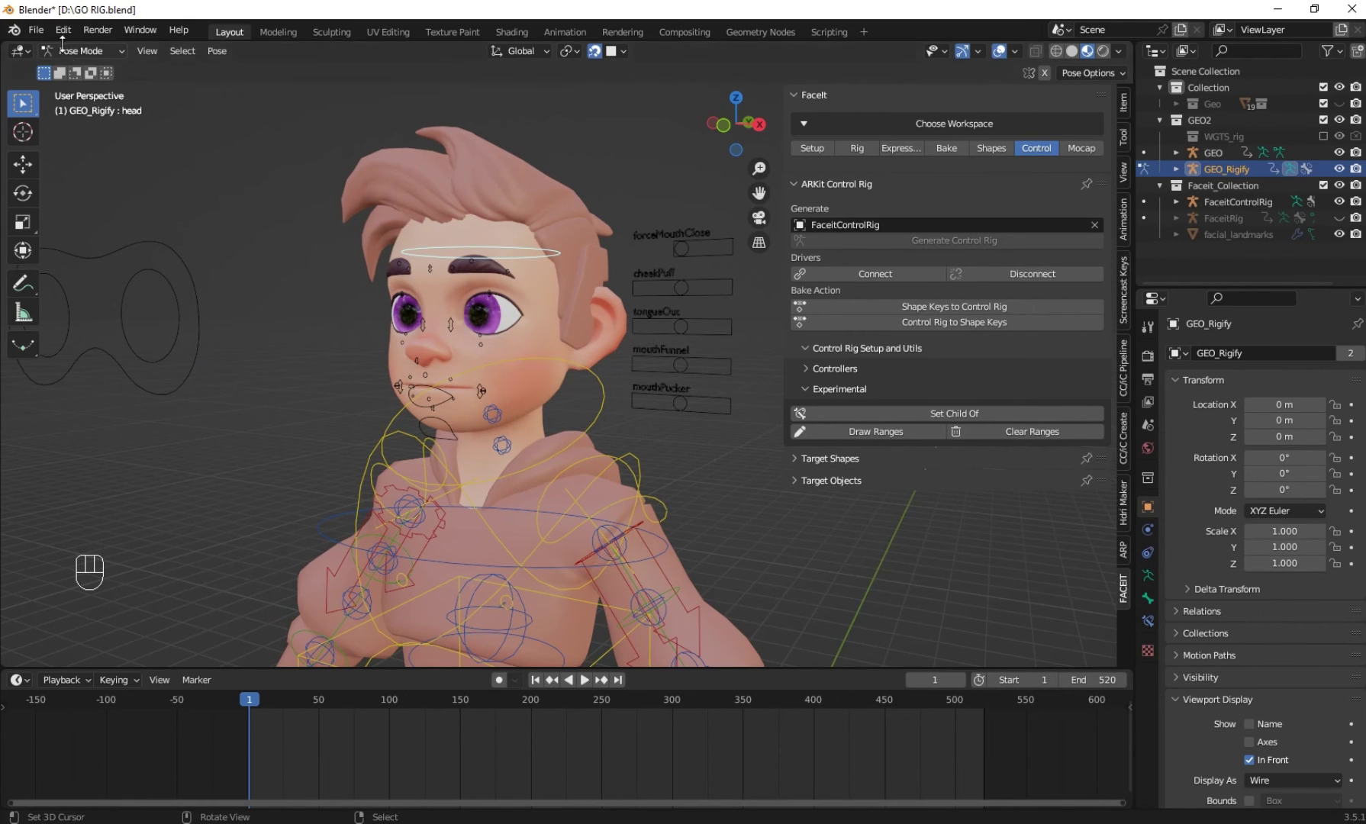
Box-select and pick rig bones, checking both rigs posed together in Pose Mode
left_click_drag(78, 64, 87, 78)
scroll("down", 3)
left_click_drag(460, 319, 366, 417)
left_click_drag(398, 760, 295, 746)
right_click(234, 305)
right_click(552, 360)
left_click_drag(543, 353, 577, 357)
left_click_drag(76, 54, 69, 106)
left_click_drag(555, 338, 542, 362)
middle_click(575, 405)
Grab and move head and face controls to confirm the control rig moves with the head
right_click(357, 287)
key("g")
scroll("down", 3)
middle_click(543, 516)
right_click(558, 466)
right_click(559, 458)
key("g")
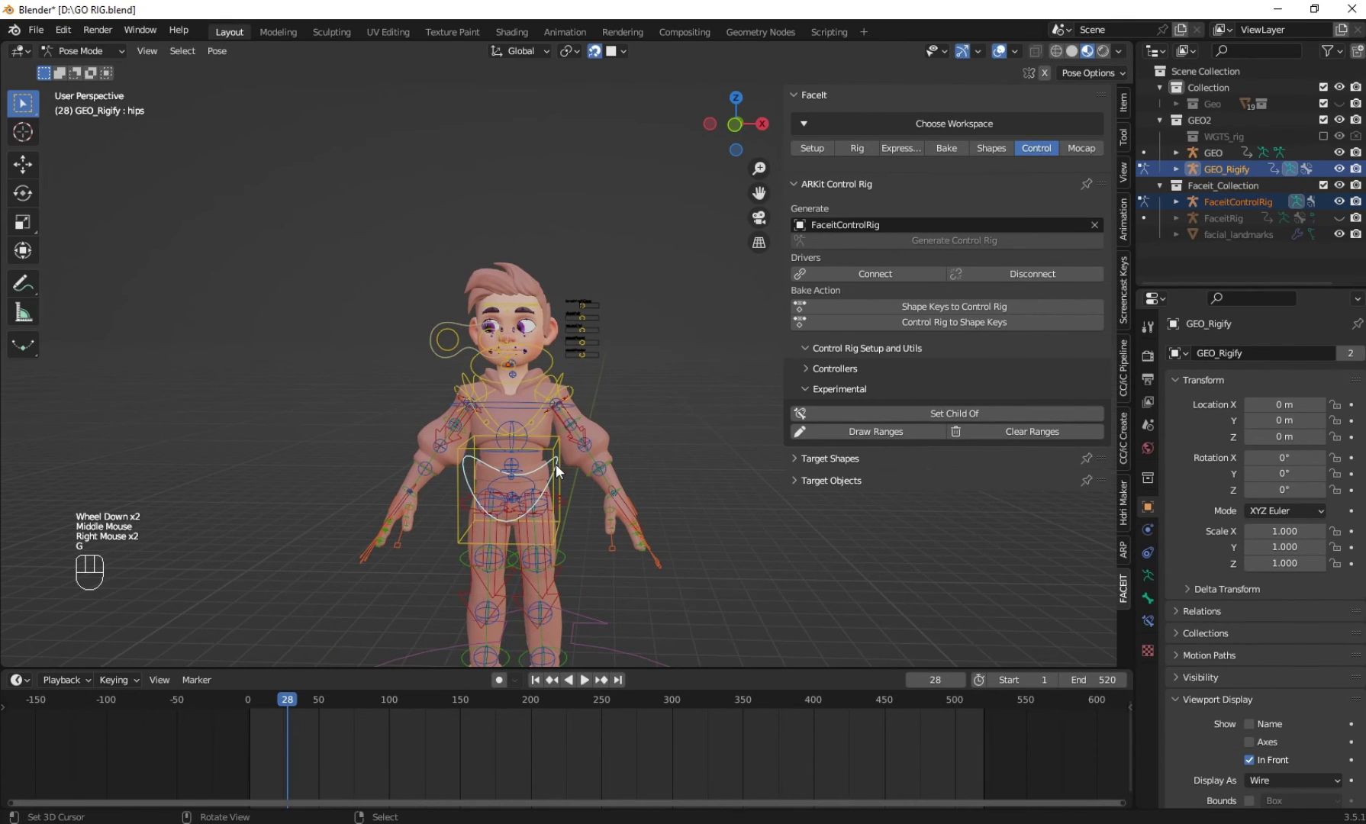
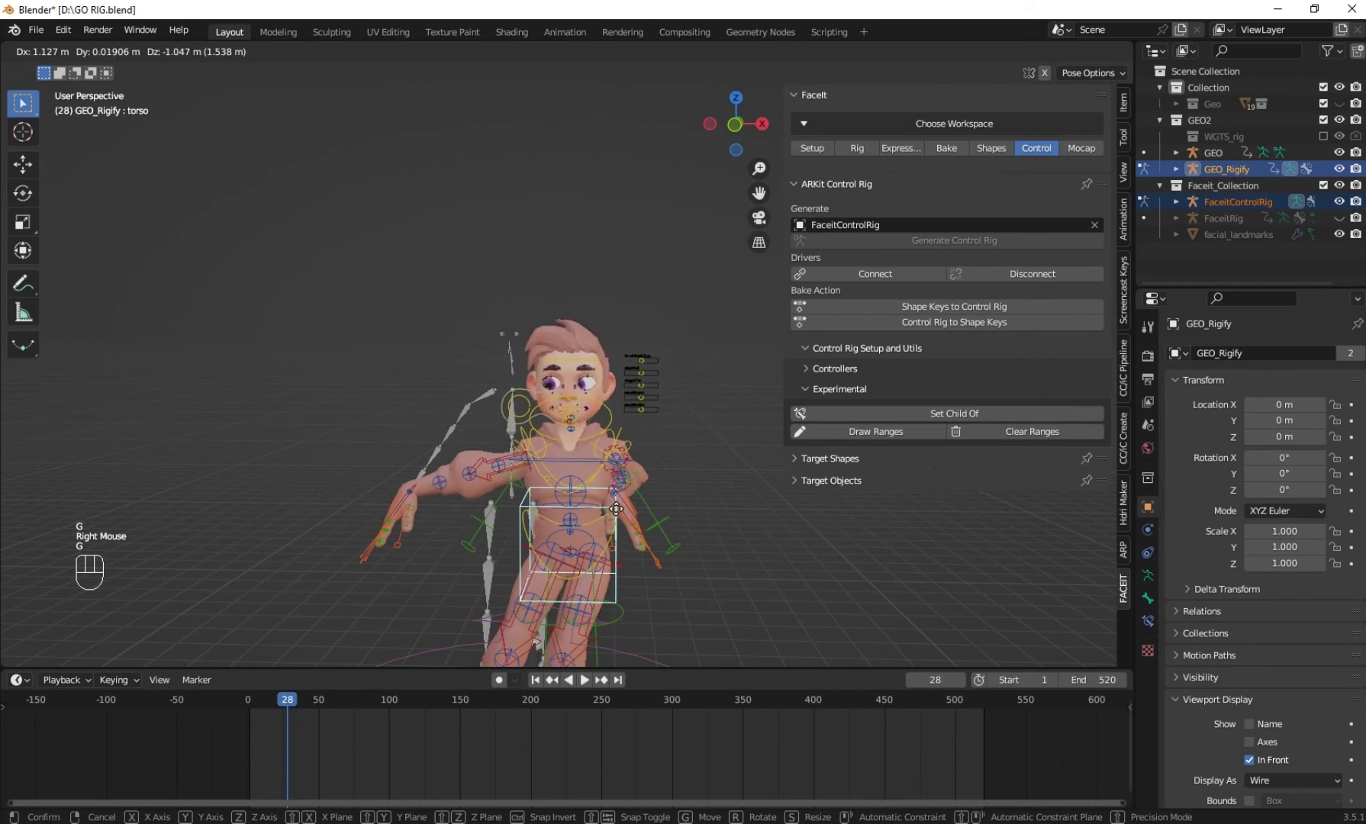
Move the GEO_Rigify torso control in Pose Mode to check the body deforms with the face rig attached
left_click_drag(77, 54, 460, 329)
left_click(524, 396)
right_click(524, 396)
key("x")
left_click(616, 445)
right_click(616, 444)
left_click(630, 471)
right_click(630, 470)
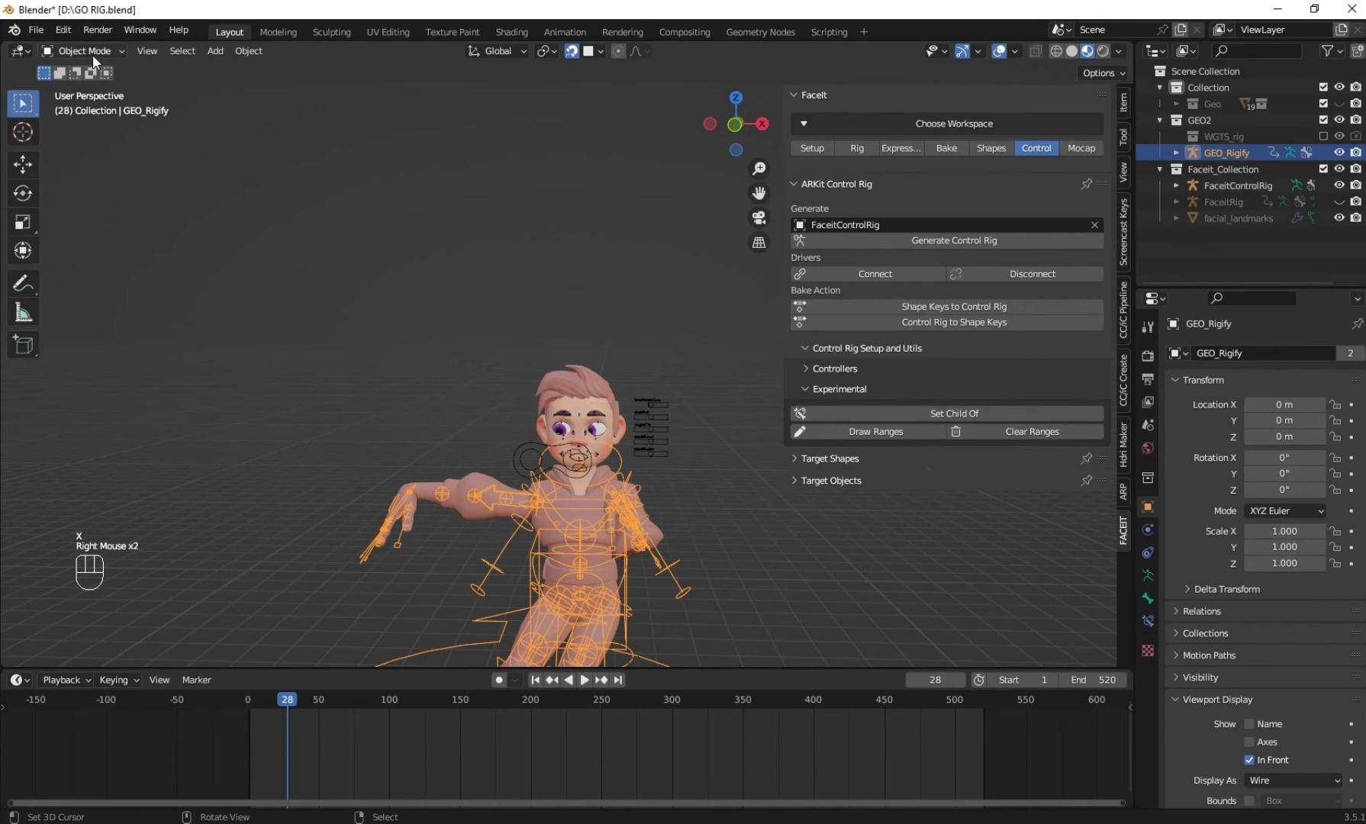
Scrub the timeline, then select all bones and clear their location and rotation
left_click_drag(98, 60, 410, 381)
left_click_drag(448, 760, 601, 707)
left_click_drag(103, 60, 554, 497)
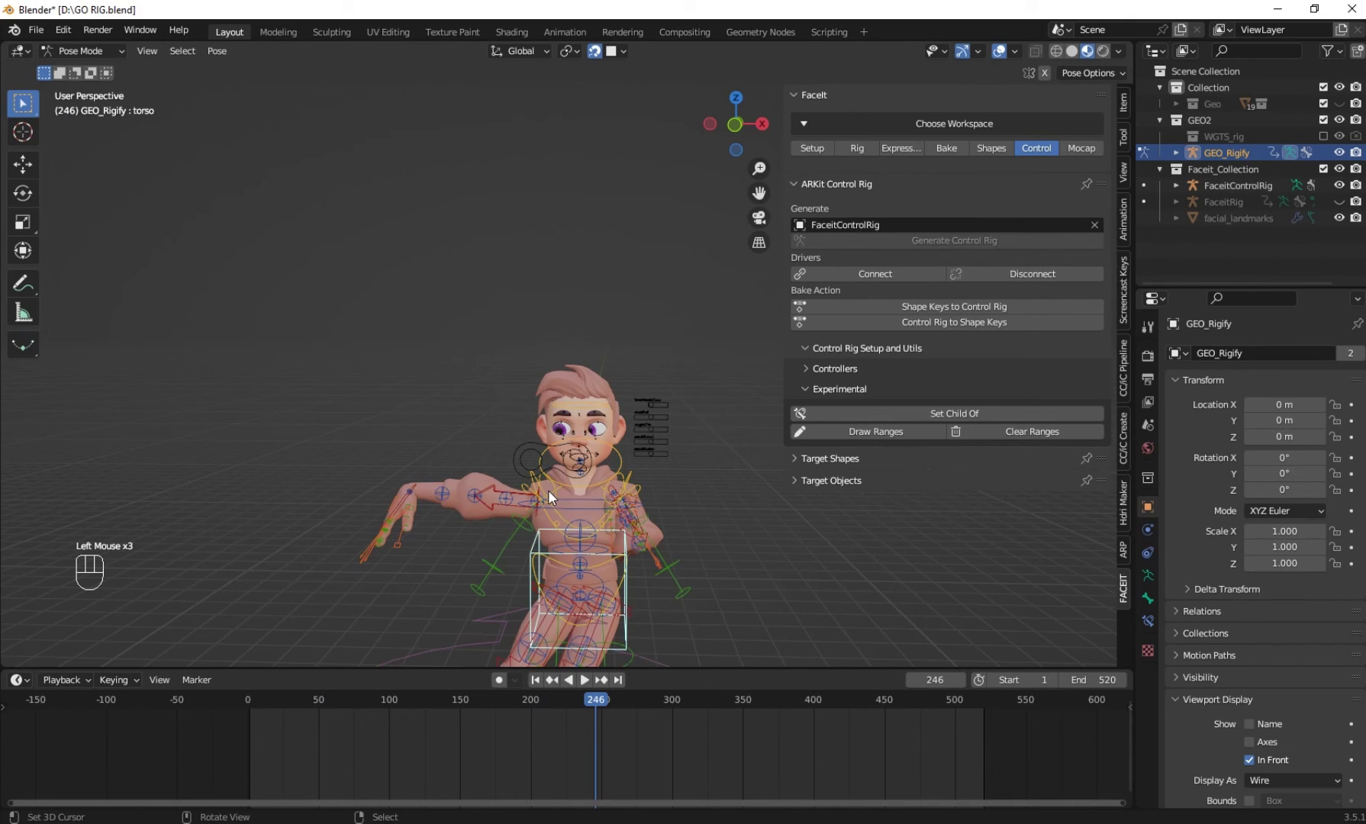
key("a")
key("alt+g")
key("alt+r")
Return to Object Mode and select the FaceitControlRig together with the GEO_Rigify body rig
scroll("up", 3)
scroll("up", 3)
right_click(238, 325)
middle_click(238, 324)
right_click(242, 326)
right_click(228, 317)
left_click_drag(80, 58, 219, 306)
right_click(219, 306)
right_click(538, 362)
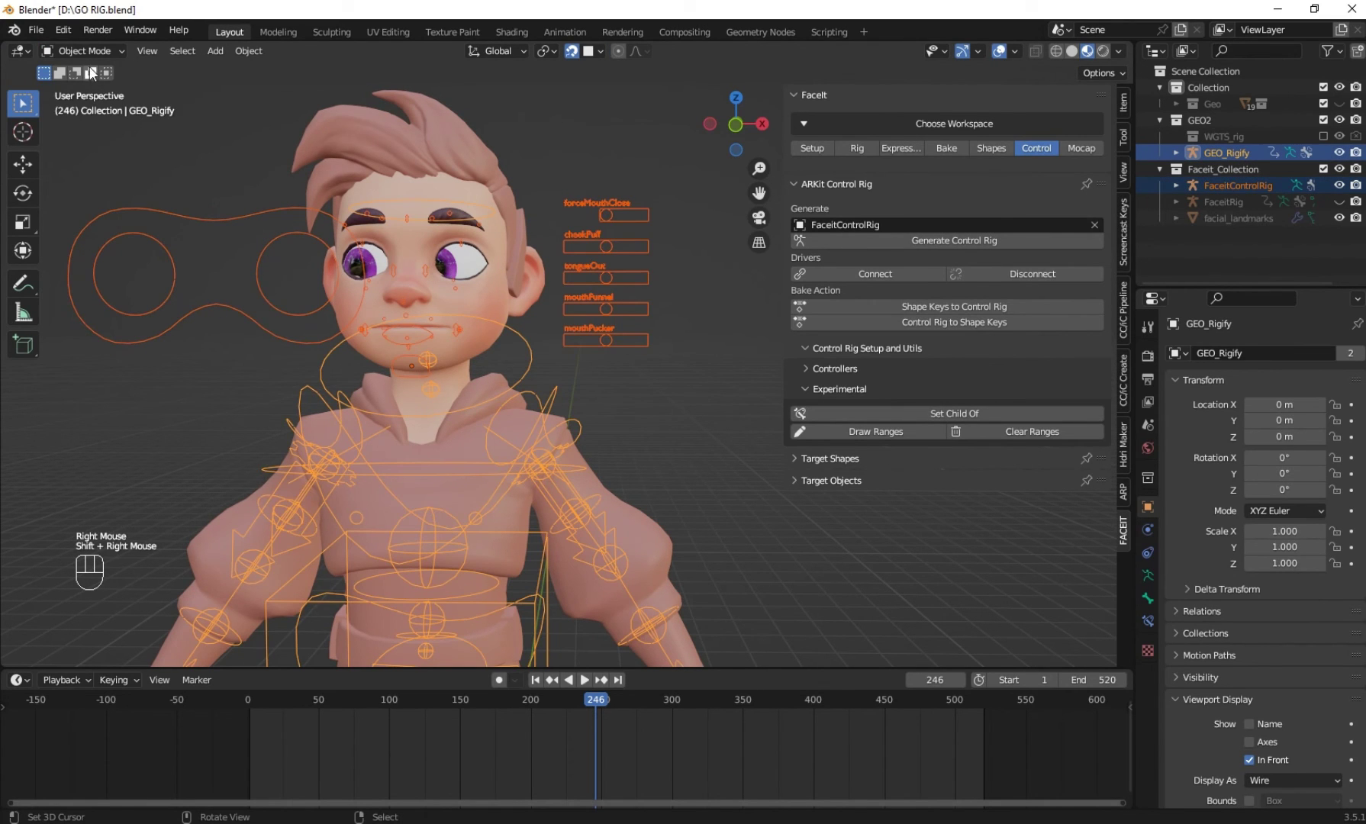
Enter Pose Mode on the control rig and push the cheekPuff slider to puff the boy's cheek
left_click_drag(85, 48, 82, 116)
right_click(219, 311)
key("g")
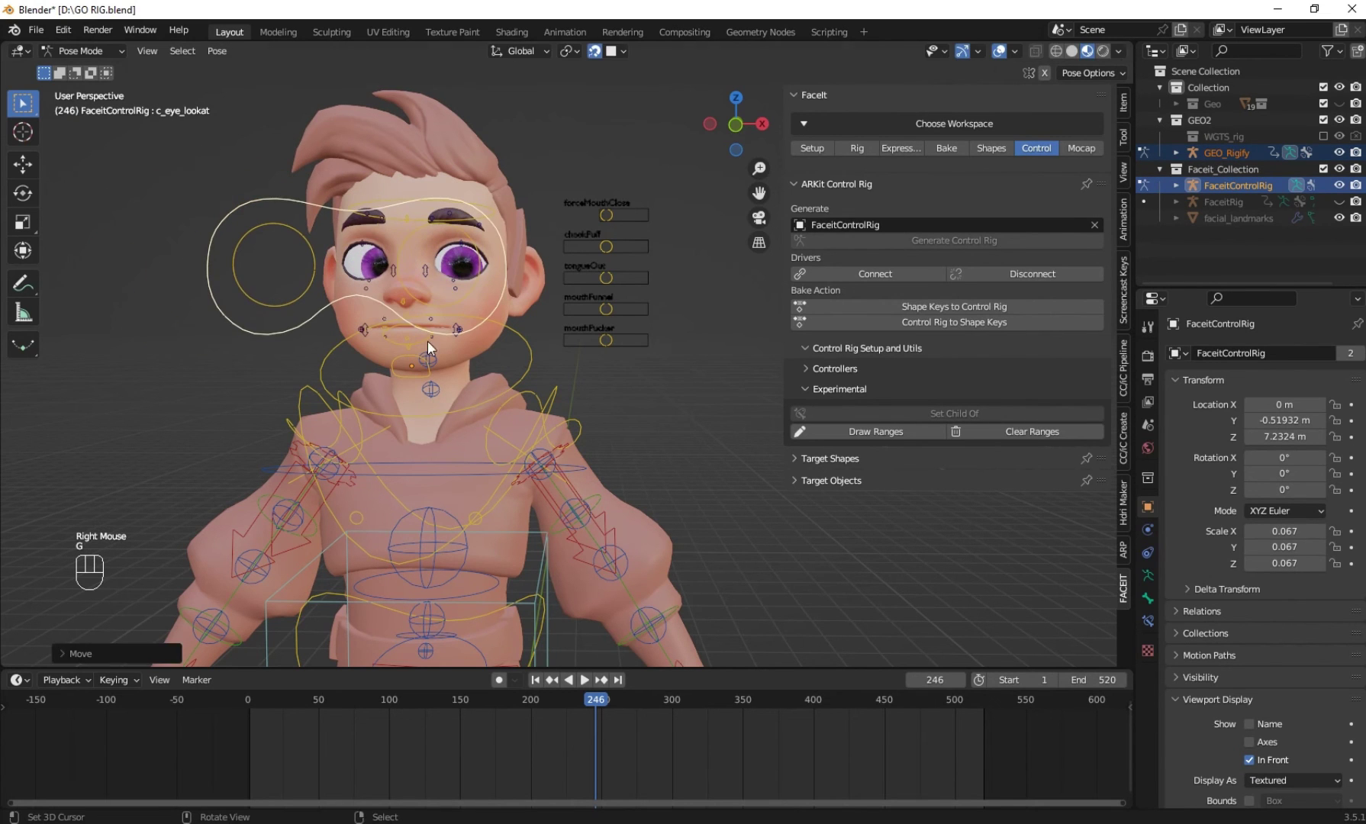
right_click(616, 254)
key("g")
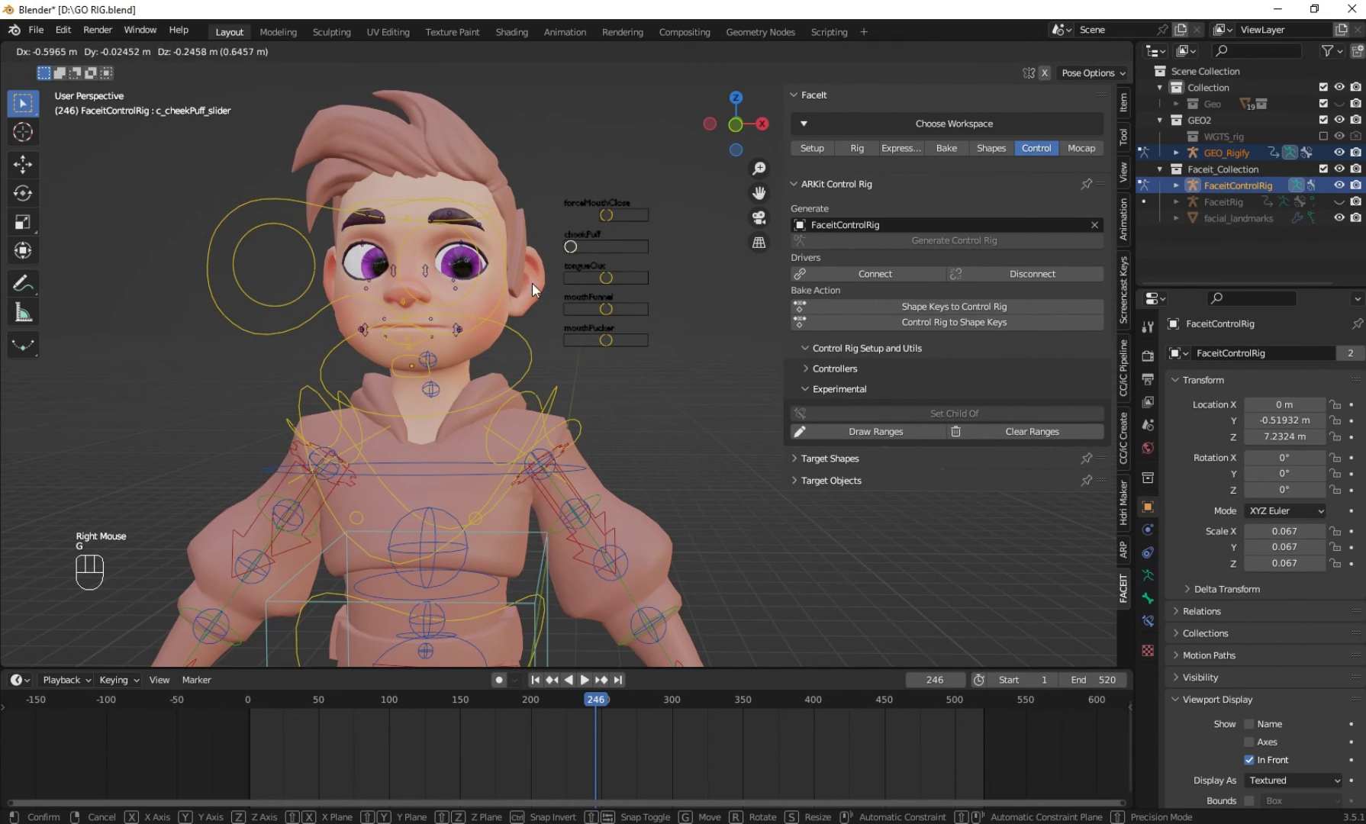
scroll("up", 3)
left_click_drag(641, 277, 642, 300)
scroll("down", 3)
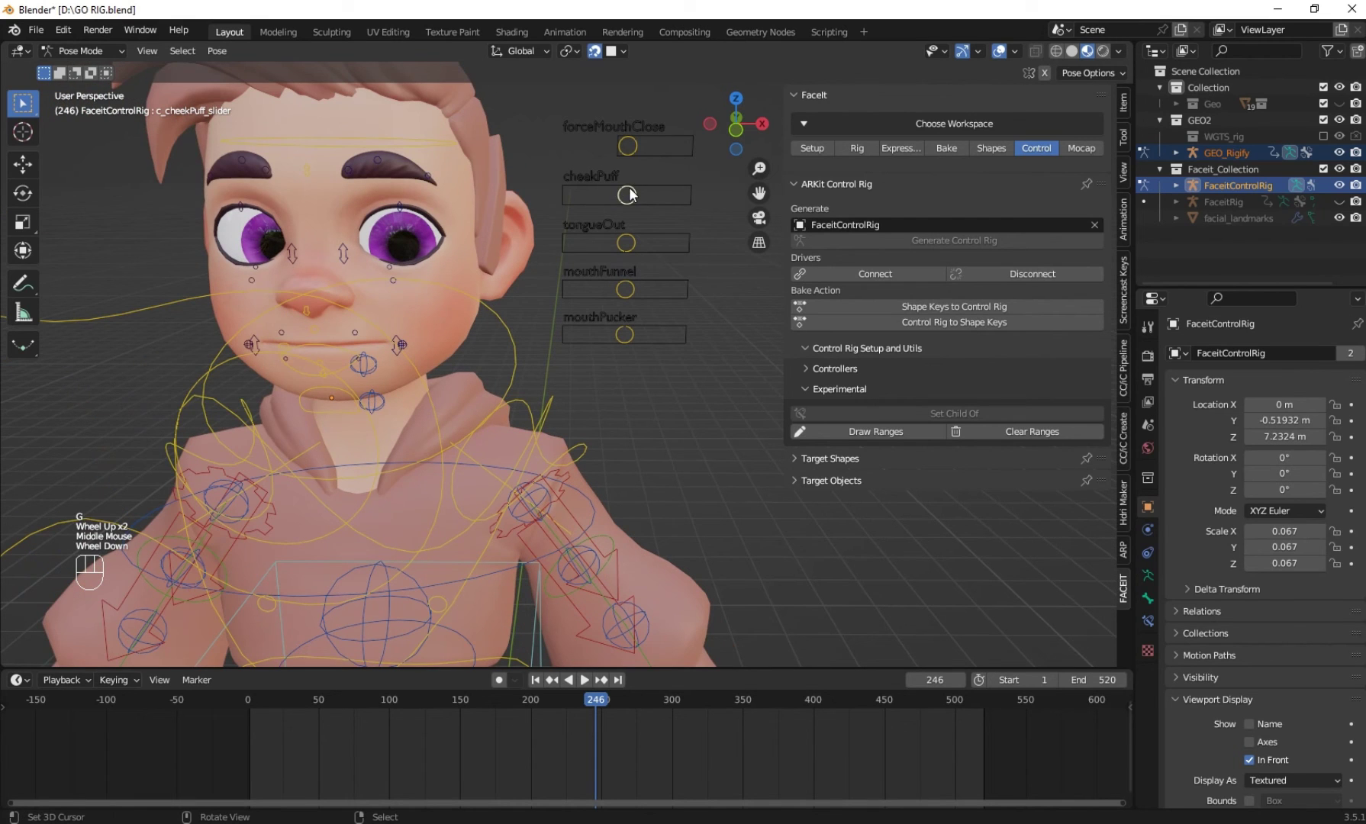
Move the forceMouthClose slider and the mouth controller to test mouth expressions
right_click(635, 149)
key("g")
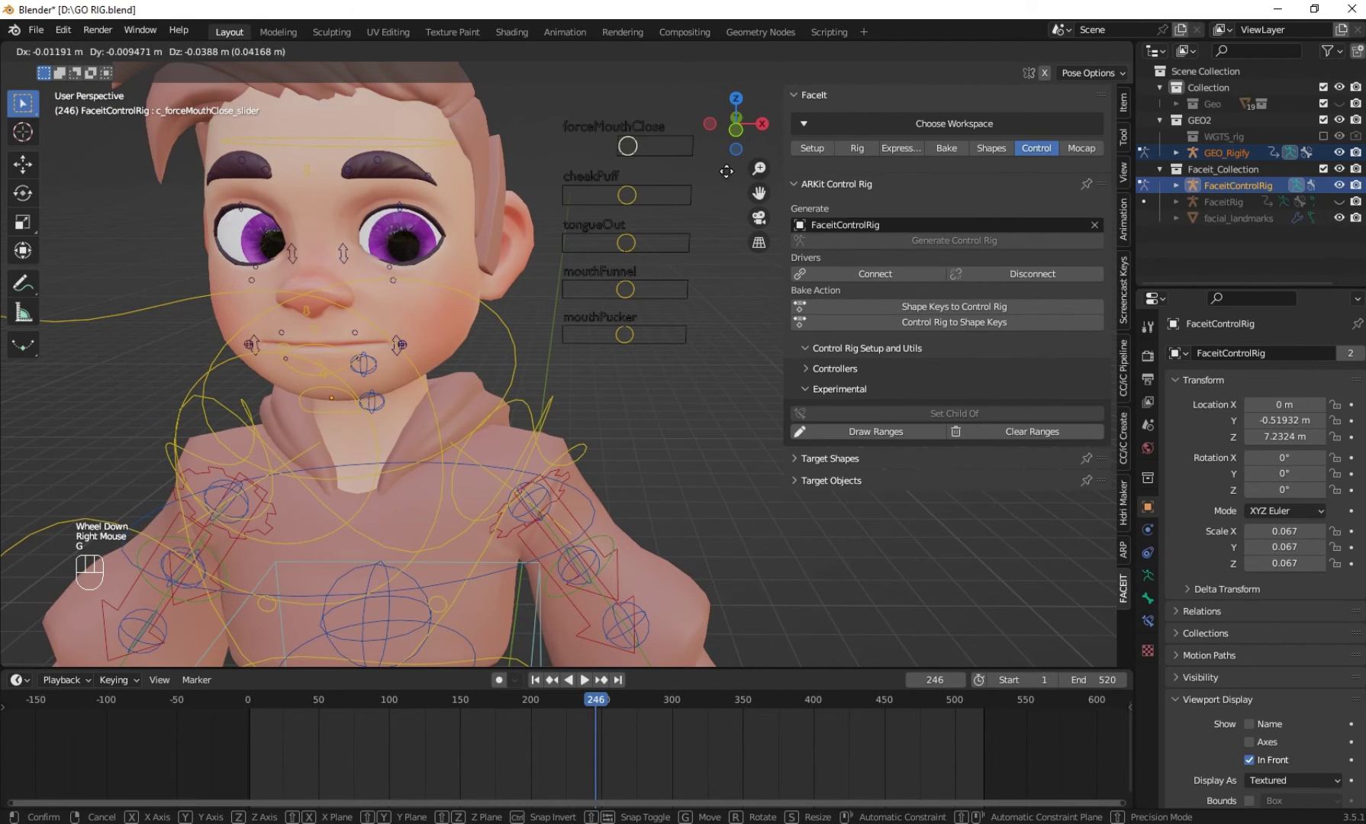
middle_click(343, 468)
right_click(398, 349)
key("g")
middle_click(400, 377)
right_click(402, 323)
key("g")
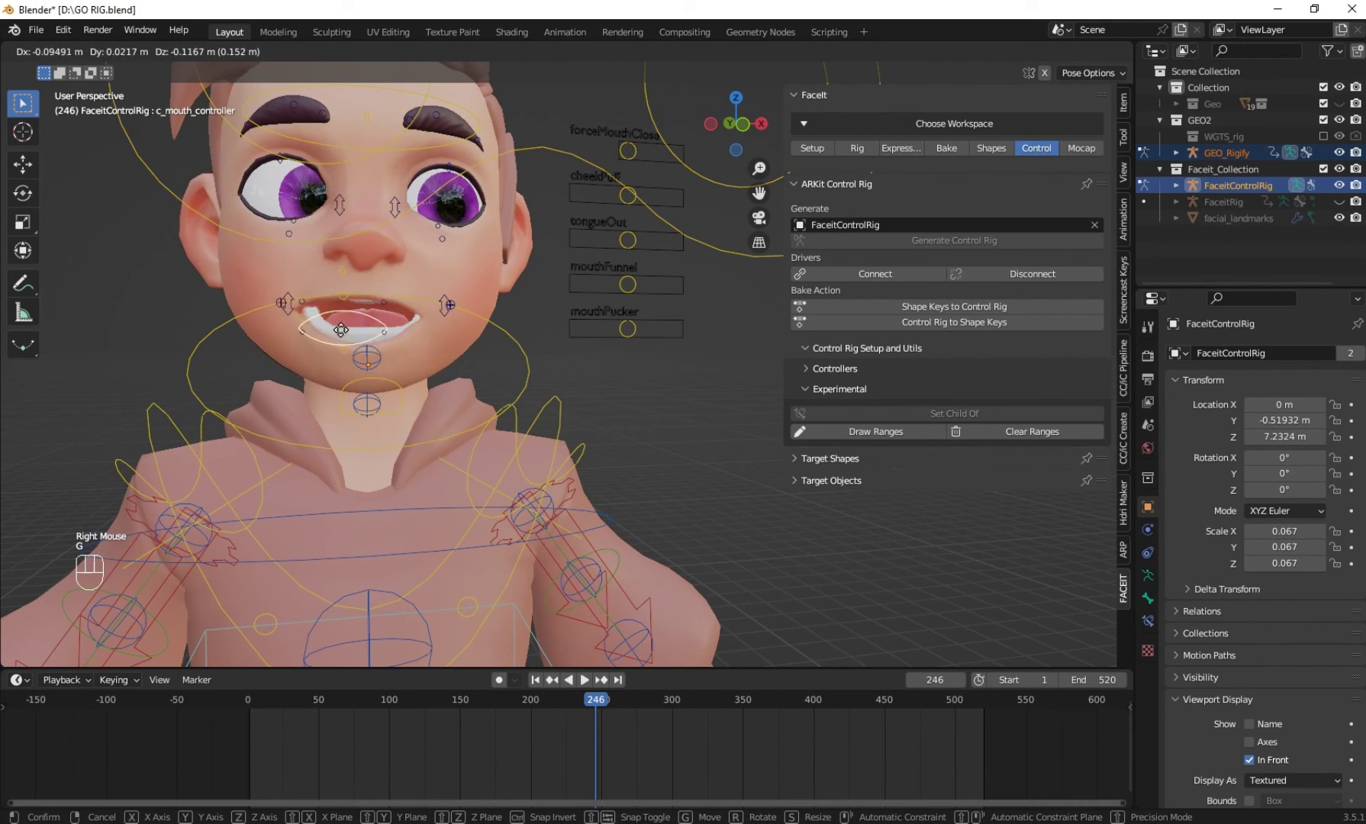
Leave the mouth hanging open, go back to Object Mode and select the boy's body mesh
right_click(518, 335)
middle_click(533, 403)
key("r")
left_click_drag(67, 55, 230, 187)
left_click(238, 215)
right_click(237, 216)
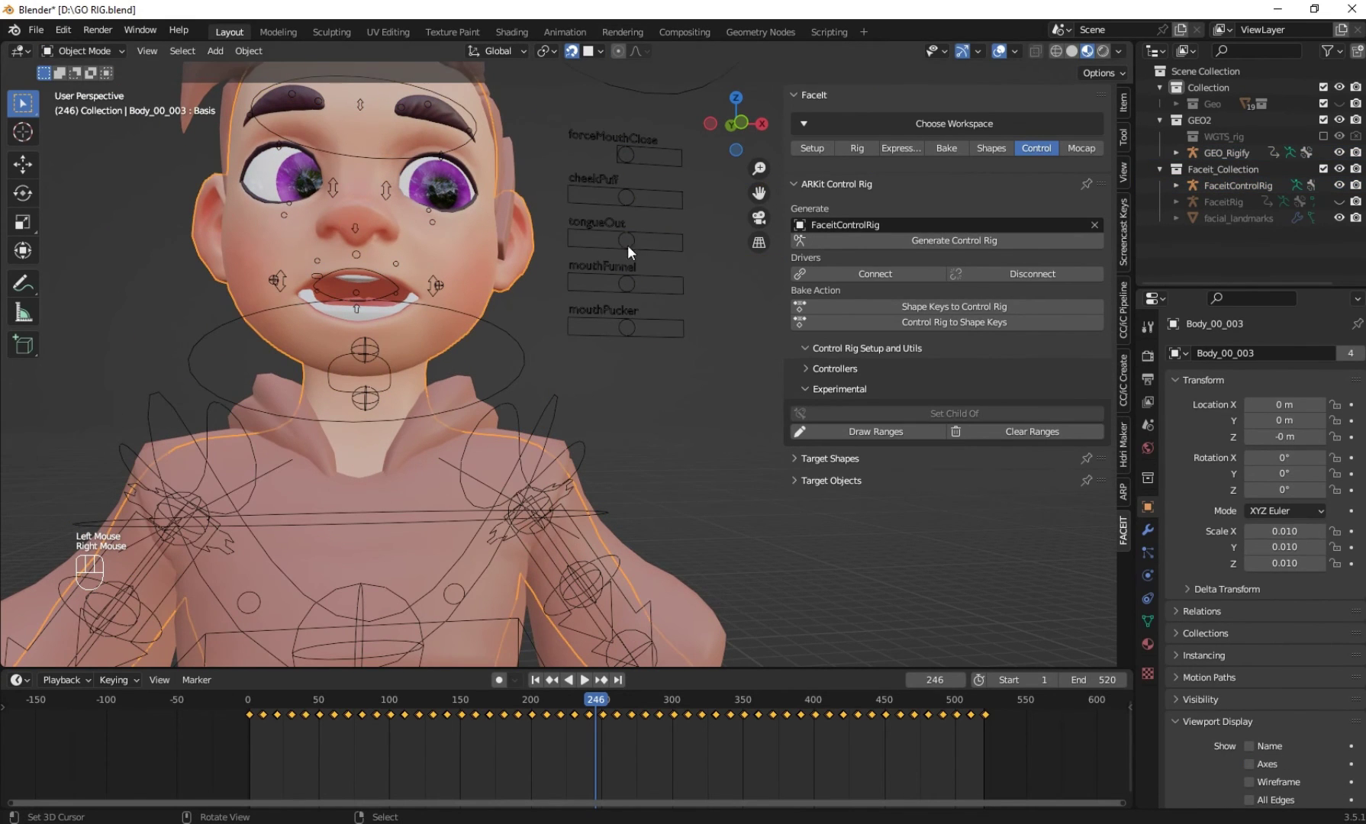
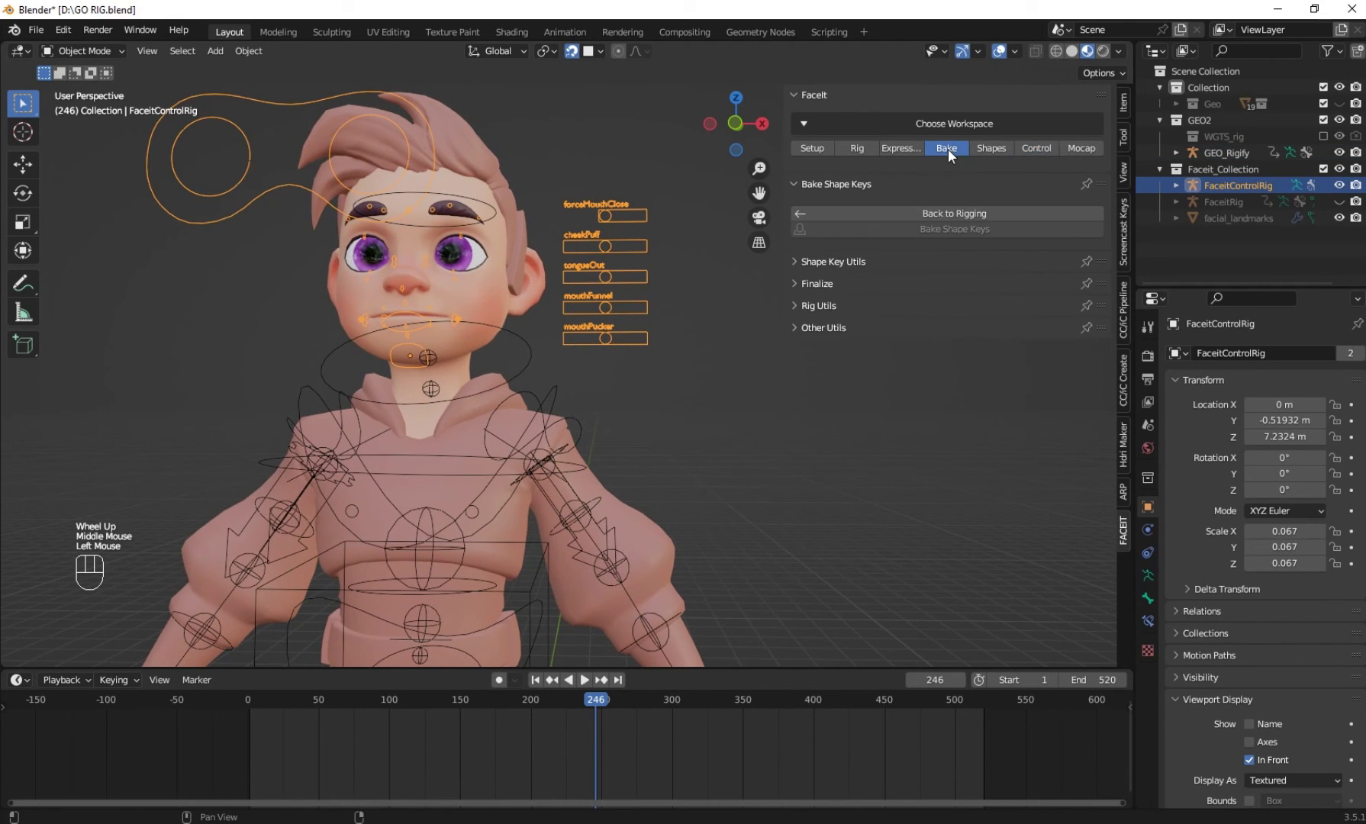
Reveal the Finalize cleanup options in FaceIt's Bake tab for the face rig
left_click_drag(586, 186, 590, 196)
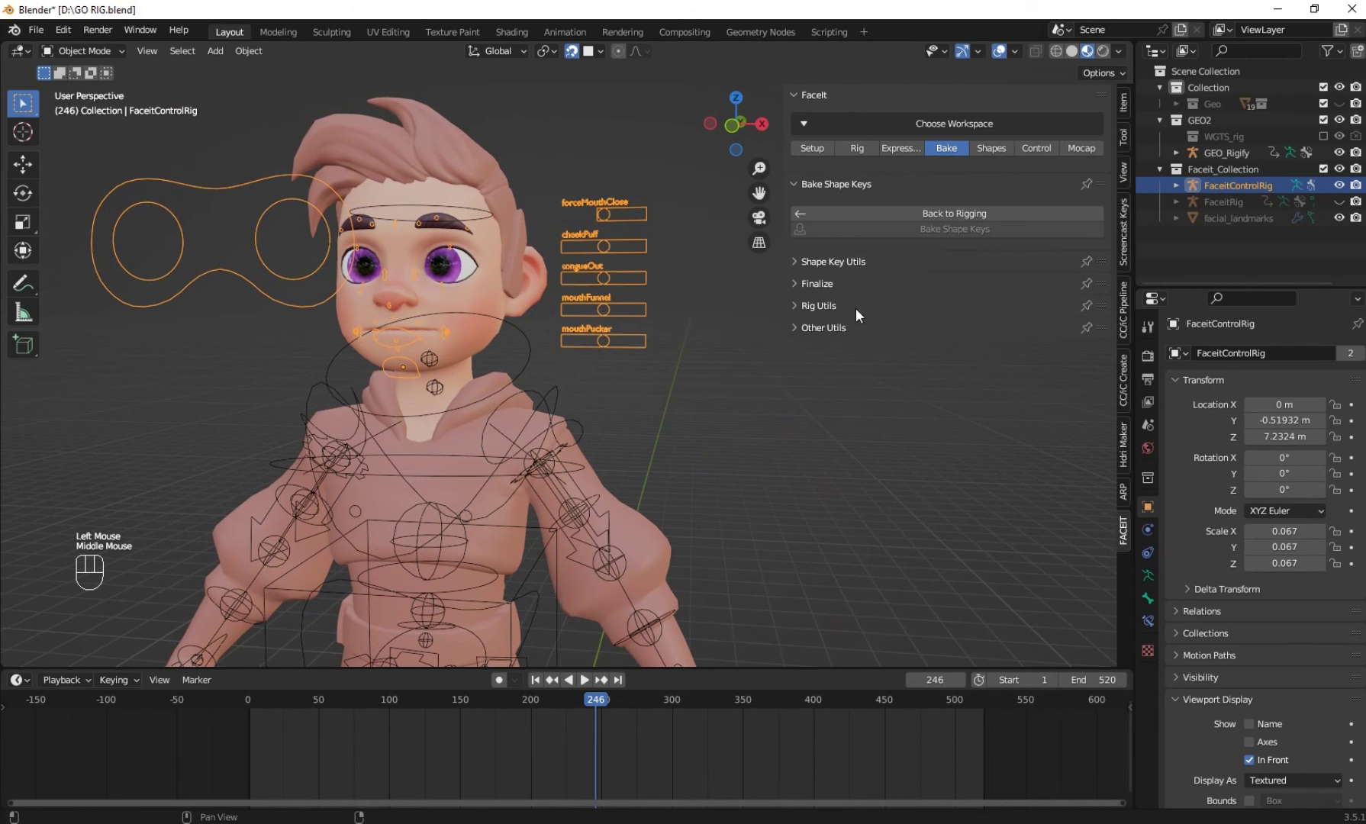
left_click(831, 291)
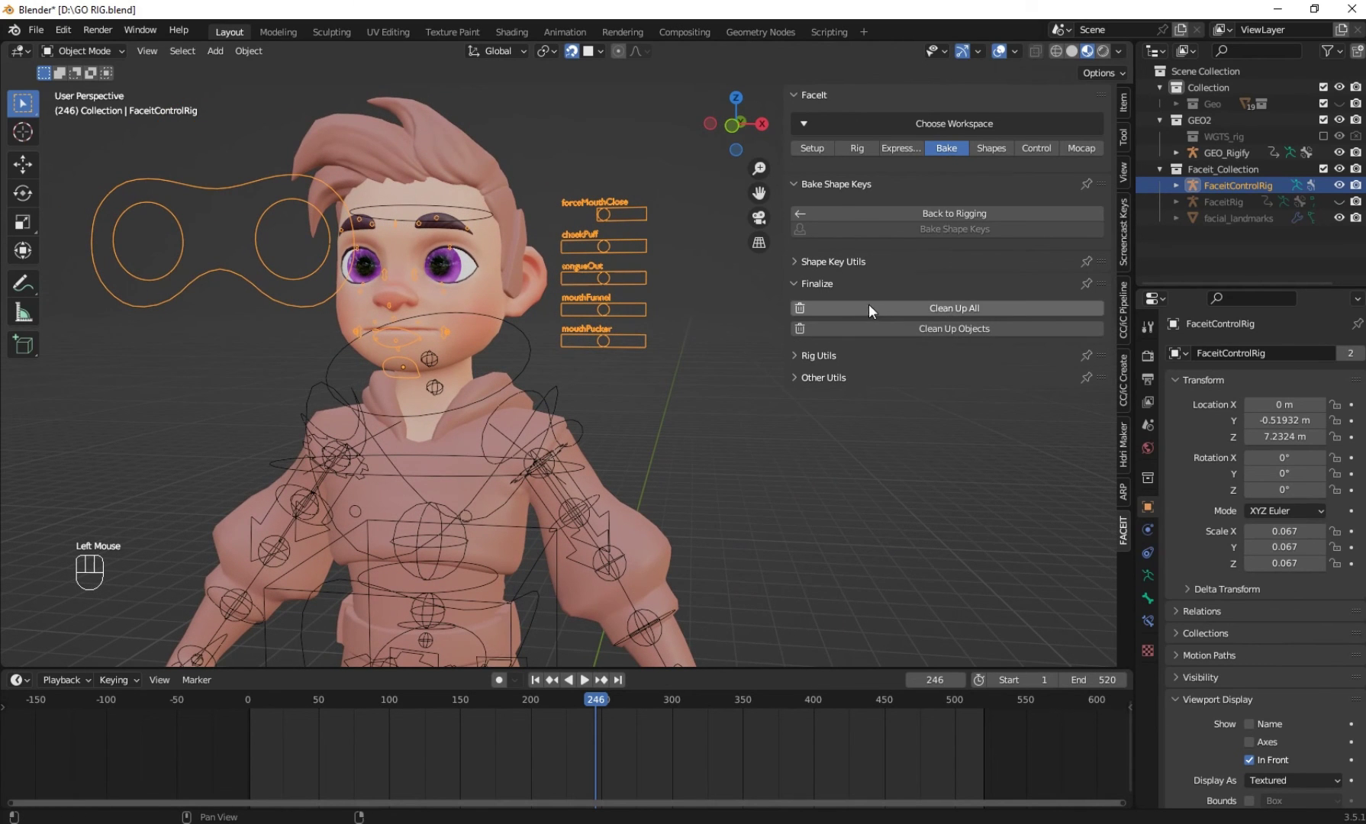
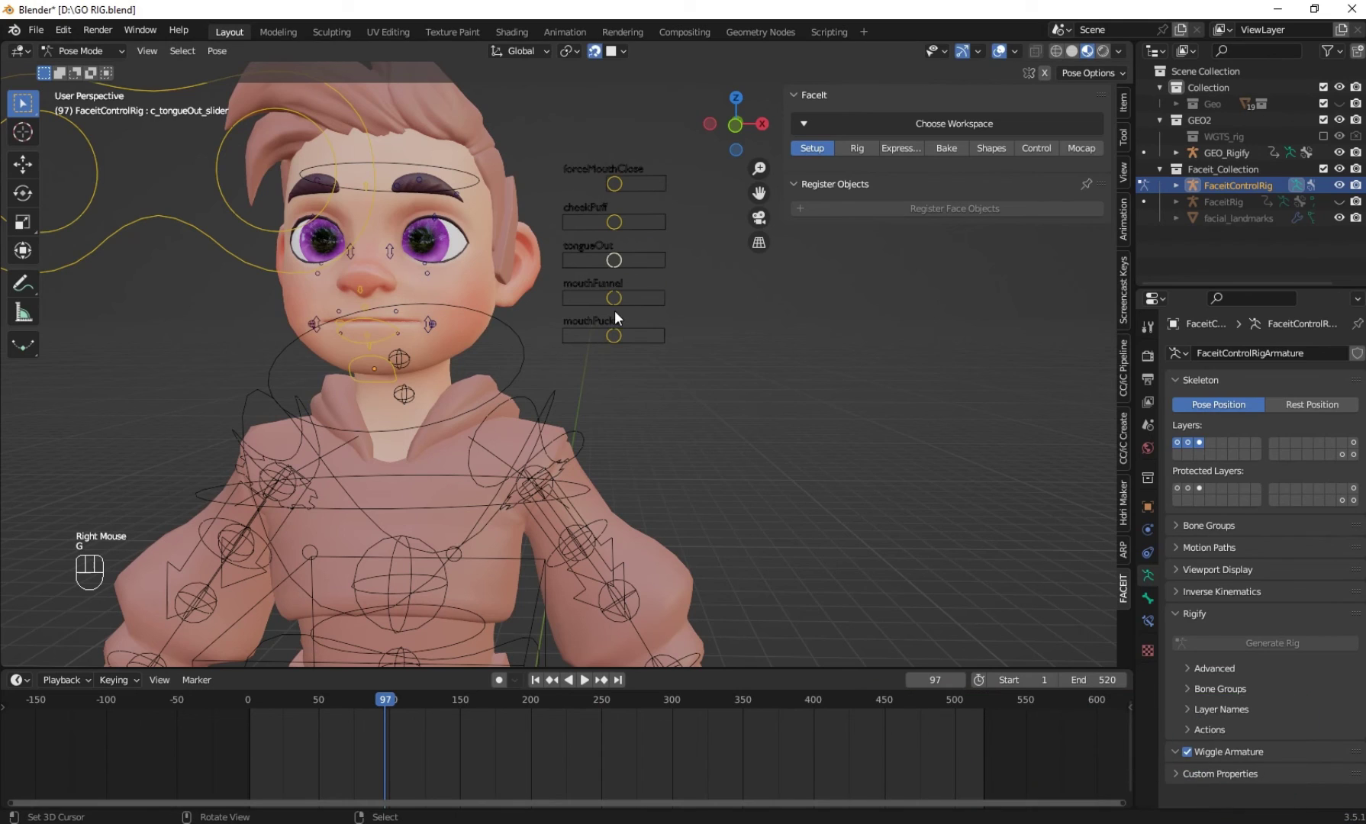
Move the mouthFunnel slider back and forth to check the funnel shape on the lips
left_click(635, 301)
right_click(635, 301)
left_click(626, 304)
right_click(626, 303)
key("g")
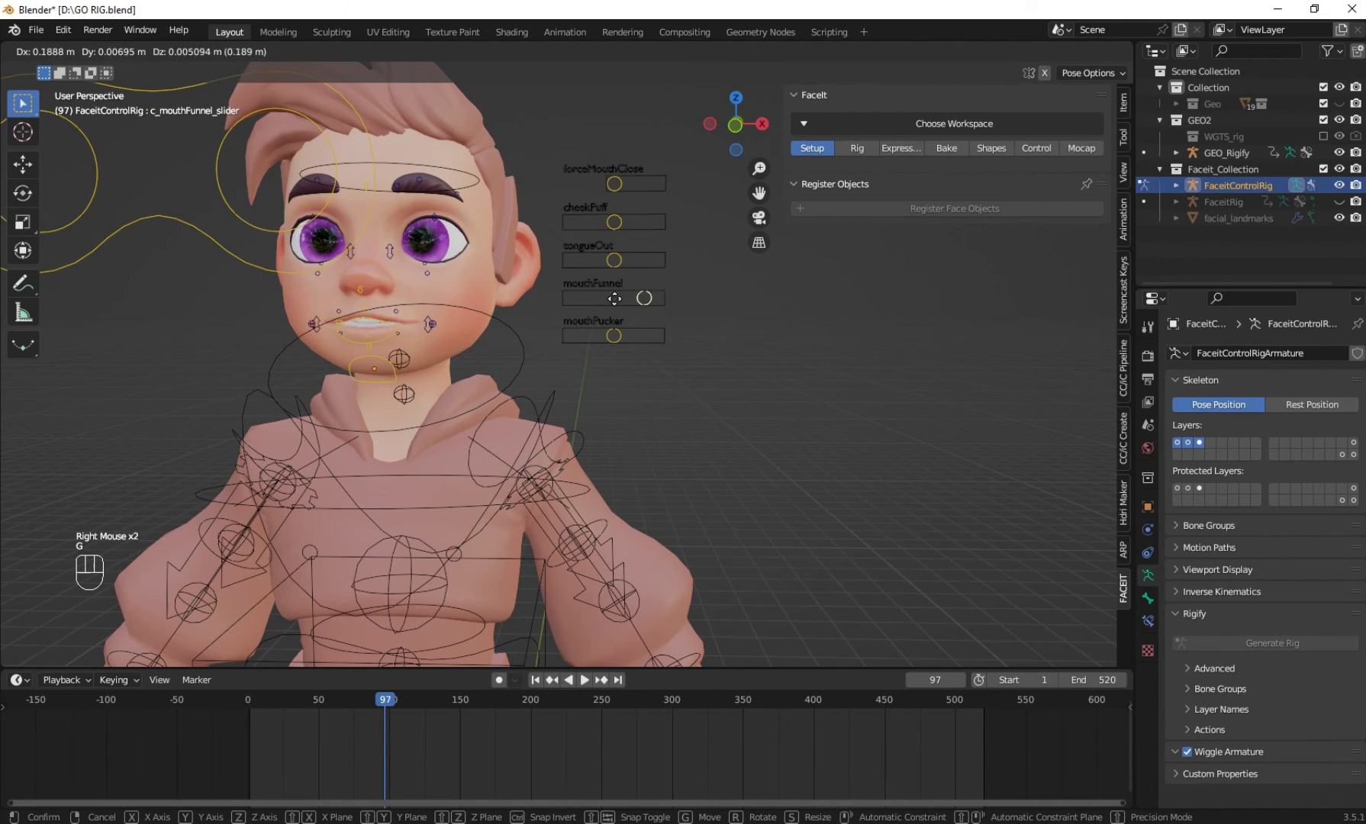
left_click(622, 353)
right_click(621, 353)
left_click(624, 337)
right_click(624, 338)
left_click(631, 341)
right_click(631, 341)
left_click(626, 339)
right_click(626, 338)
key("g")
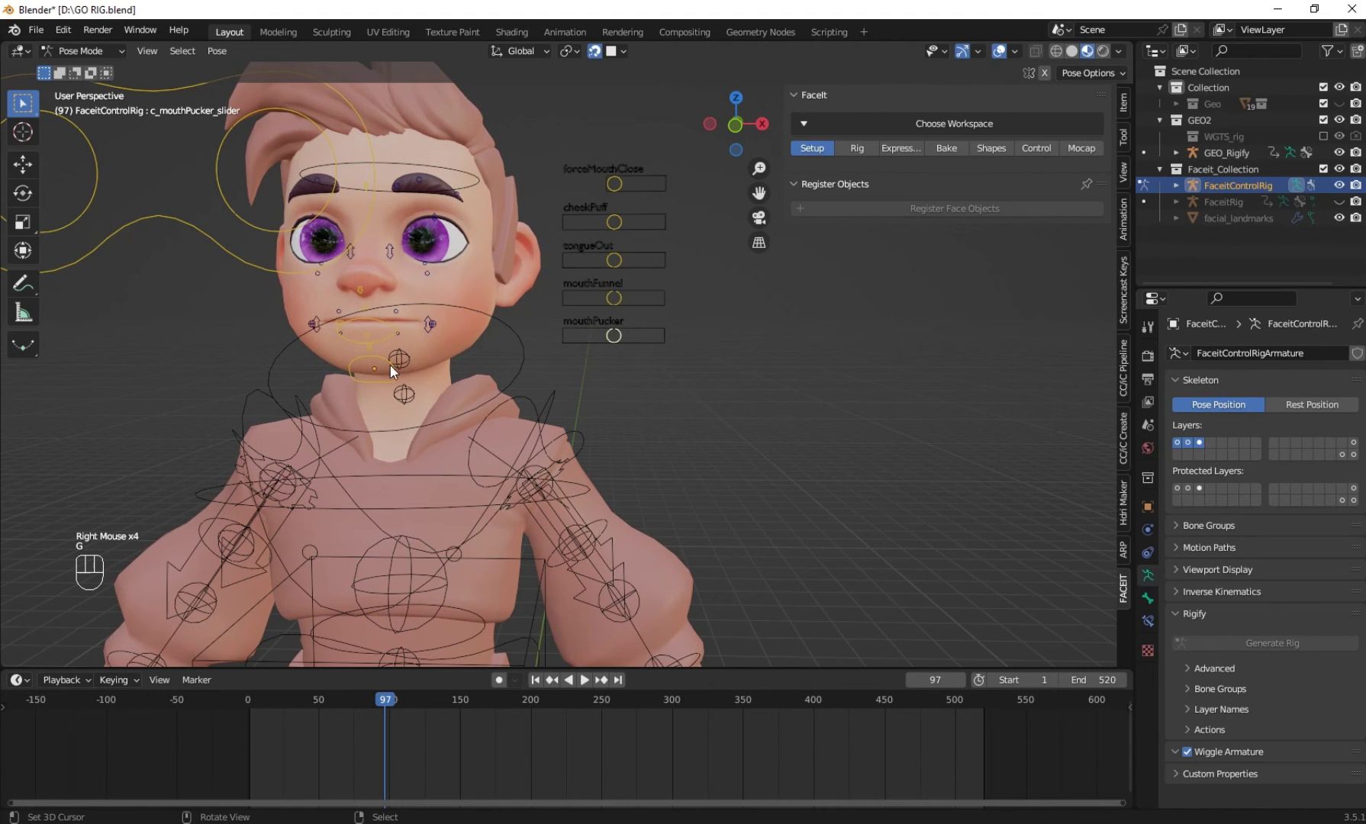
Test the mouthPucker slider, pull the jaw down to open the mouth and raise the left lip corner into a grin
left_click(394, 371)
right_click(395, 371)
key("g")
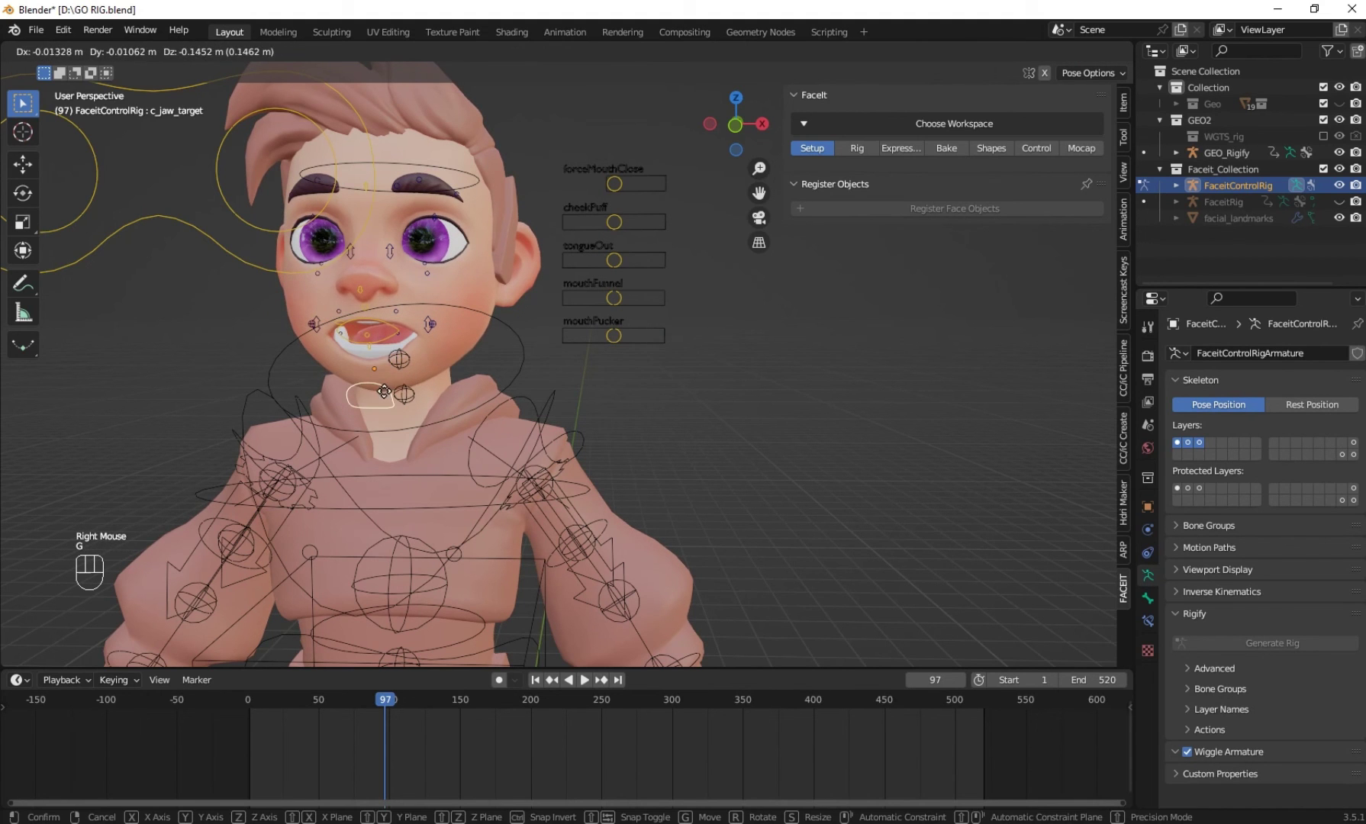
right_click(391, 340)
left_click_drag(404, 341, 422, 344)
key("g")
left_click(463, 331)
right_click(462, 331)
key("g")
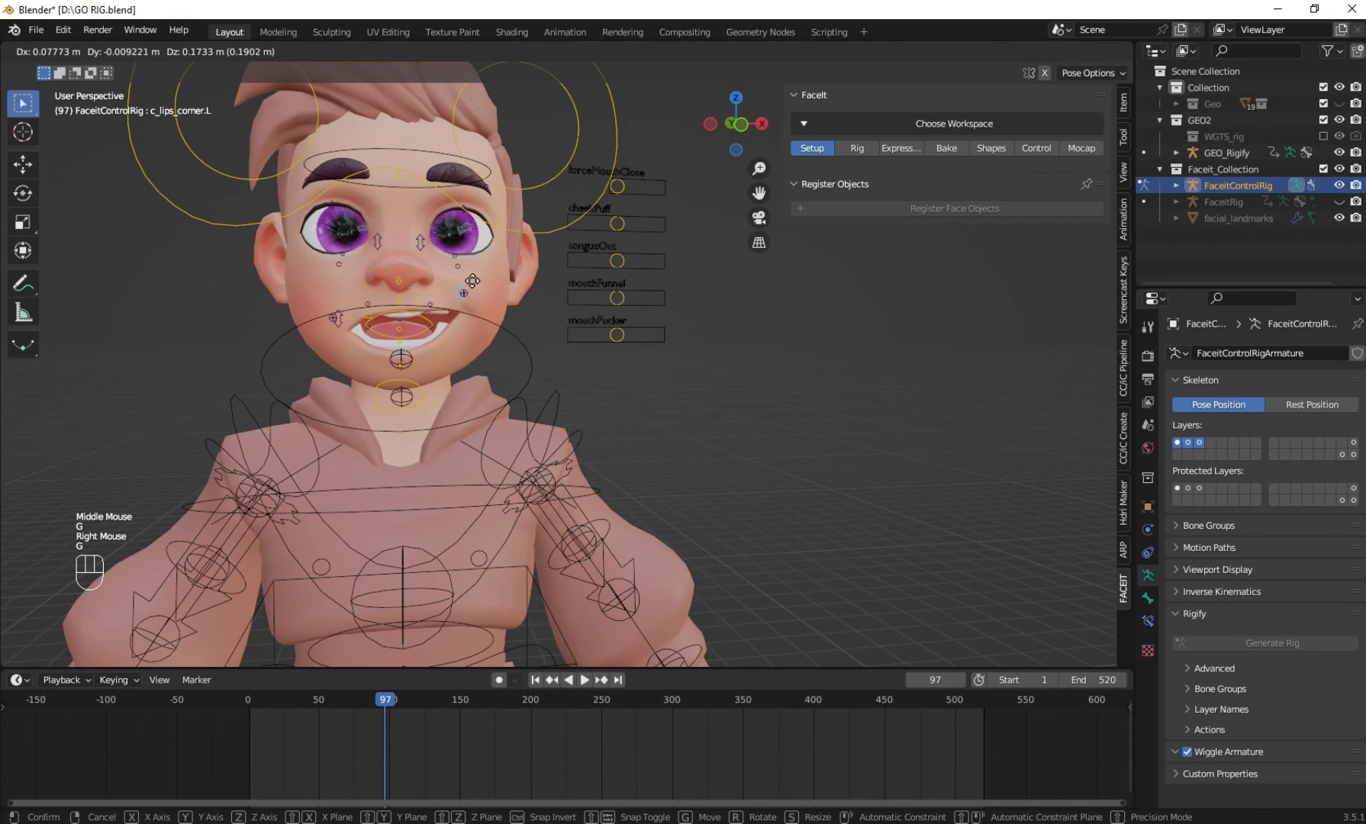
left_click(337, 330)
right_click(338, 330)
right_click(337, 329)
key("g")
Orbit around the face and move the jaw control again to watch the mouth open
scroll("up", 3)
left_click_drag(335, 315, 411, 259)
right_click(411, 259)
key("g")
left_click_drag(374, 296, 428, 349)
scroll("down", 3)
left_click_drag(428, 350, 451, 348)
left_click(450, 325)
right_click(451, 326)
key("g")
left_click(448, 384)
right_click(448, 384)
key("g")
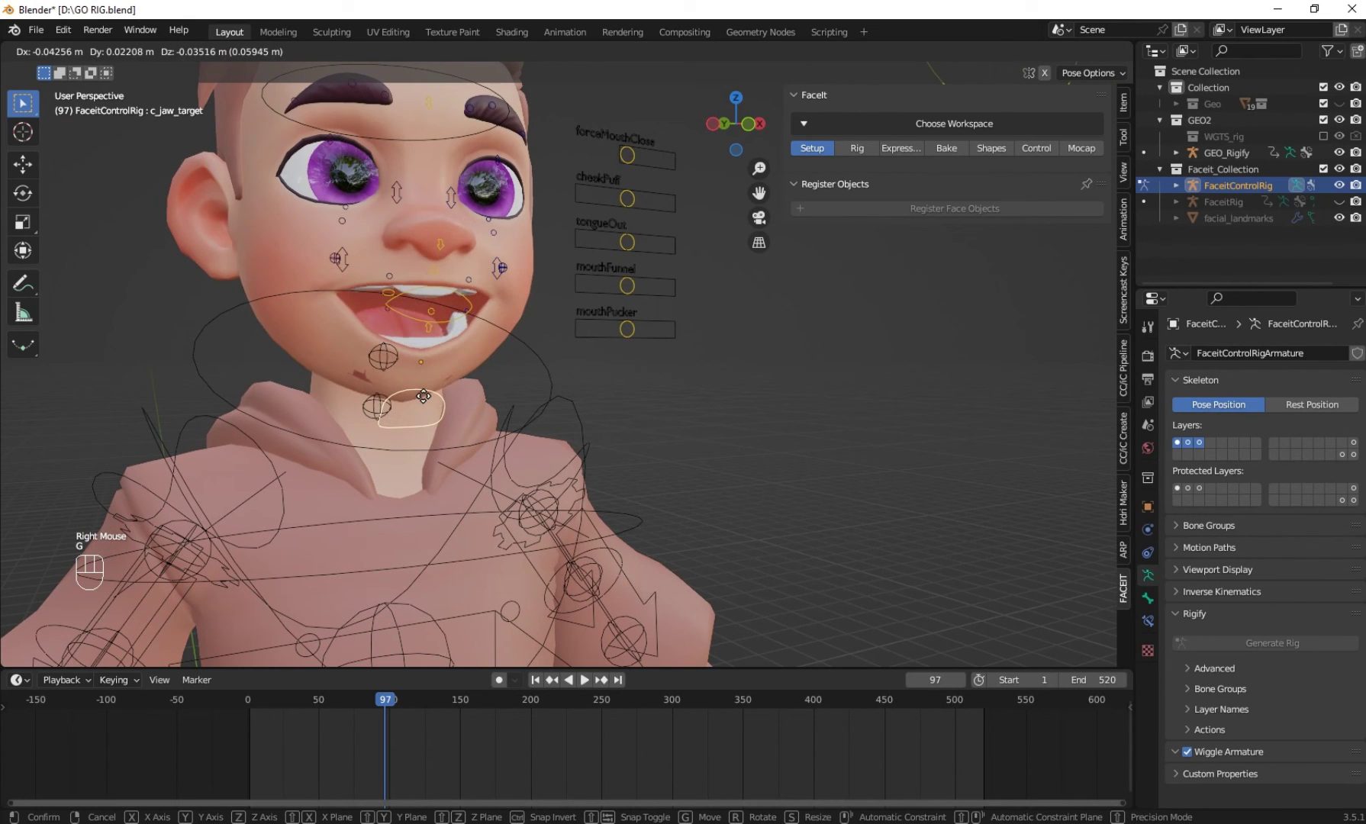
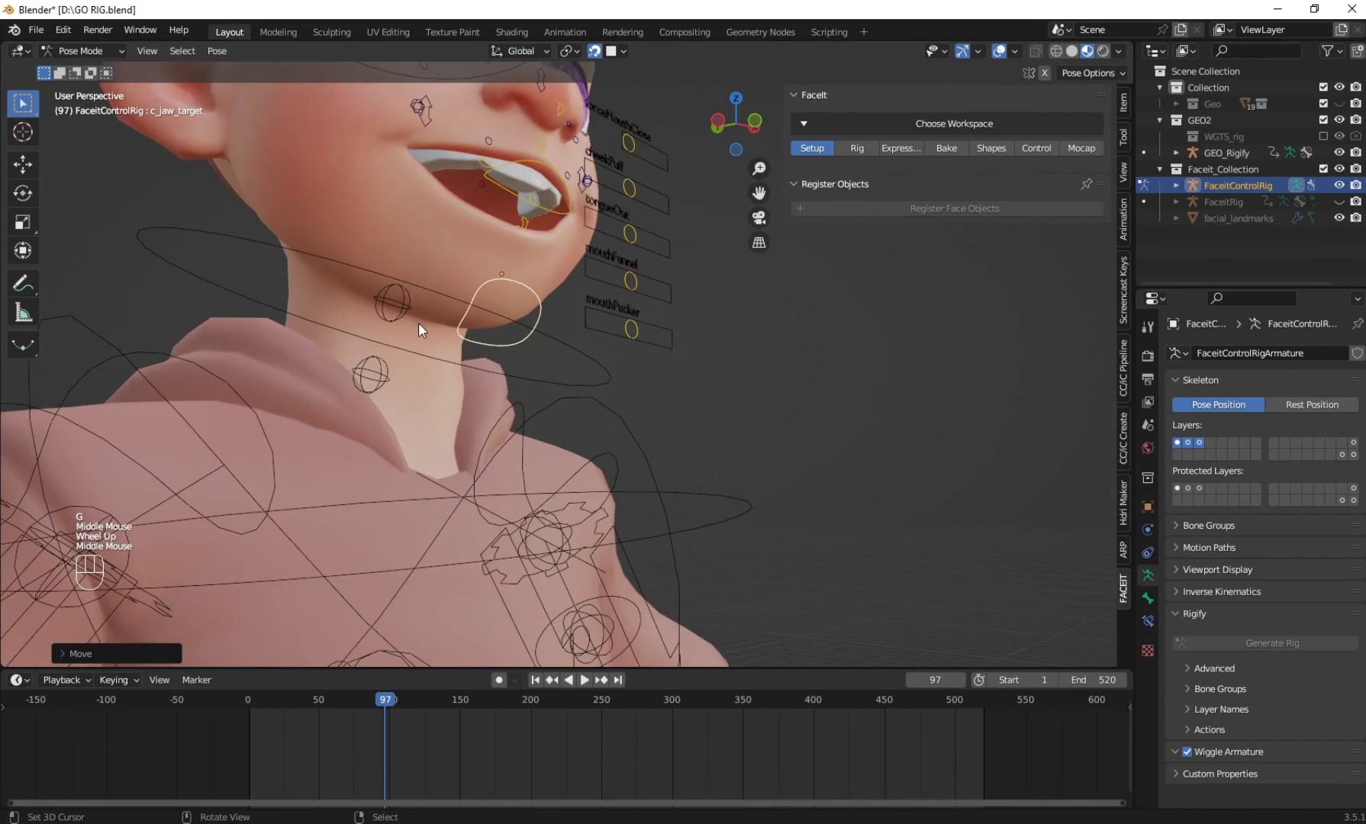
Look under the chin and nudge another face control to inspect the deformation there
middle_click(436, 317)
scroll("down", 3)
left_click_drag(459, 330, 436, 348)
scroll("down", 3)
right_click(319, 340)
key("g")
middle_click(553, 411)
scroll("down", 3)
right_click(561, 486)
Switch to GEO_Rigify in Pose Mode and start moving the torso control so the face follows the lean
left_click(79, 54)
right_click(560, 484)
right_click(607, 345)
left_click_drag(81, 56, 79, 125)
left_click_drag(85, 56, 577, 491)
right_click(577, 491)
right_click(555, 491)
middle_click(554, 453)
key("g")
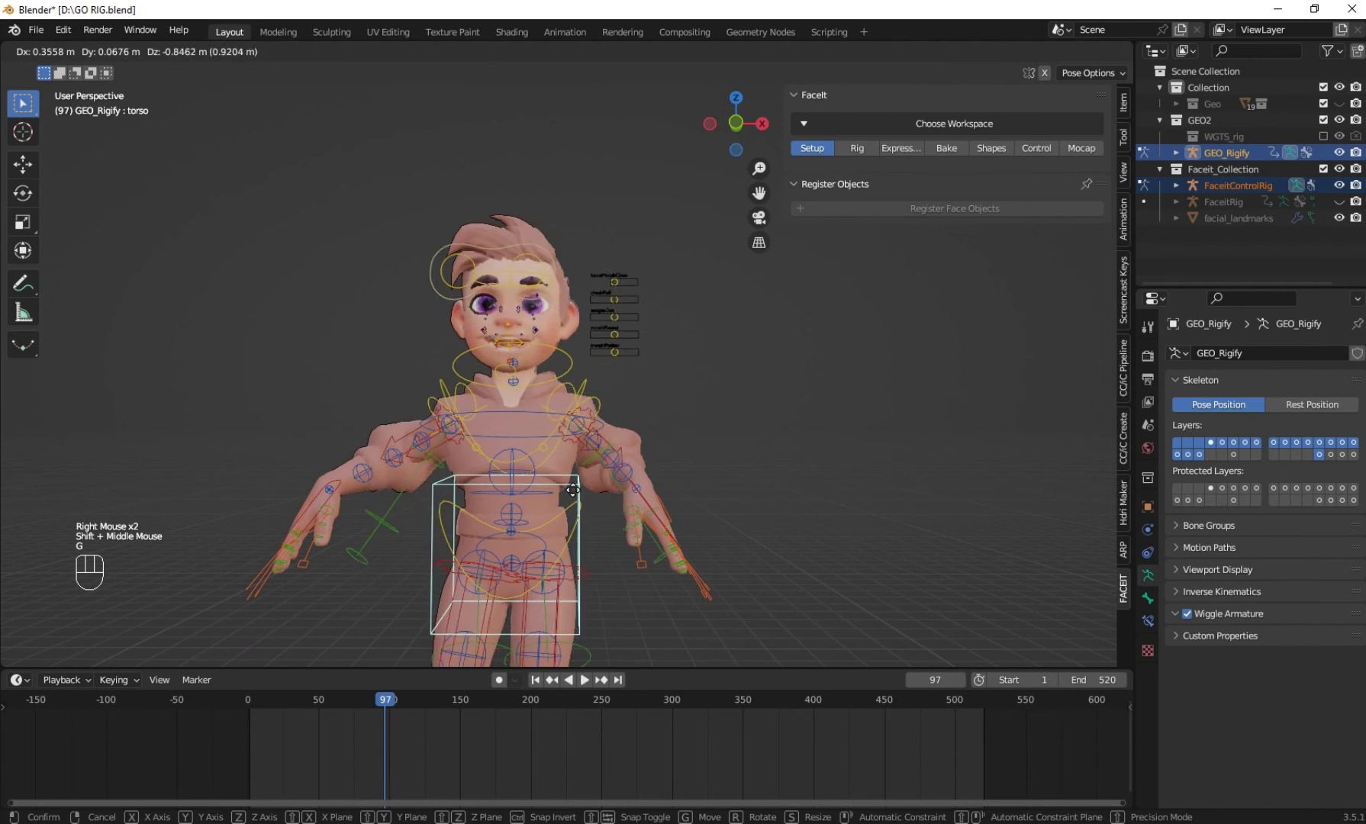
left_click_drag(656, 507, 701, 511)
right_click(657, 507)
middle_click(491, 544)
key("g")
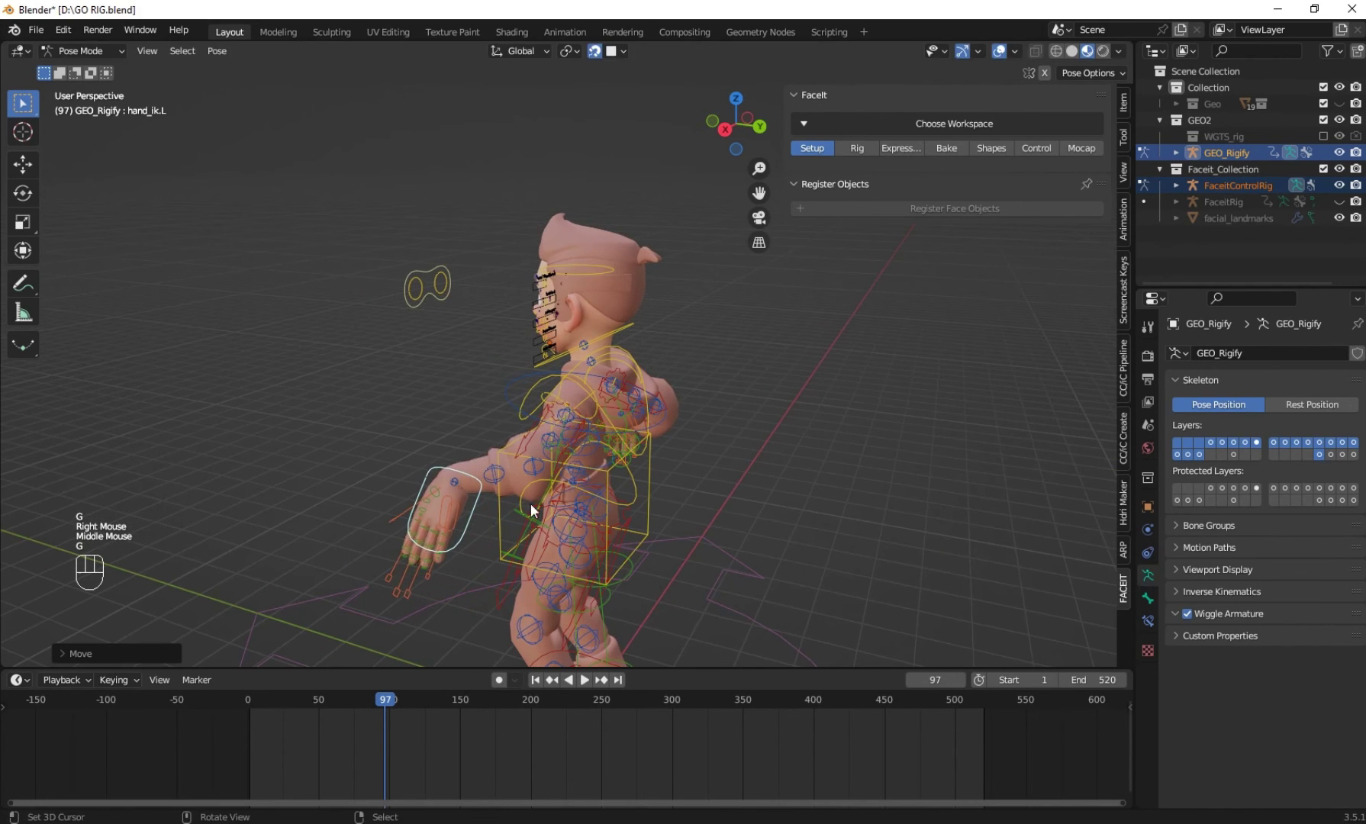
key("r")
key("g")
middle_click(599, 595)
right_click(625, 568)
middle_click(624, 570)
key("r")
scroll("down", 3)
key("g")
right_click(531, 391)
key("g")
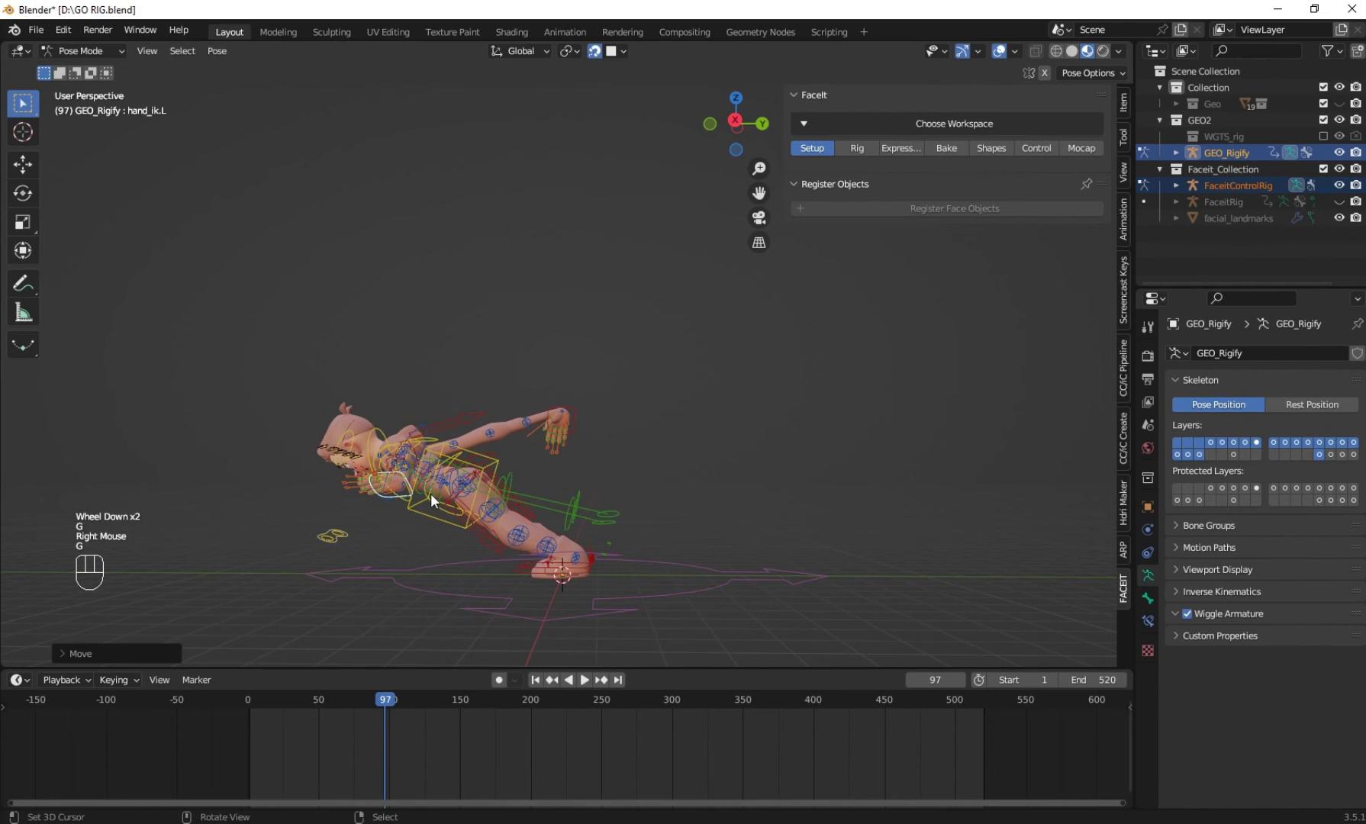
key("a")
key("alt+g")
key("alt+r")
middle_click(645, 461)
scroll("up", 3)
right_click(355, 171)
left_click_drag(366, 176, 425, 268)
left_click_drag(451, 271, 552, 313)
key("g")
scroll("up", 3)
middle_click(612, 434)
scroll("down", 3)
left_click_drag(566, 408, 562, 457)
scroll("up", 3)
key("g")
right_click(597, 358)
middle_click(599, 350)
middle_click(611, 370)
key("r")
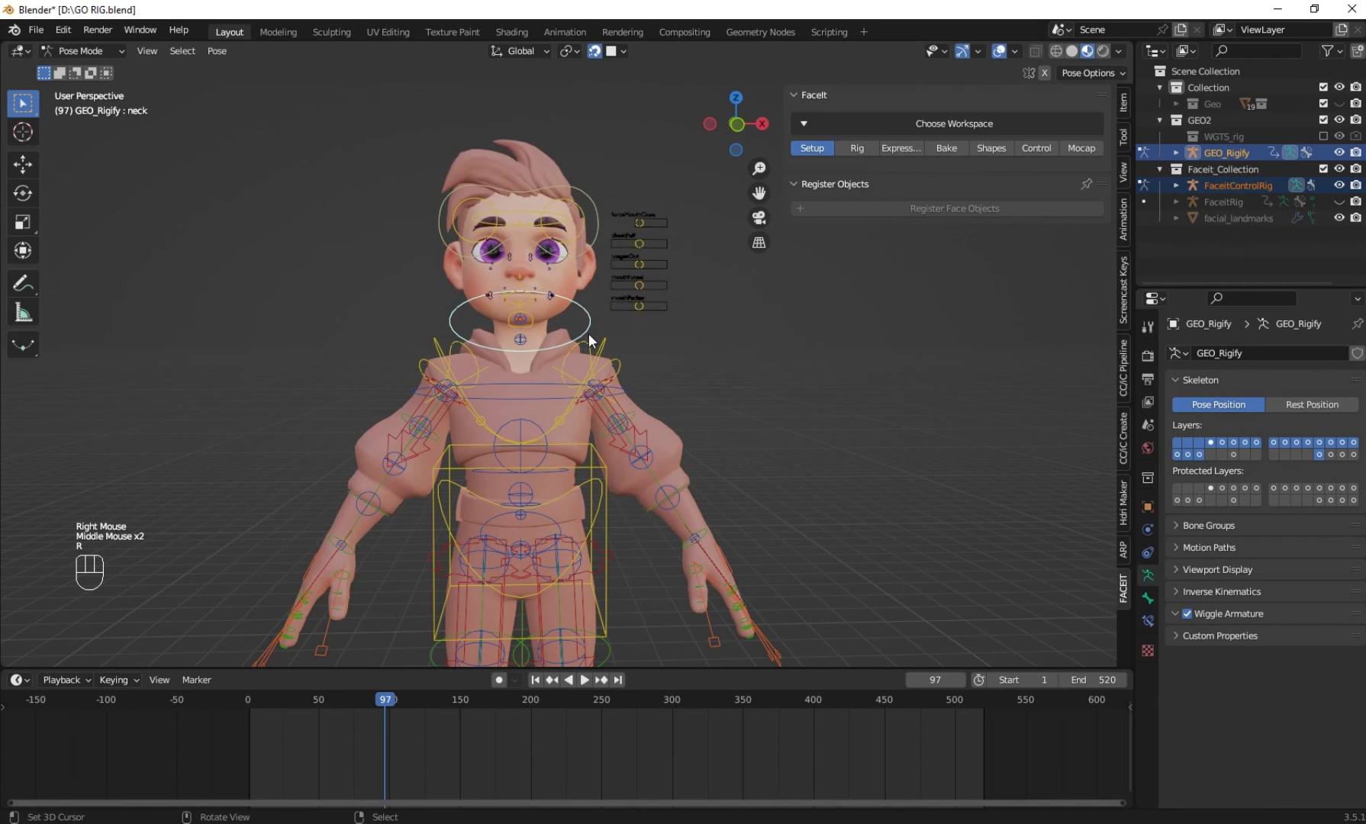
Rotate a face control, then grab the jaw target and start pulling it to open the mouth
right_click(611, 344)
key("r")
scroll("up", 3)
left_click_drag(566, 319, 568, 398)
left_click(499, 396)
right_click(499, 395)
key("g")
left_click(505, 434)
right_click(505, 433)
key("g")
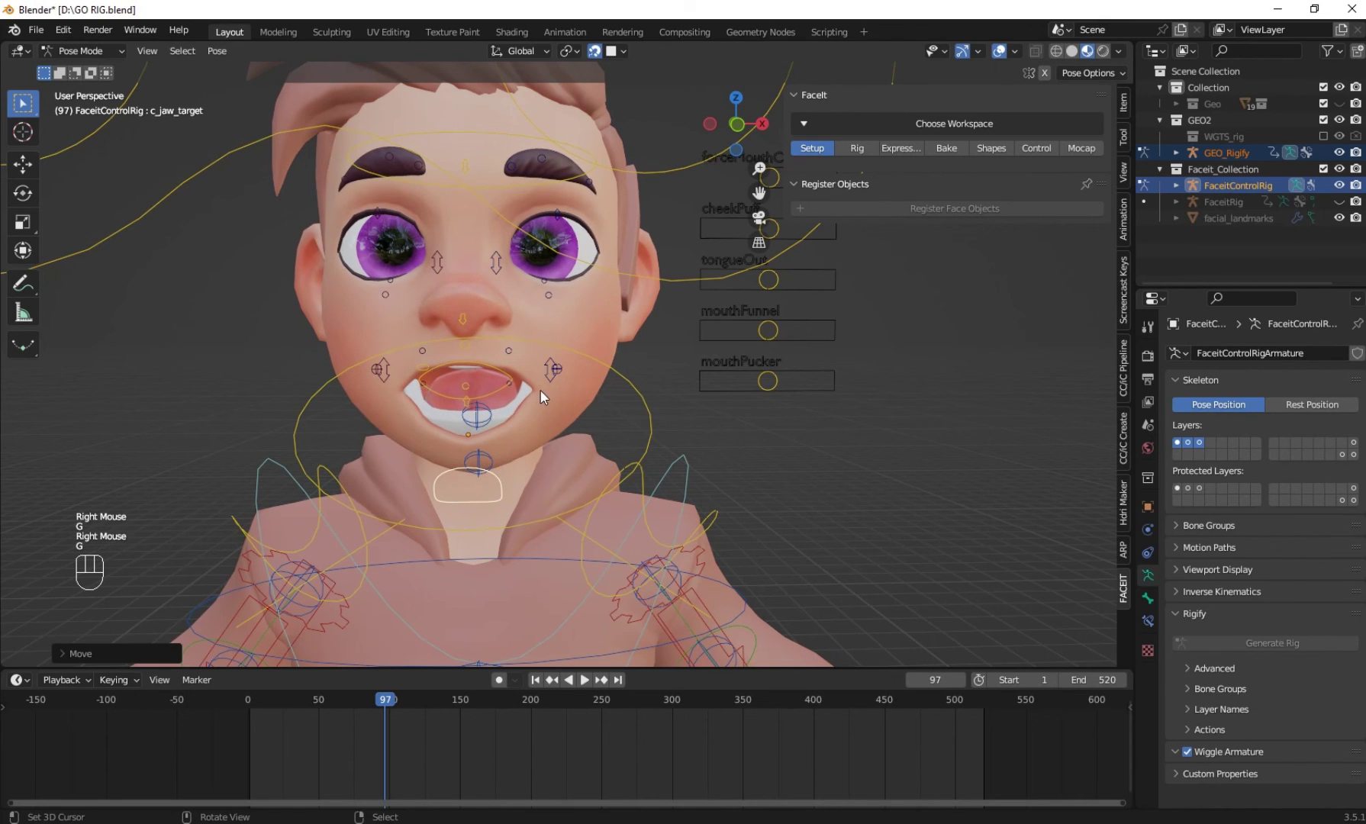
Confirm the open jaw and move the mouth controller and lip corner into a grin
left_click(553, 387)
right_click(554, 387)
key("g")
left_click(397, 385)
right_click(397, 386)
key("g")
middle_click(434, 403)
key("g")
Tweak the remaining mouth controls, orbit to check the grin, and pick GEO_Rigify's head control
right_click(583, 308)
key("g")
right_click(519, 438)
key("g")
left_click_drag(534, 345, 532, 363)
key("g")
middle_click(563, 296)
scroll("down", 3)
middle_click(596, 279)
right_click(552, 242)
right_click(556, 251)
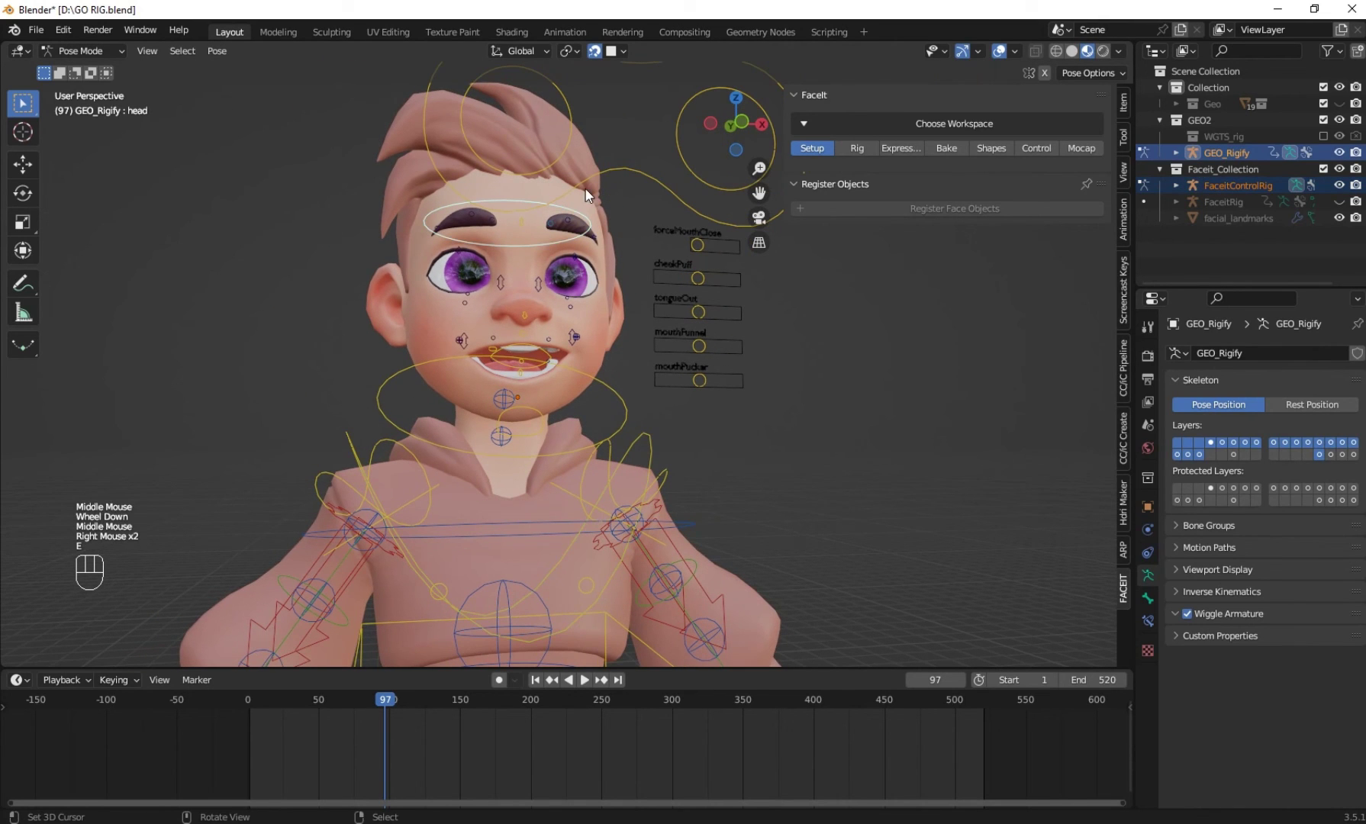